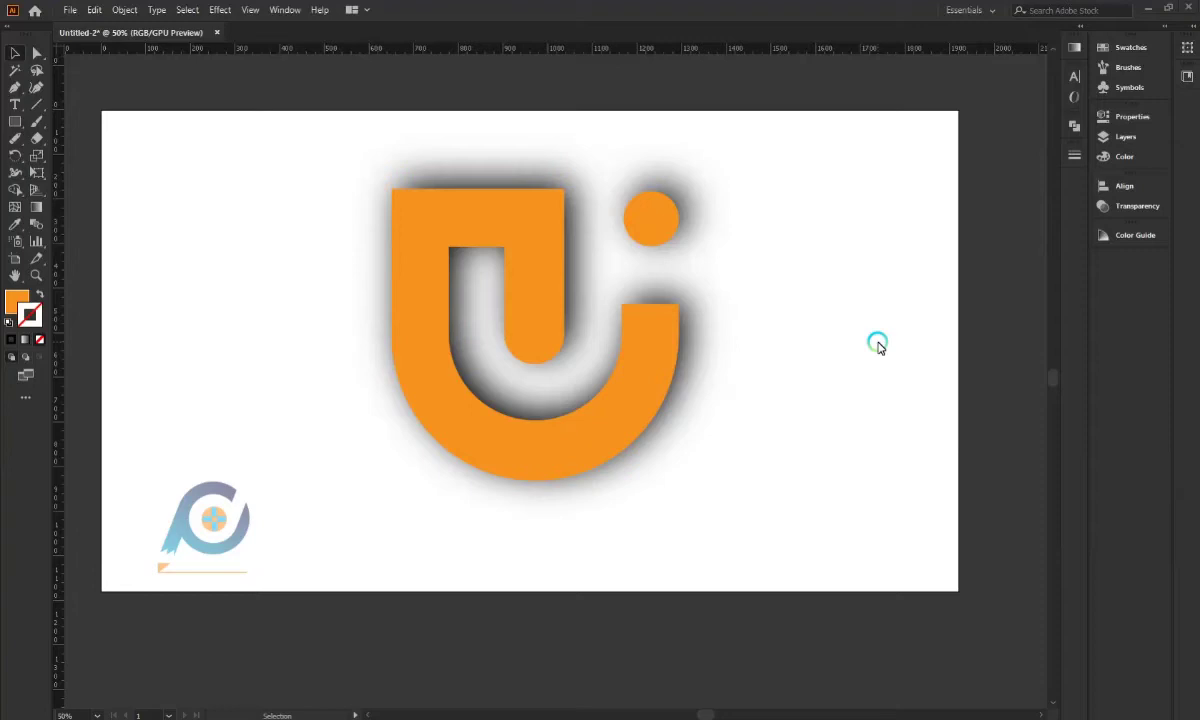
# Scale the finished orange U logo down and park it in the artboard's top-left corner
pyautogui.click(498, 250)
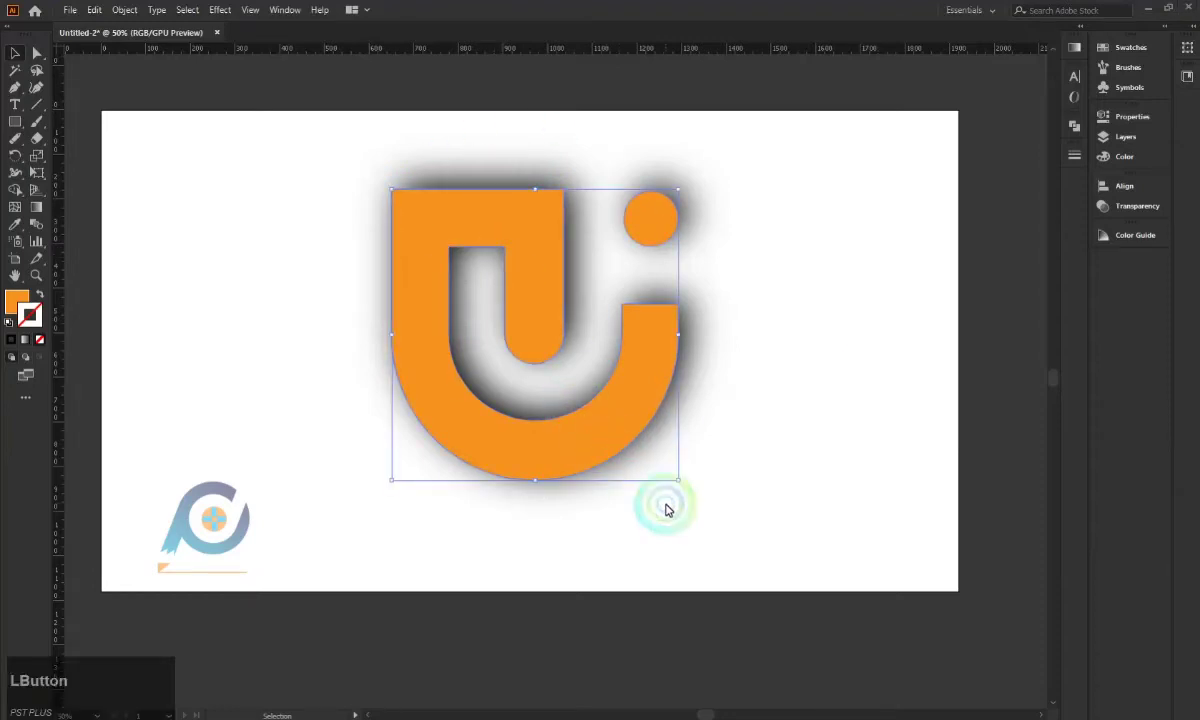
pyautogui.click(683, 481)
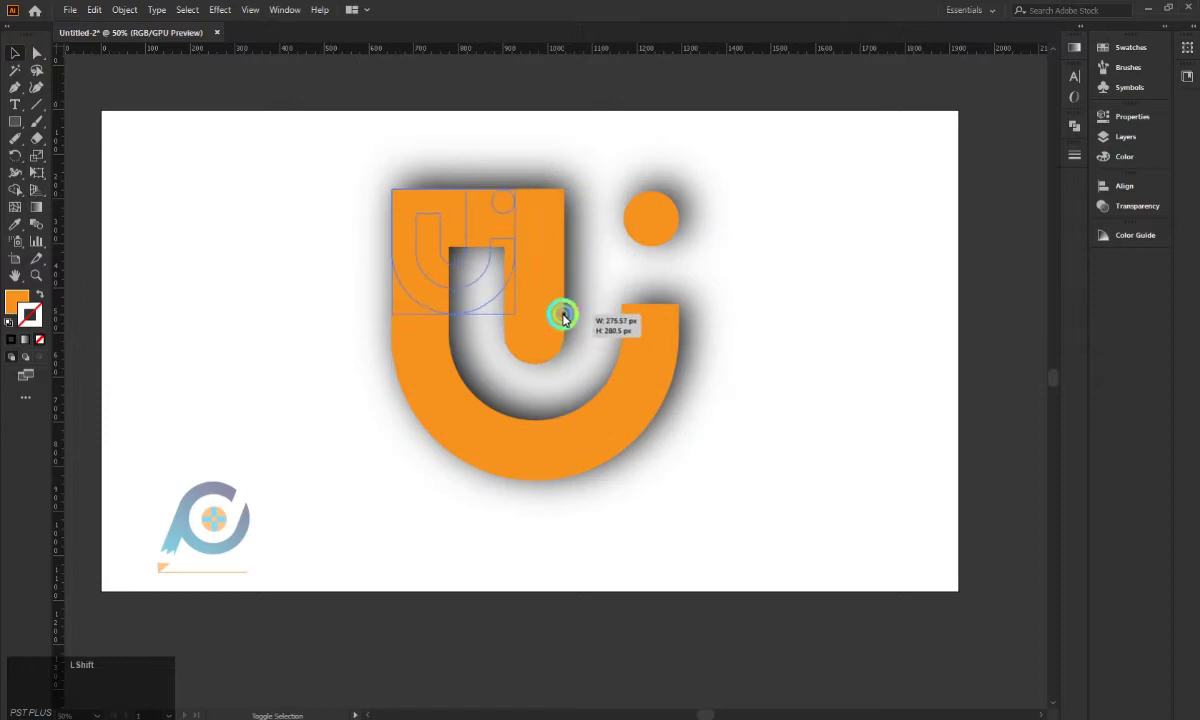
pyautogui.click(491, 292)
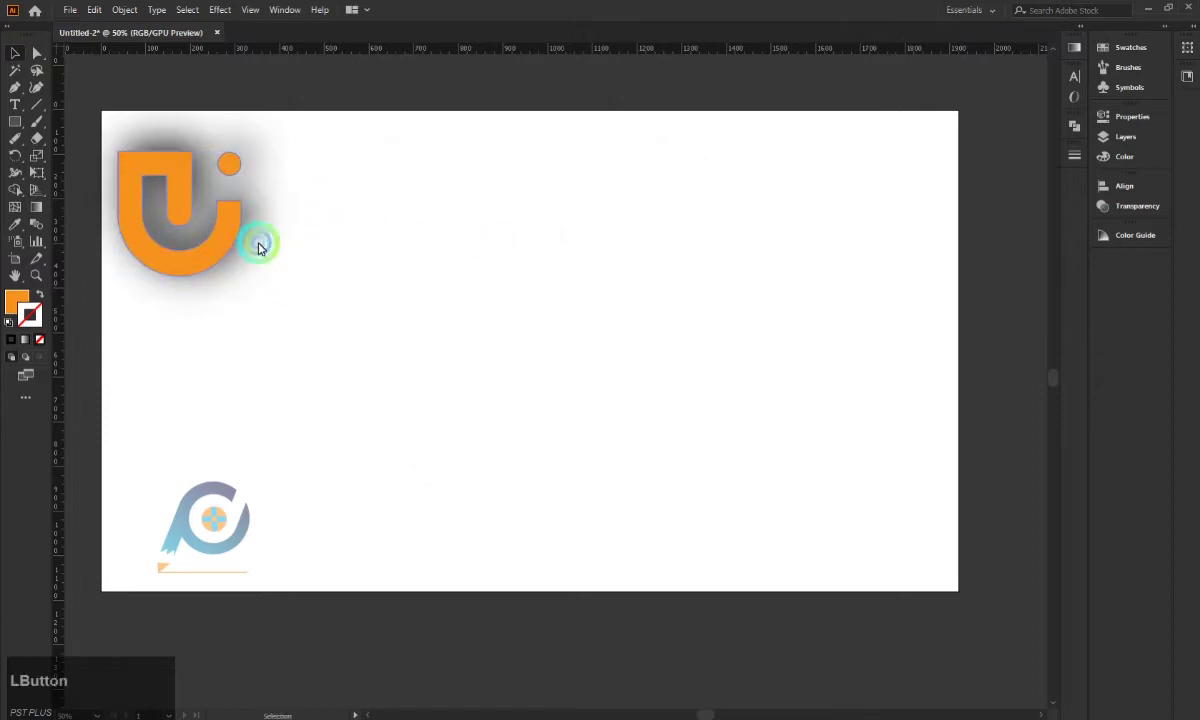
pyautogui.click(245, 283)
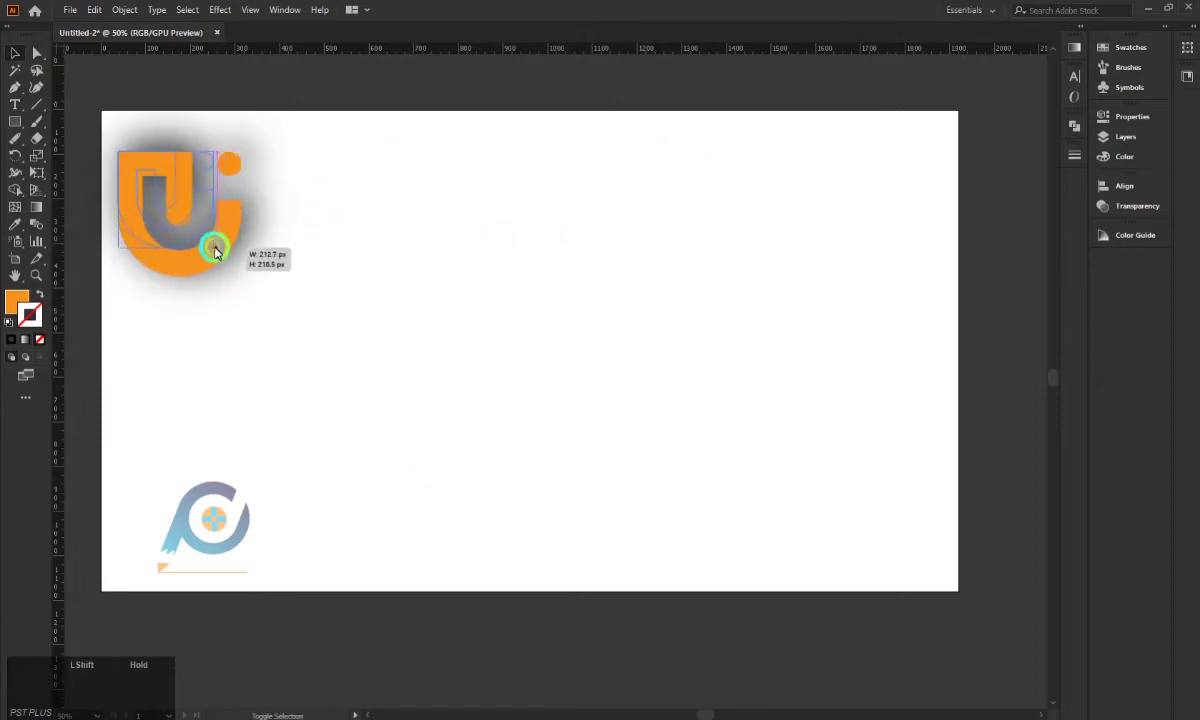
pyautogui.click(292, 238)
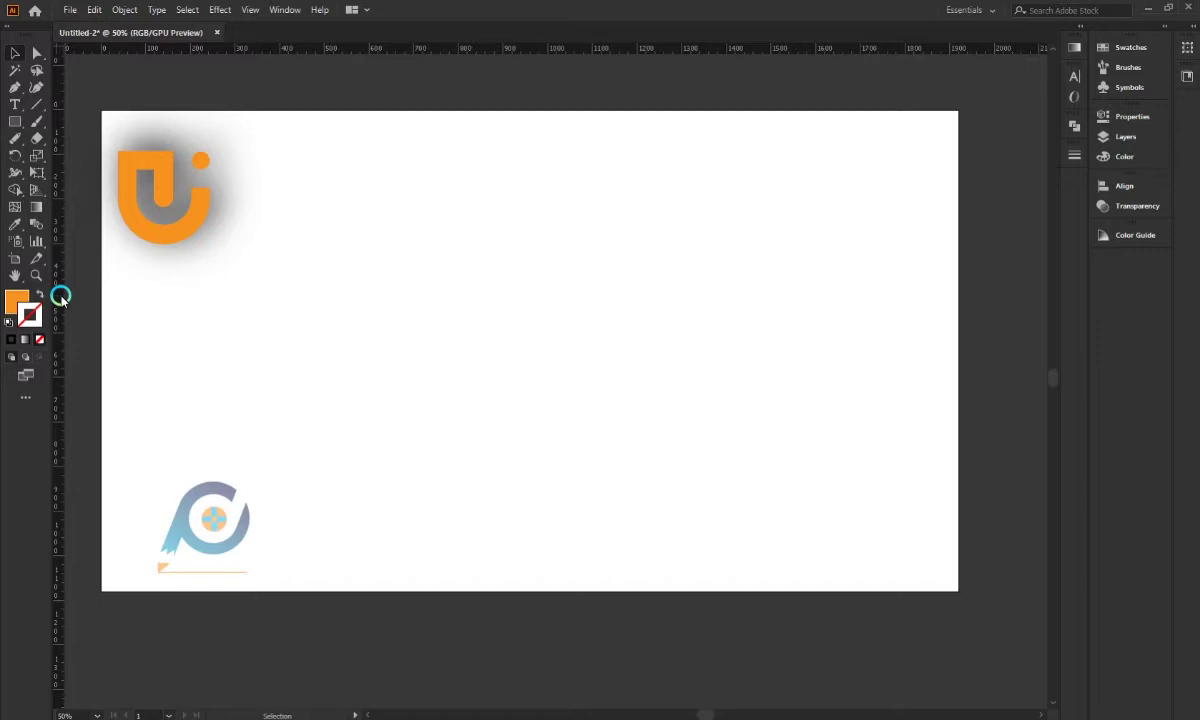
# Place two vertical guides from the left ruler and duplicate the pair to the right
pyautogui.click(63, 303)
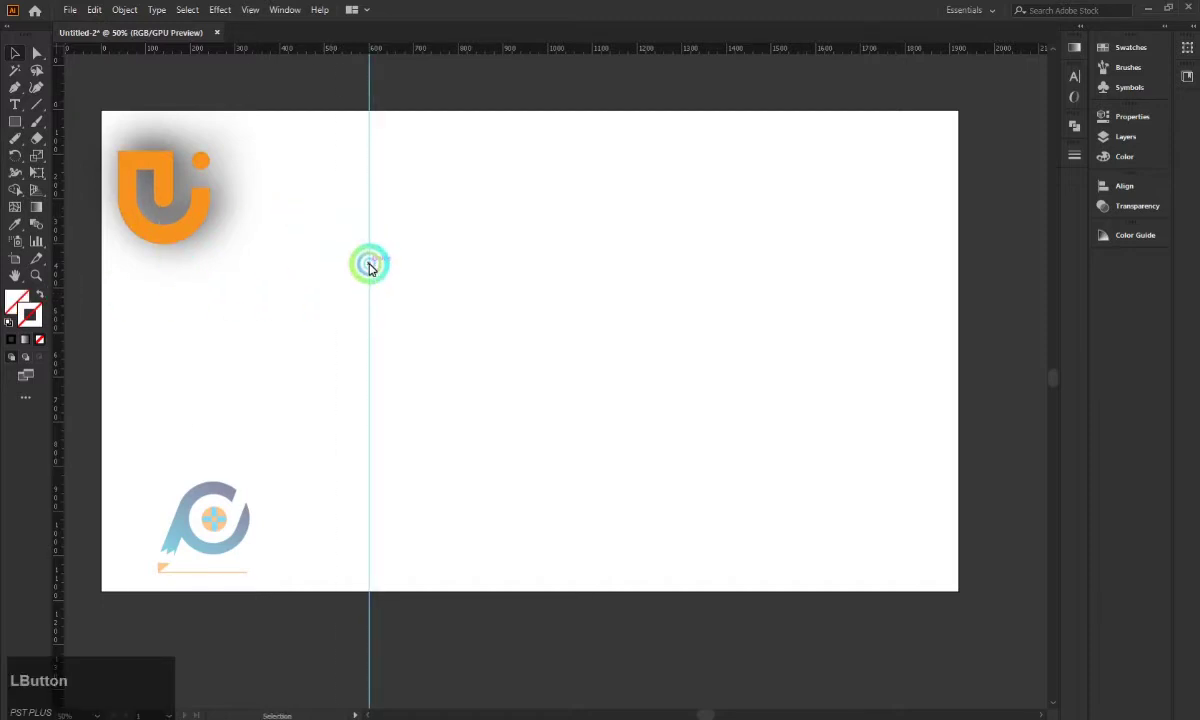
pyautogui.click(377, 265)
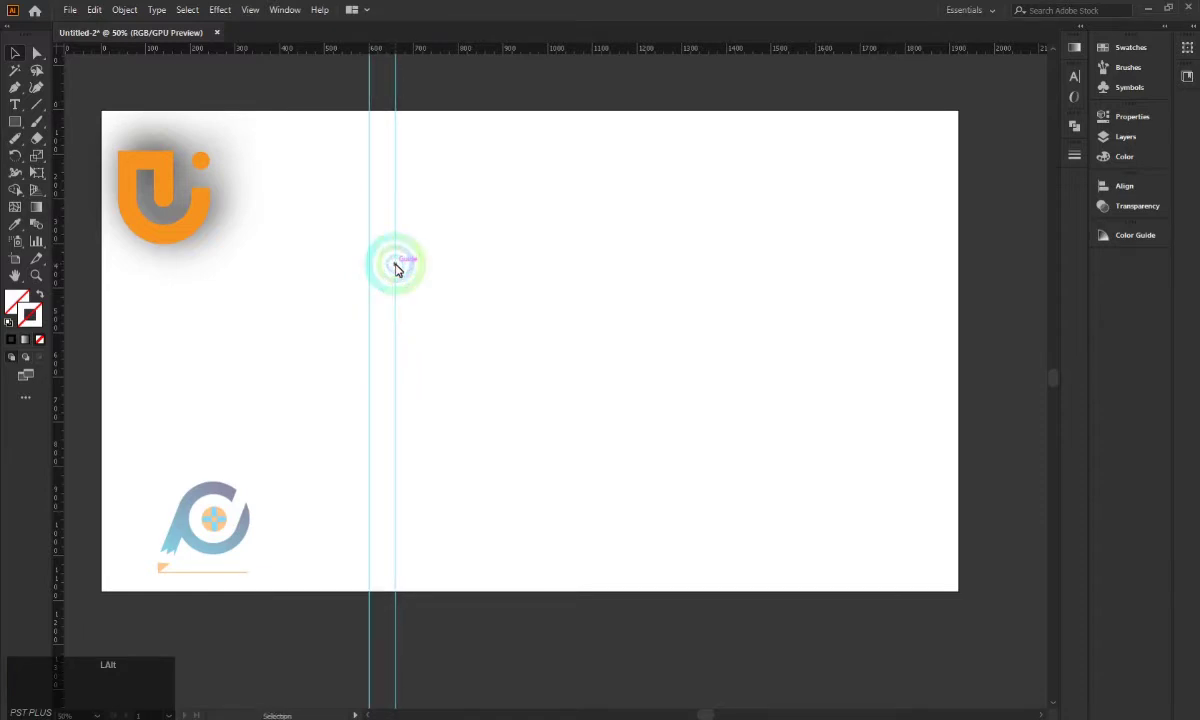
pyautogui.click(334, 240)
pyautogui.click(399, 259)
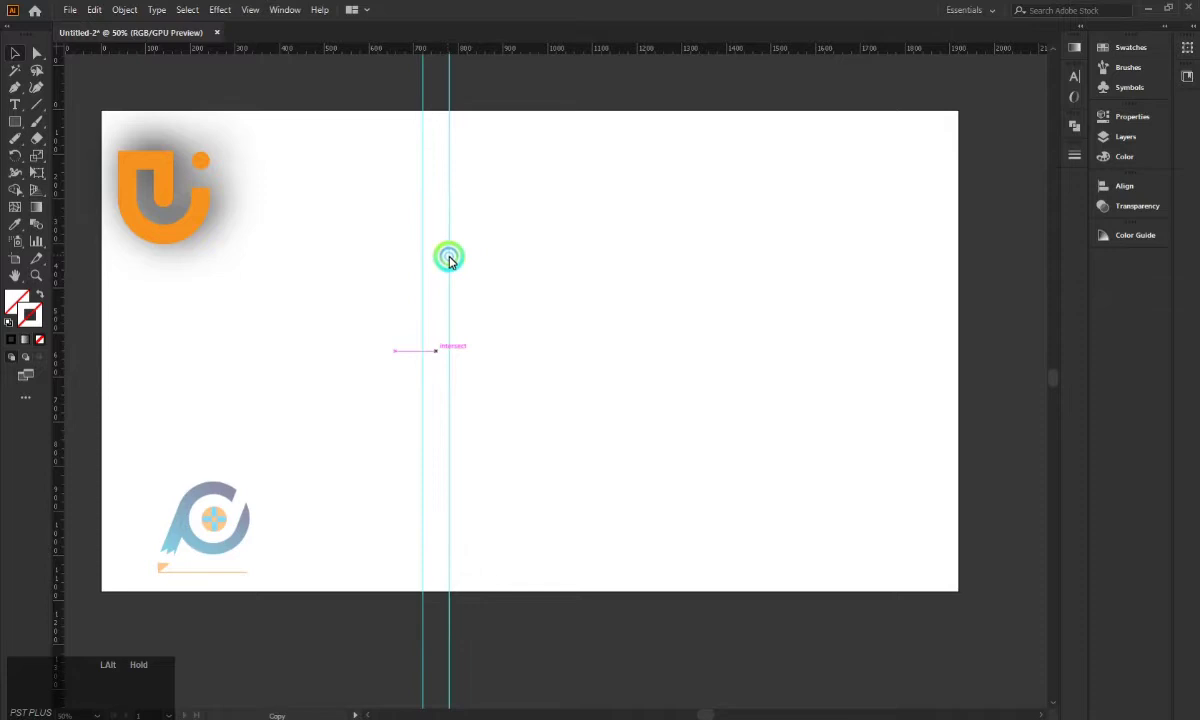
# Copy a third guide pair further right so six vertical guides are evenly spaced
pyautogui.click(493, 267)
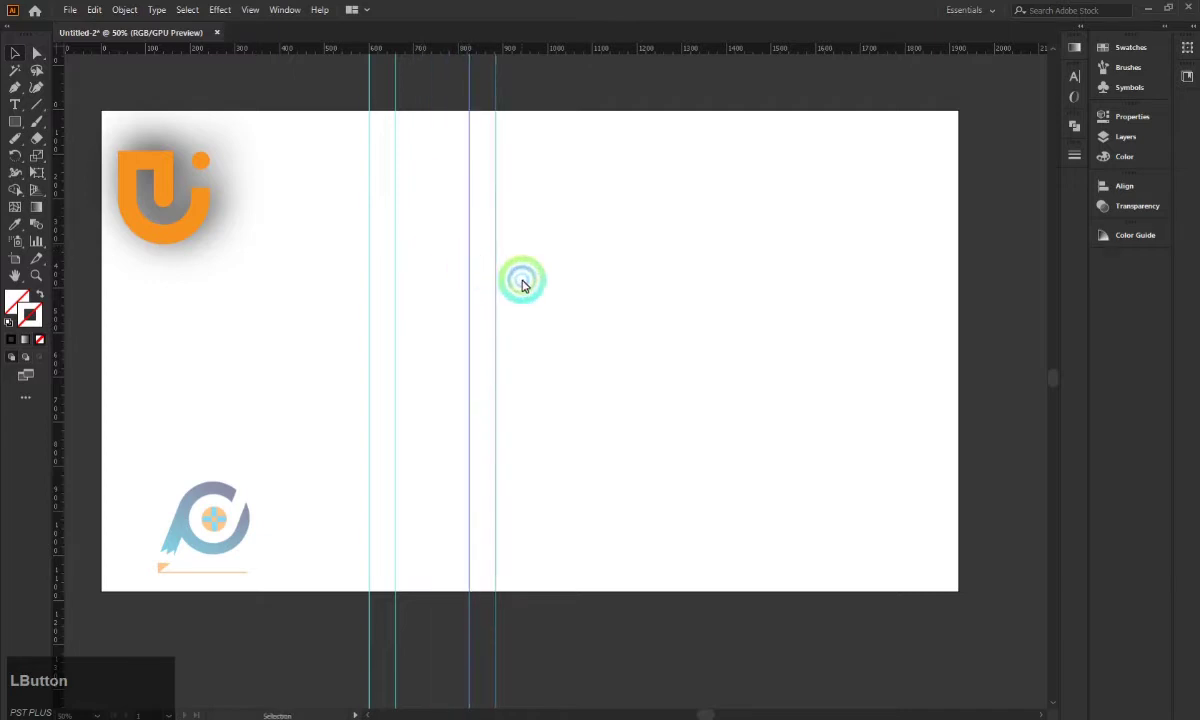
pyautogui.click(426, 261)
pyautogui.click(451, 272)
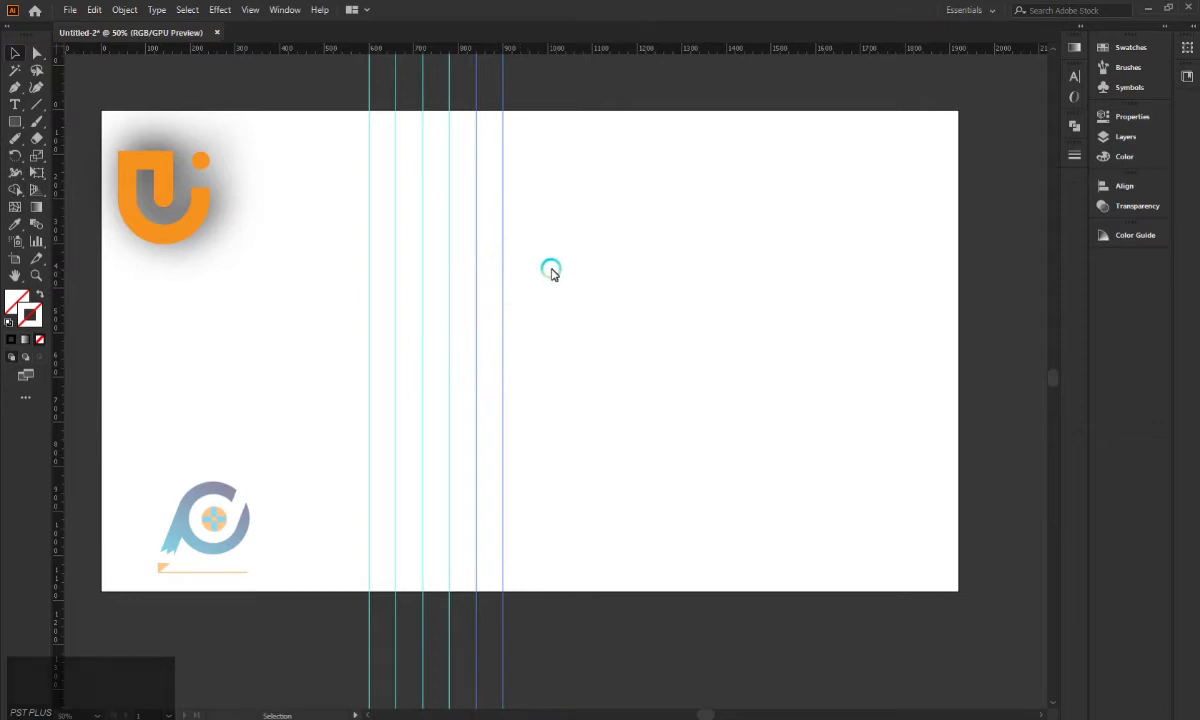
pyautogui.click(555, 272)
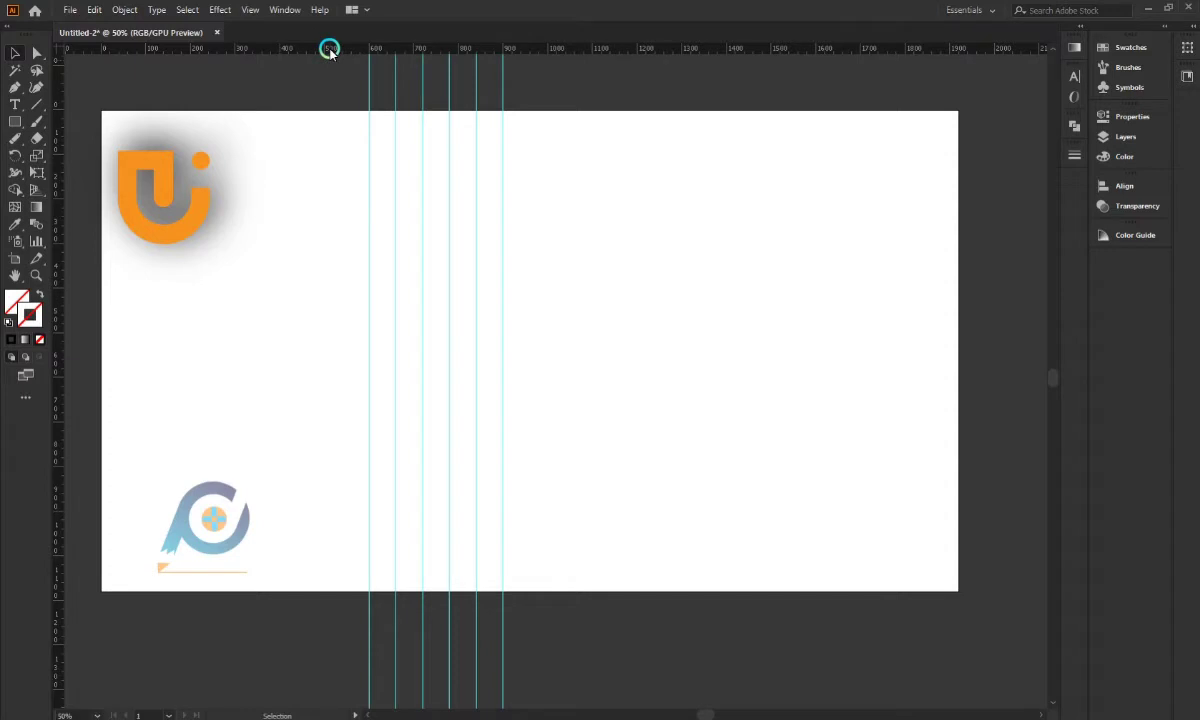
# Place two horizontal guides from the top ruler and duplicate the pair lower down
pyautogui.click(332, 56)
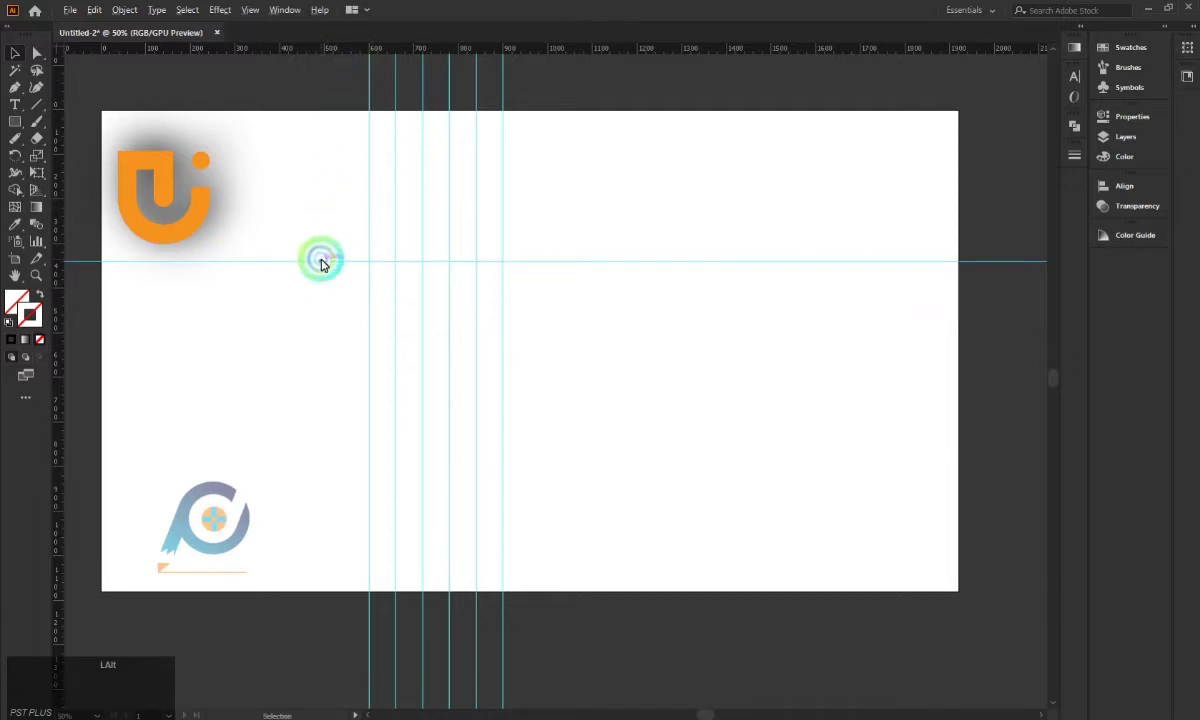
pyautogui.click(325, 262)
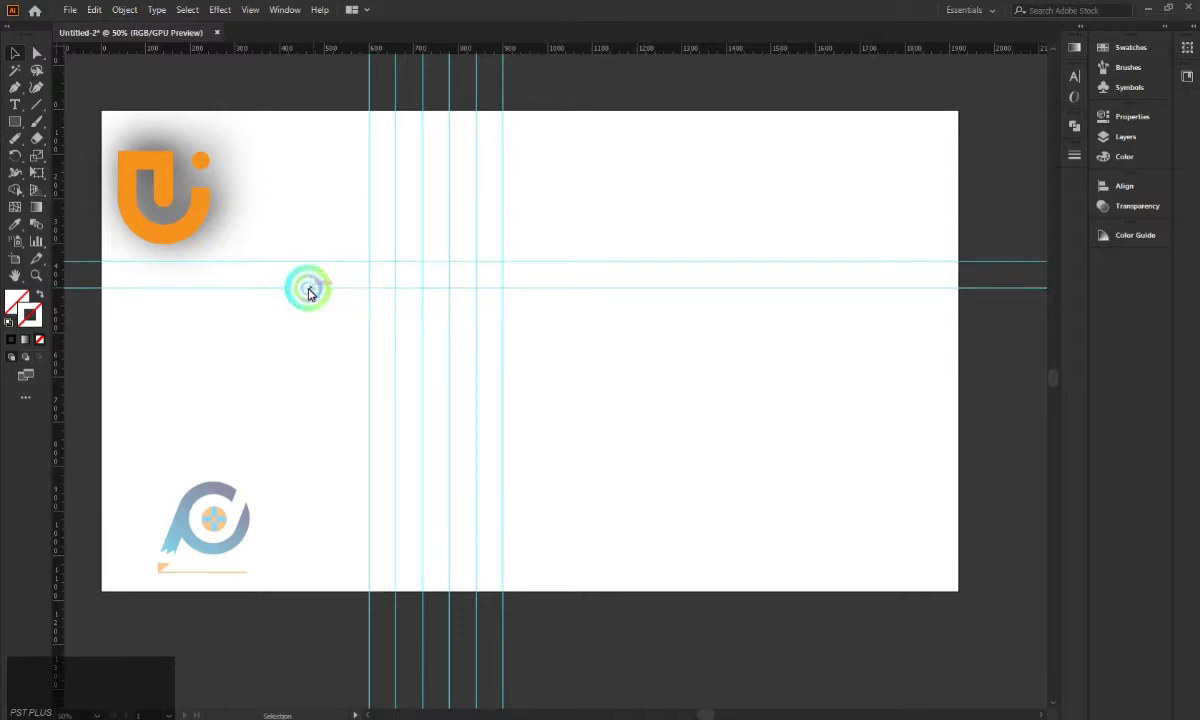
pyautogui.click(305, 318)
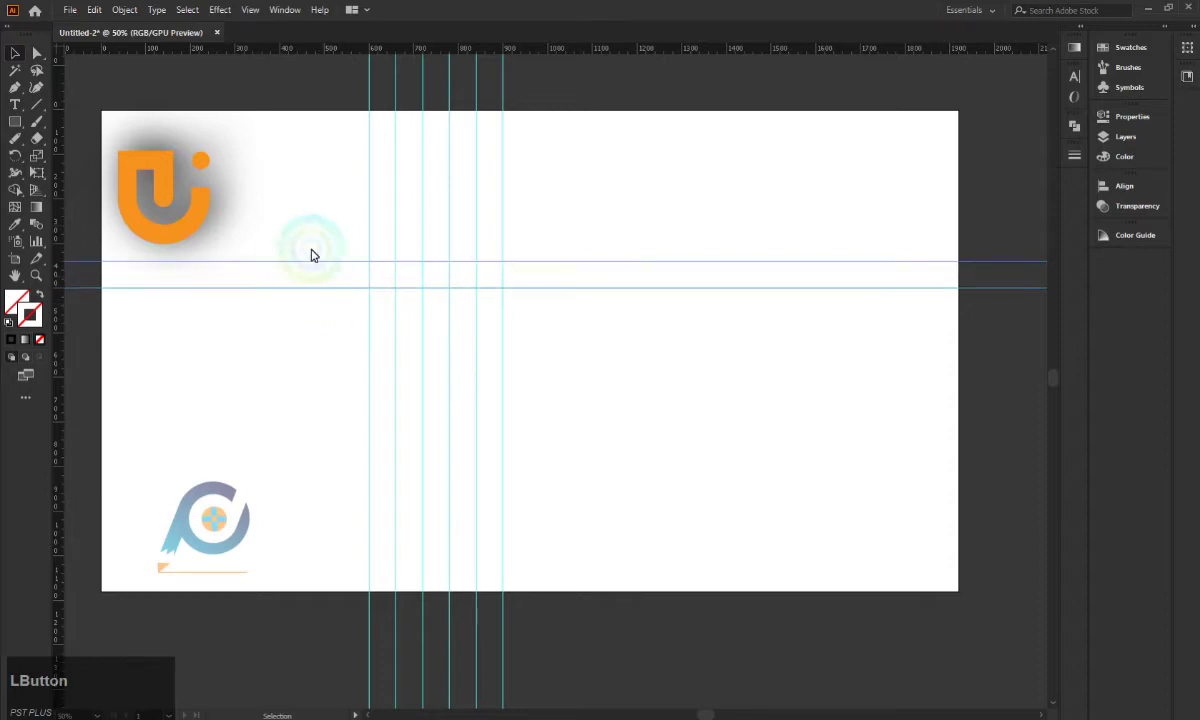
pyautogui.click(330, 290)
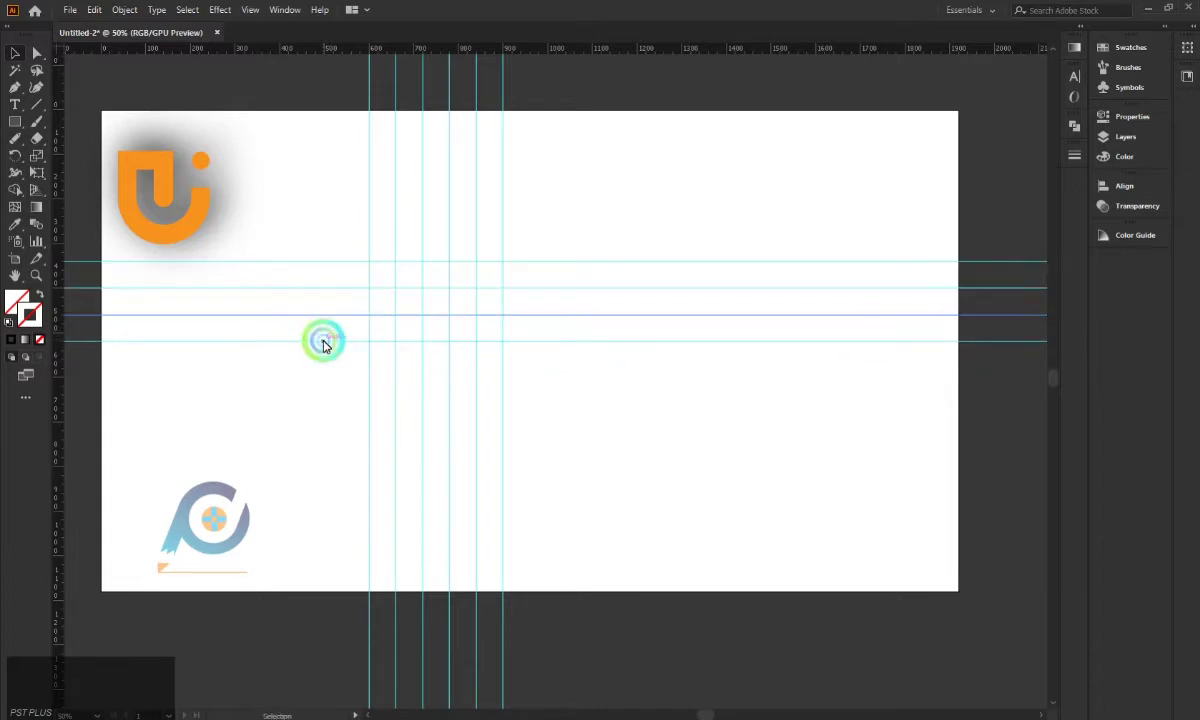
# Copy guides further down so six horizontal guides complete the construction grid
pyautogui.click(309, 374)
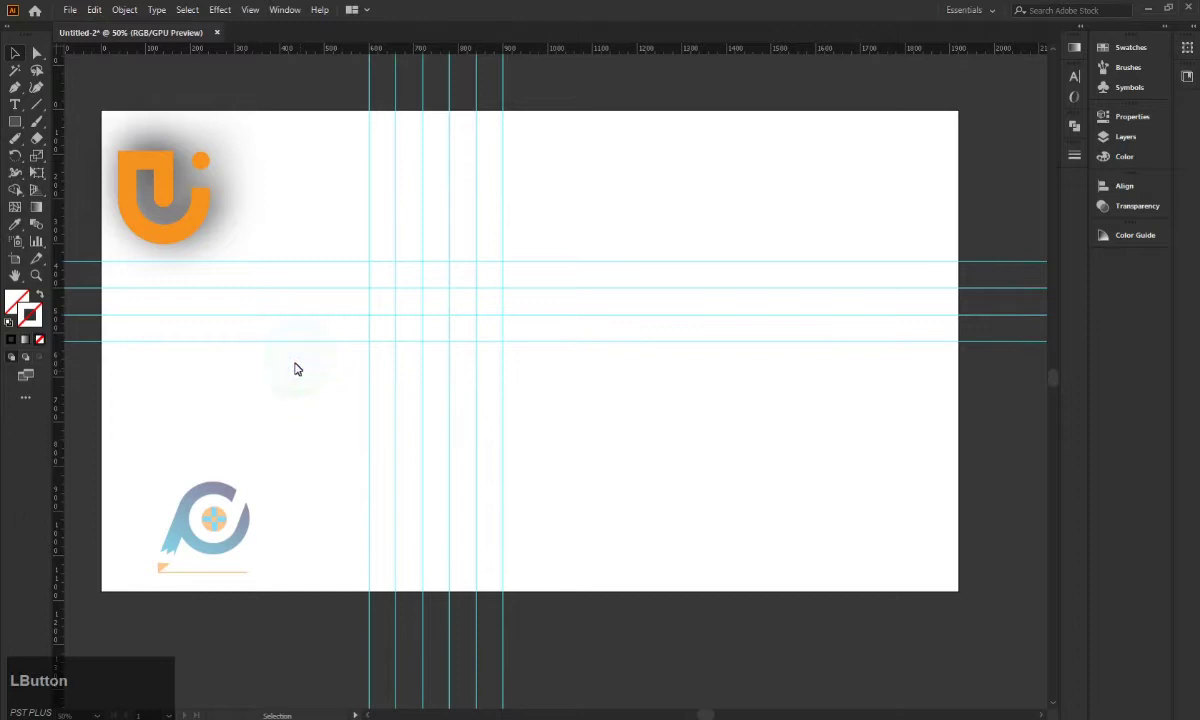
pyautogui.click(307, 311)
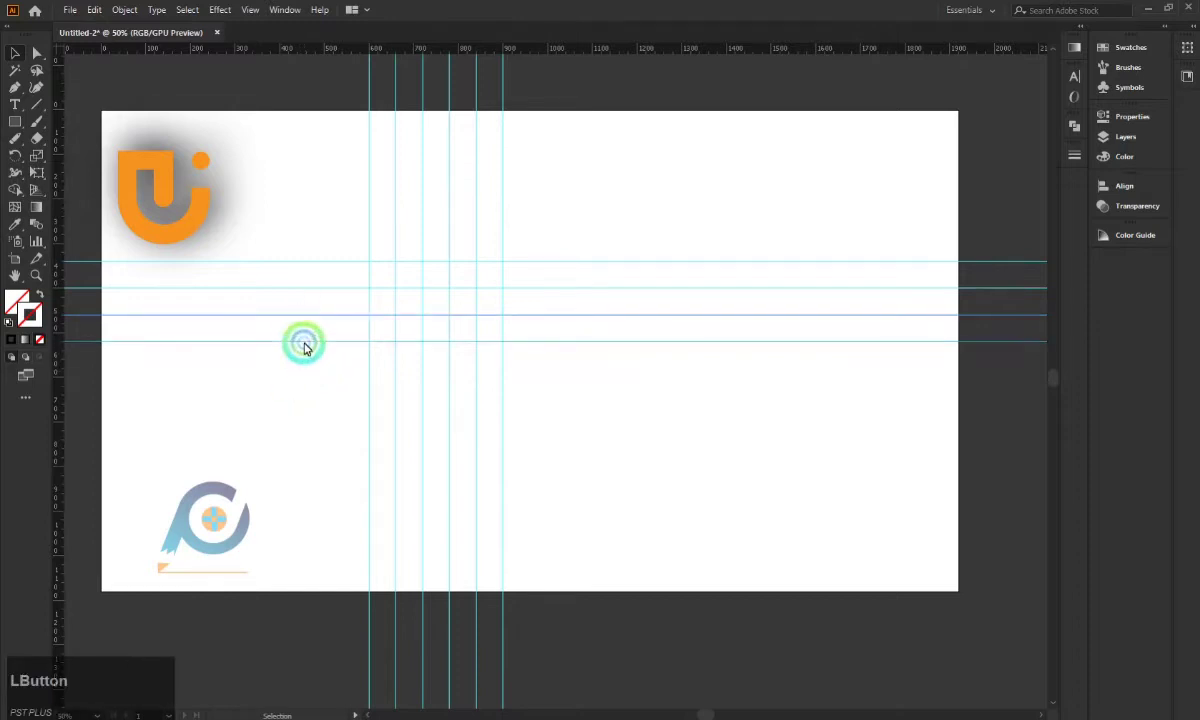
pyautogui.click(312, 343)
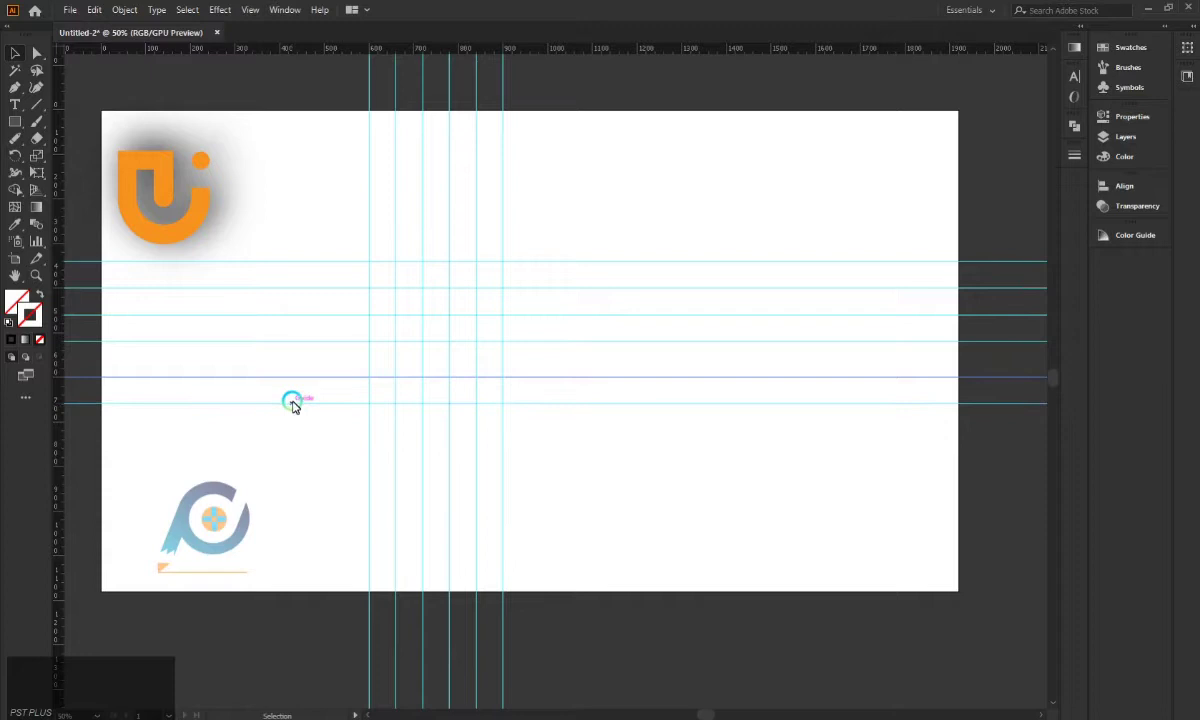
pyautogui.click(300, 417)
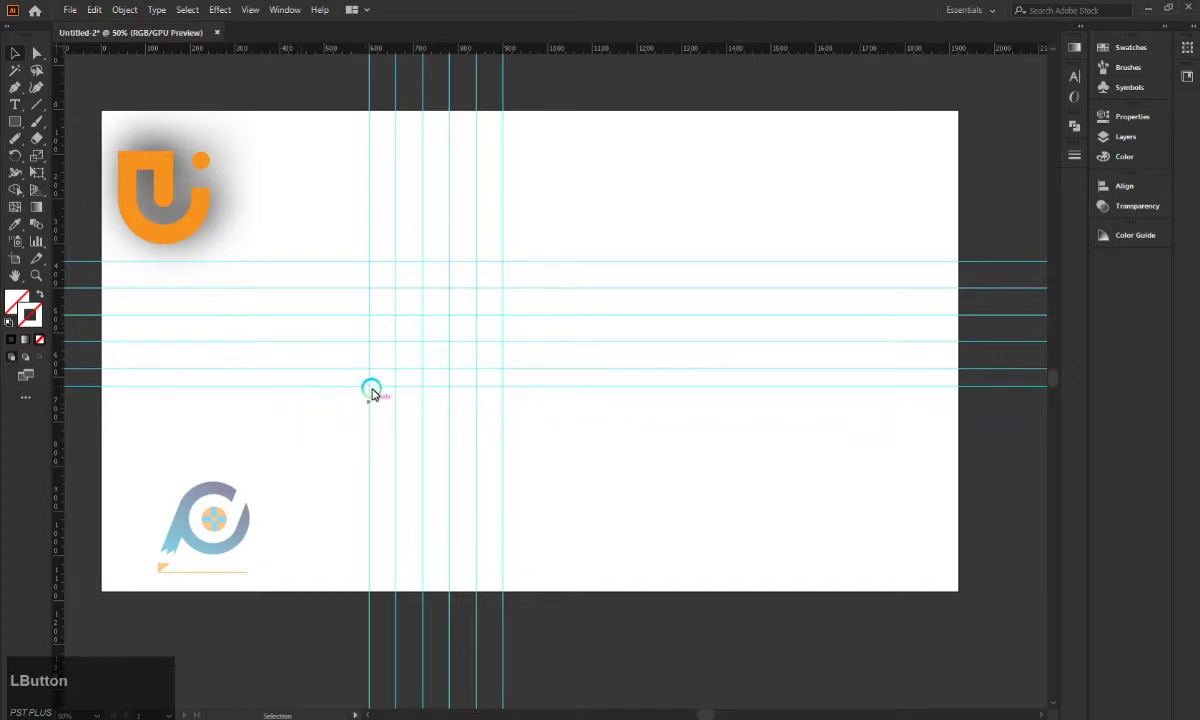
# Zoom in and out over the finished guide grid before drawing the circle
pyautogui.scroll(3)
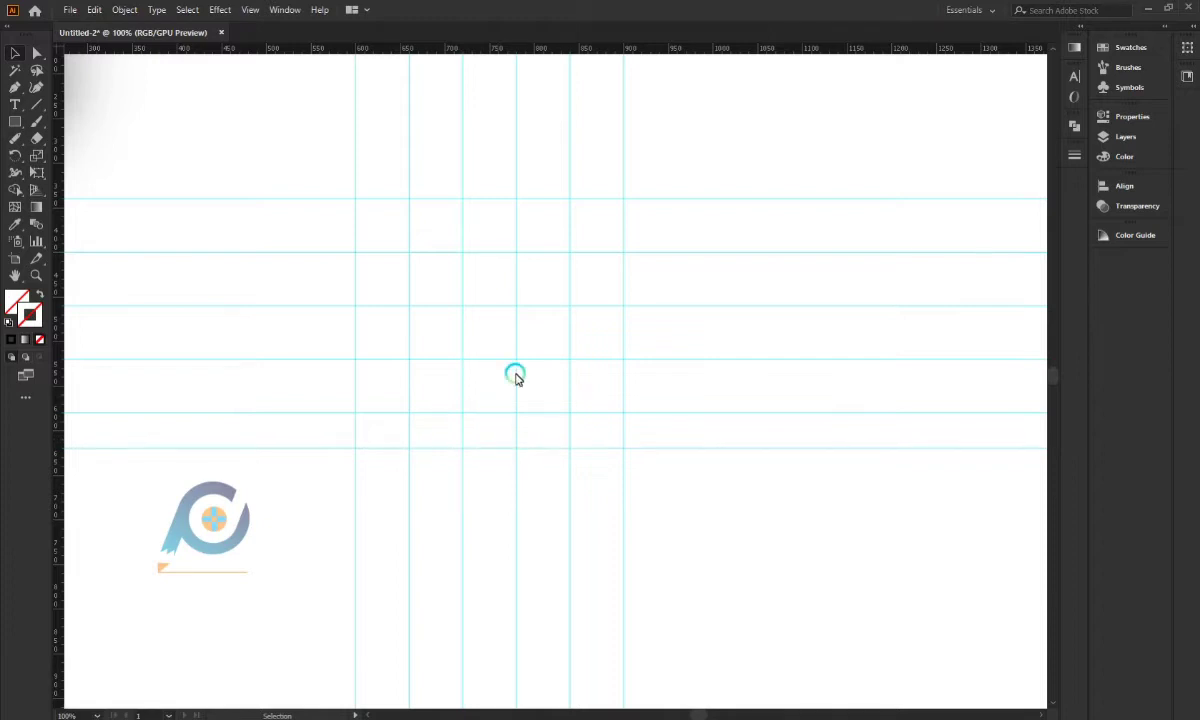
pyautogui.scroll(-3)
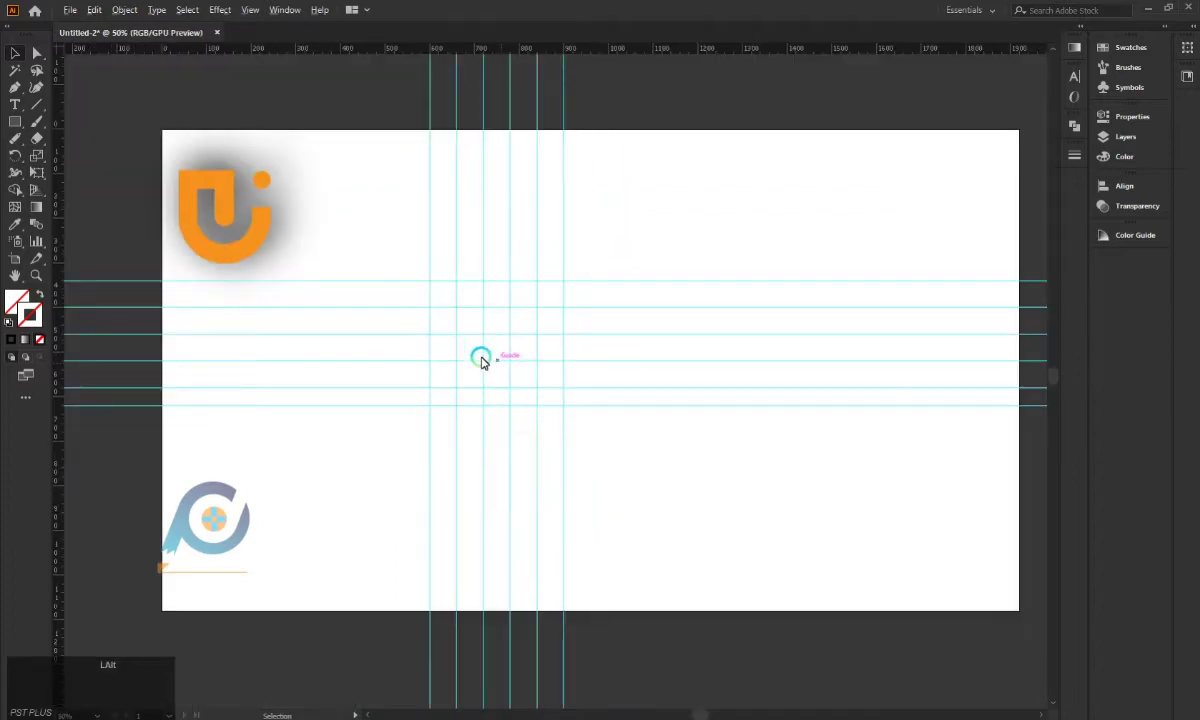
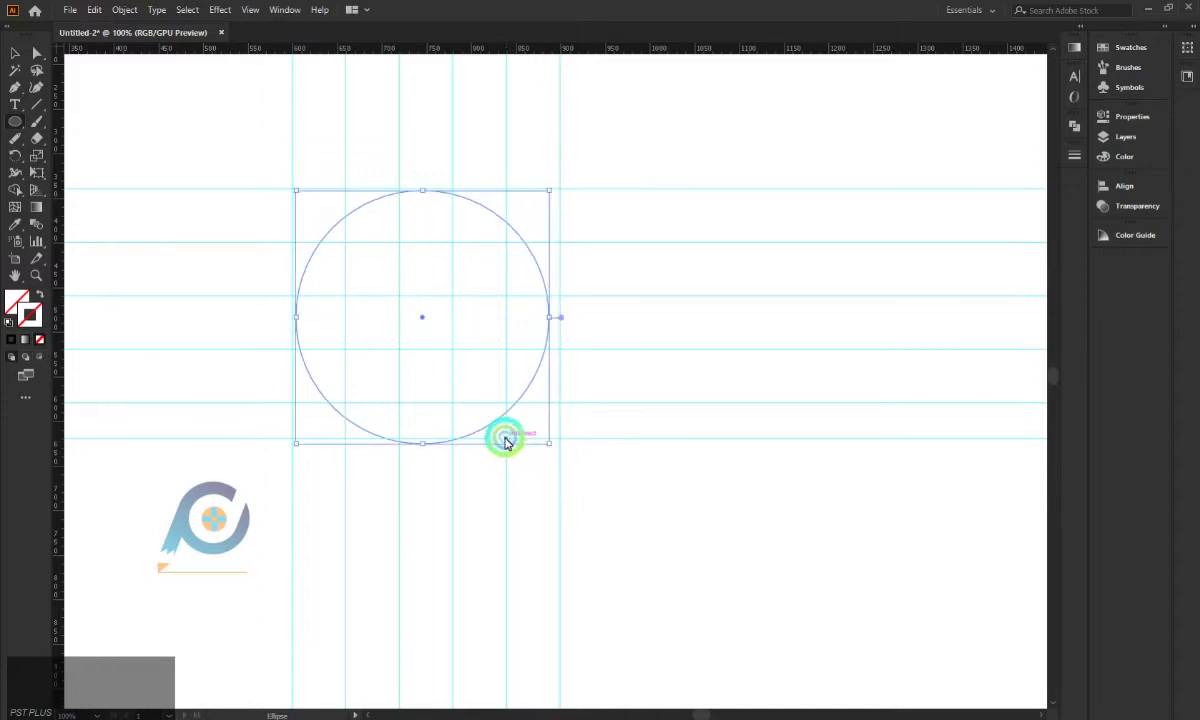
# Snap the circle's edges onto the outermost guides so it spans the full grid
pyautogui.click(427, 320)
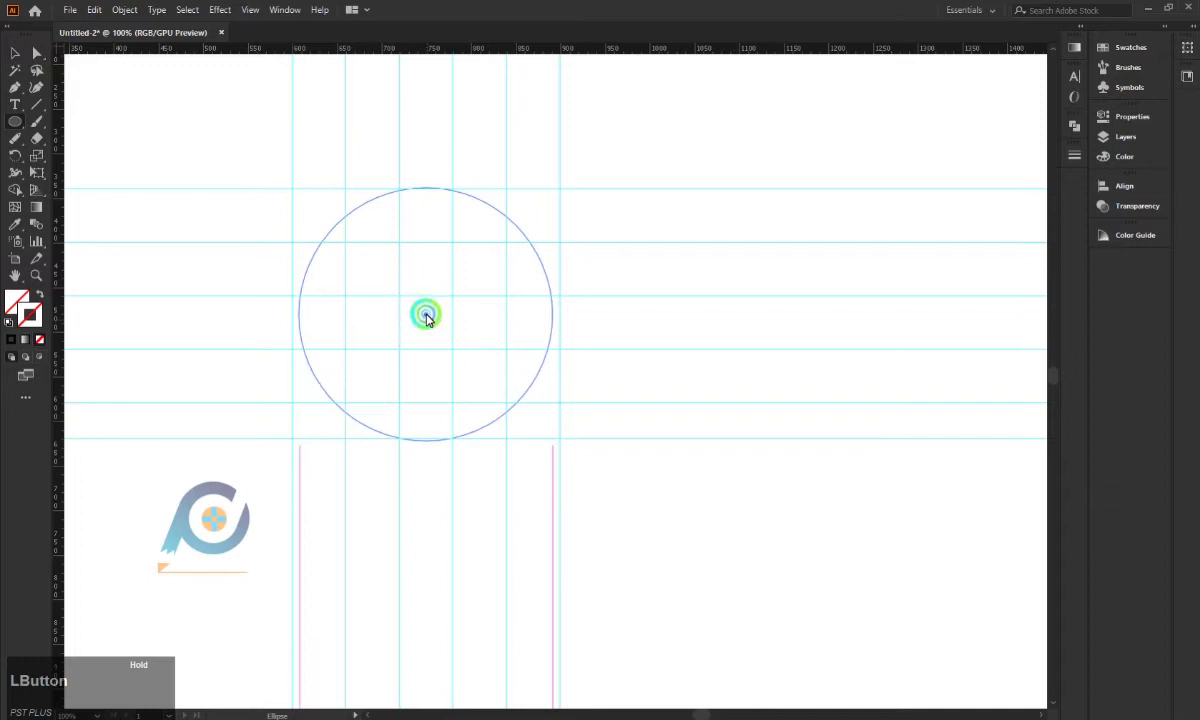
pyautogui.click(435, 443)
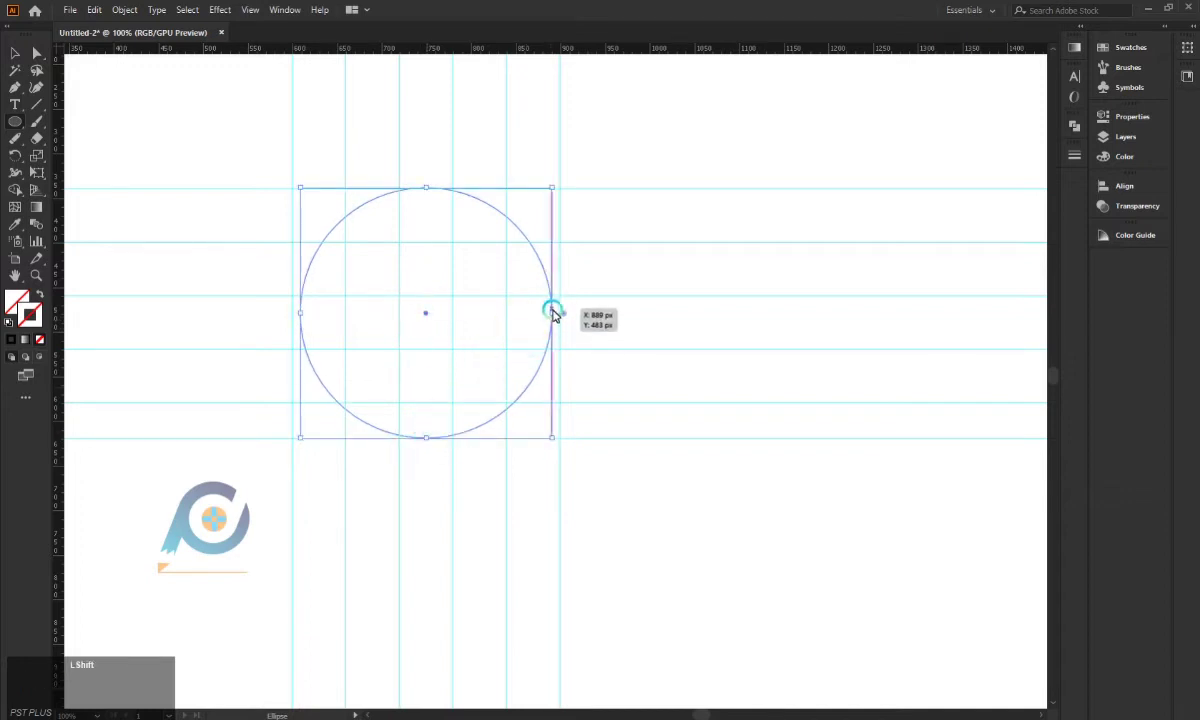
pyautogui.click(555, 315)
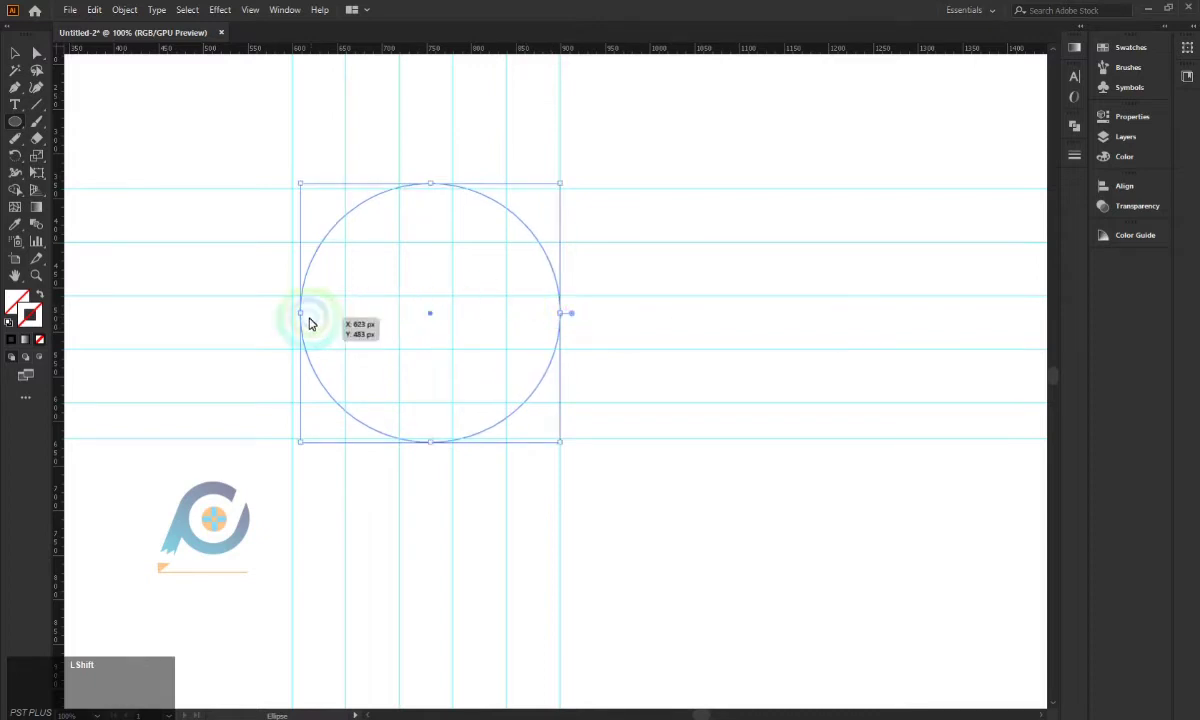
pyautogui.click(310, 315)
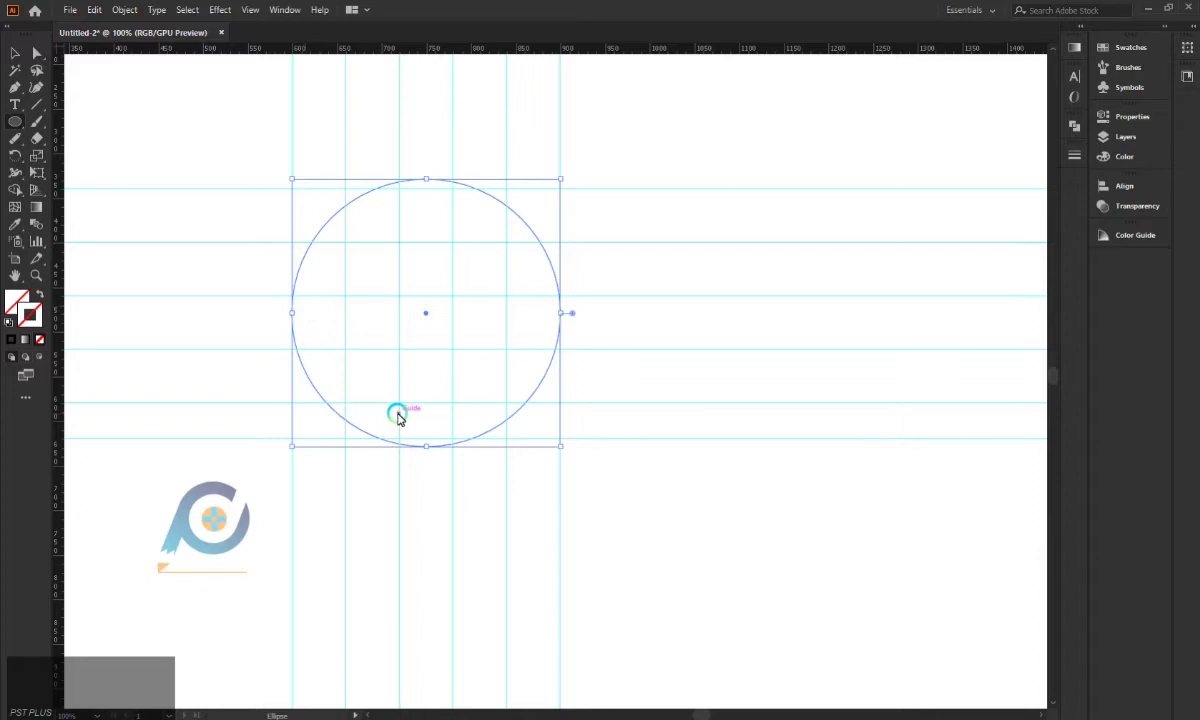
pyautogui.scroll(-3)
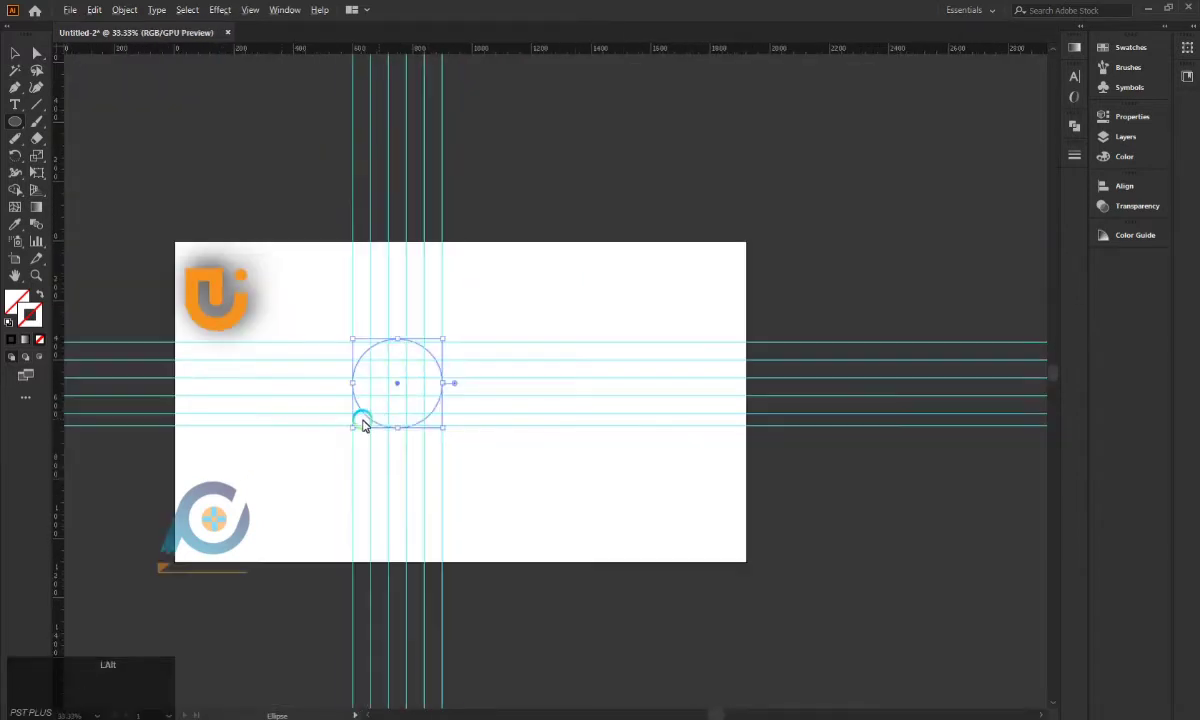
pyautogui.scroll(3)
pyautogui.scroll(-3)
pyautogui.scroll(3)
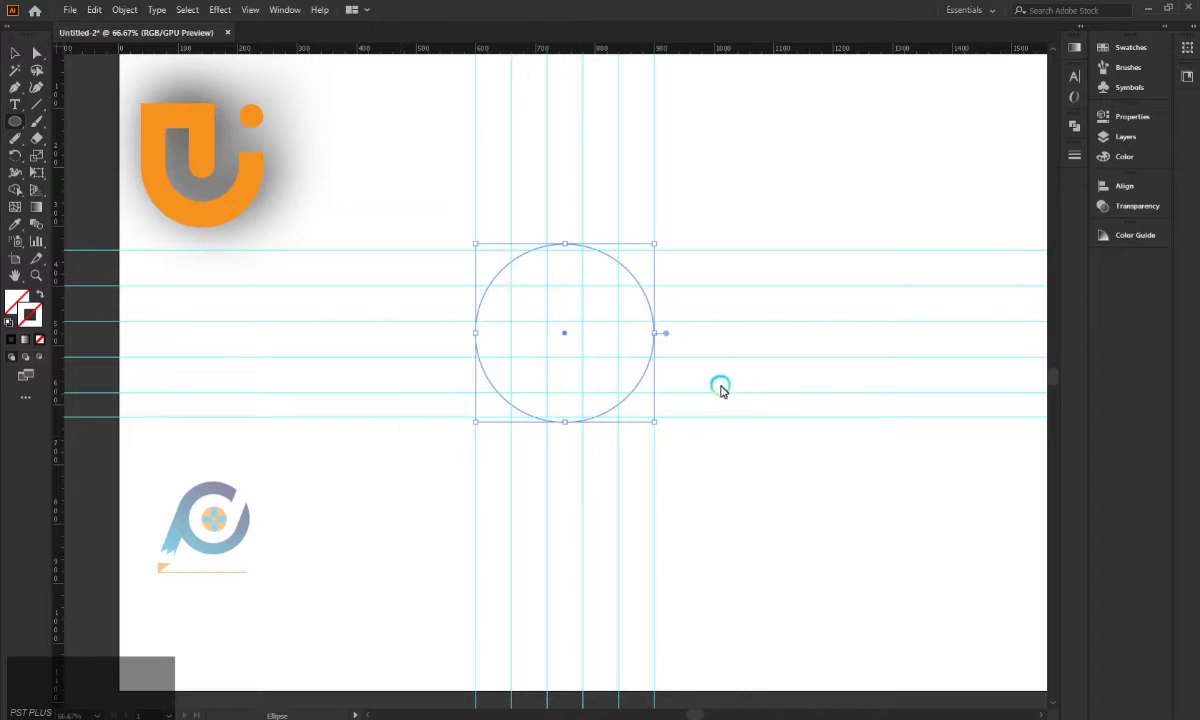
pyautogui.scroll(3)
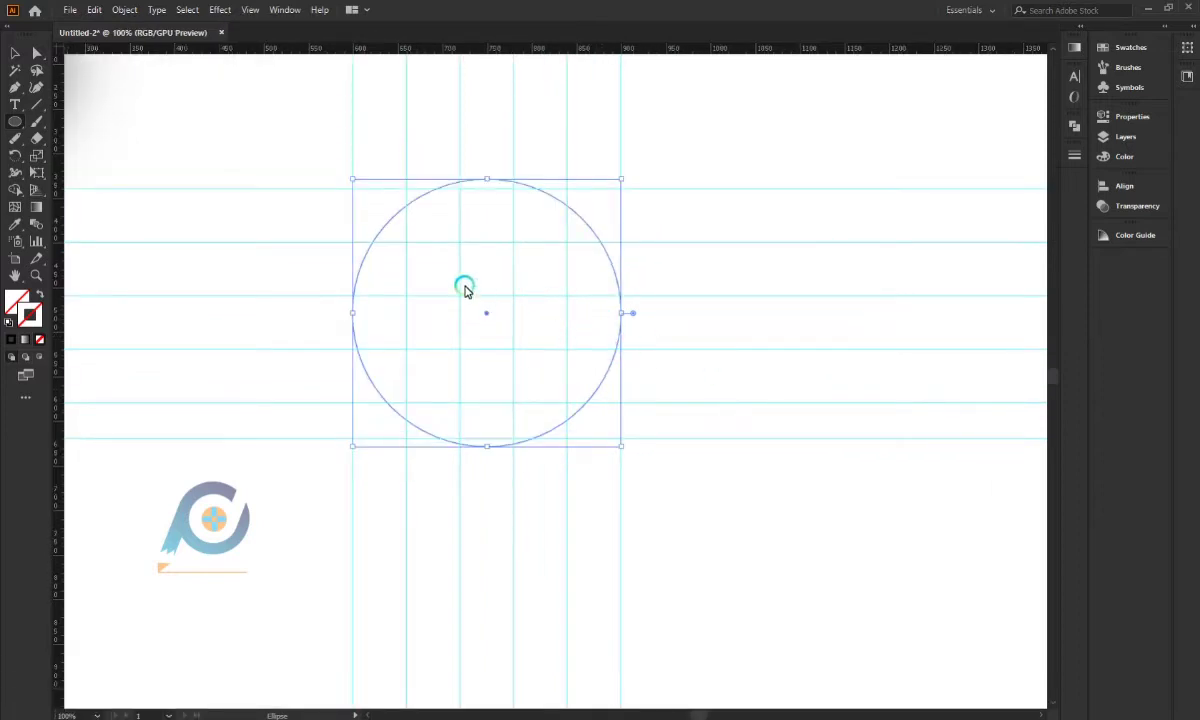
pyautogui.click(15, 57)
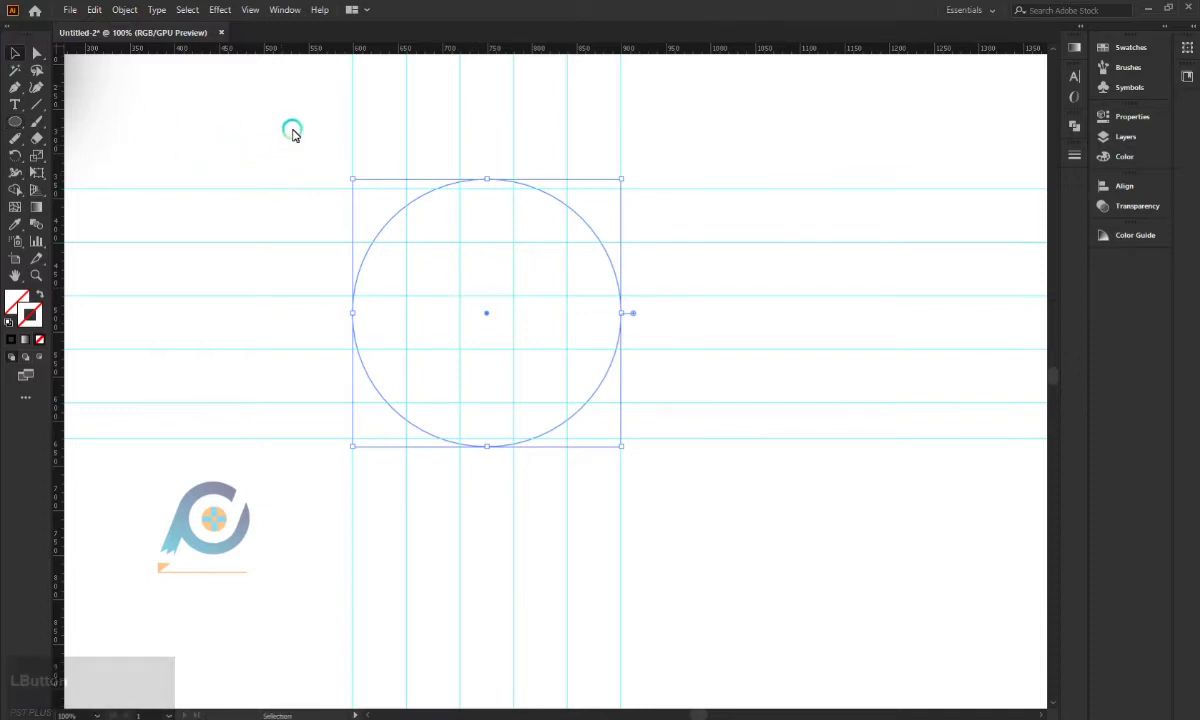
pyautogui.scroll(-3)
pyautogui.scroll(-3)
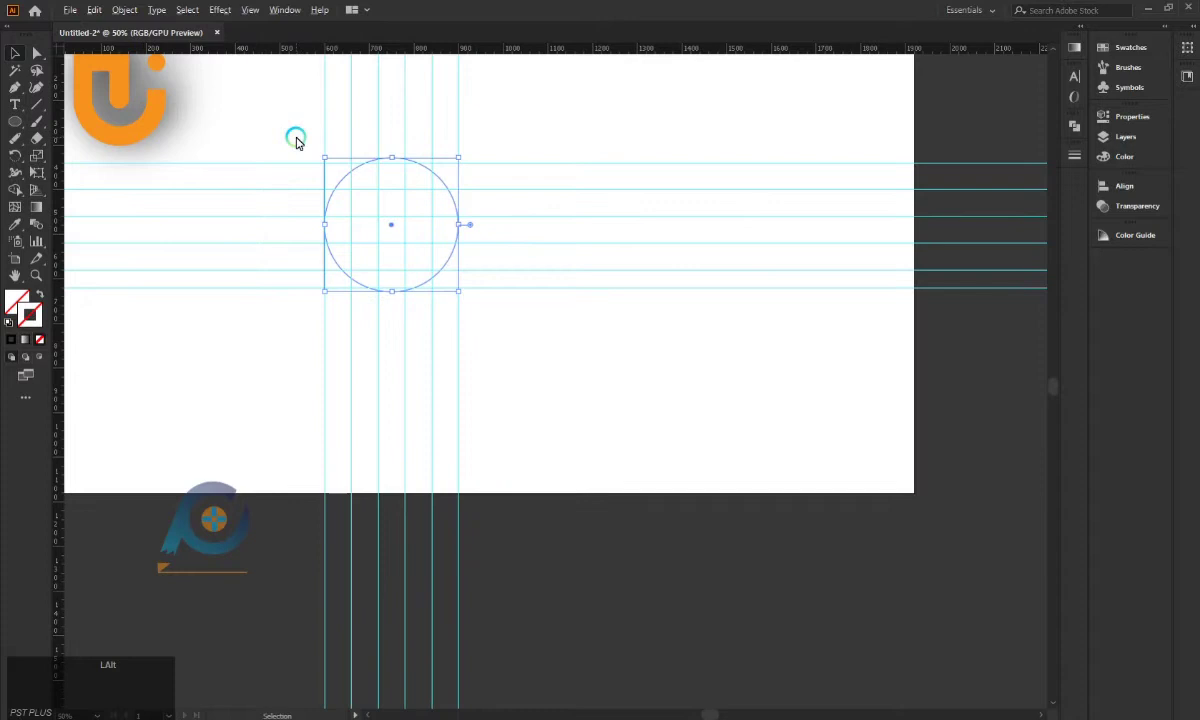
# Give the large circle a black outline stroke
pyautogui.scroll(3)
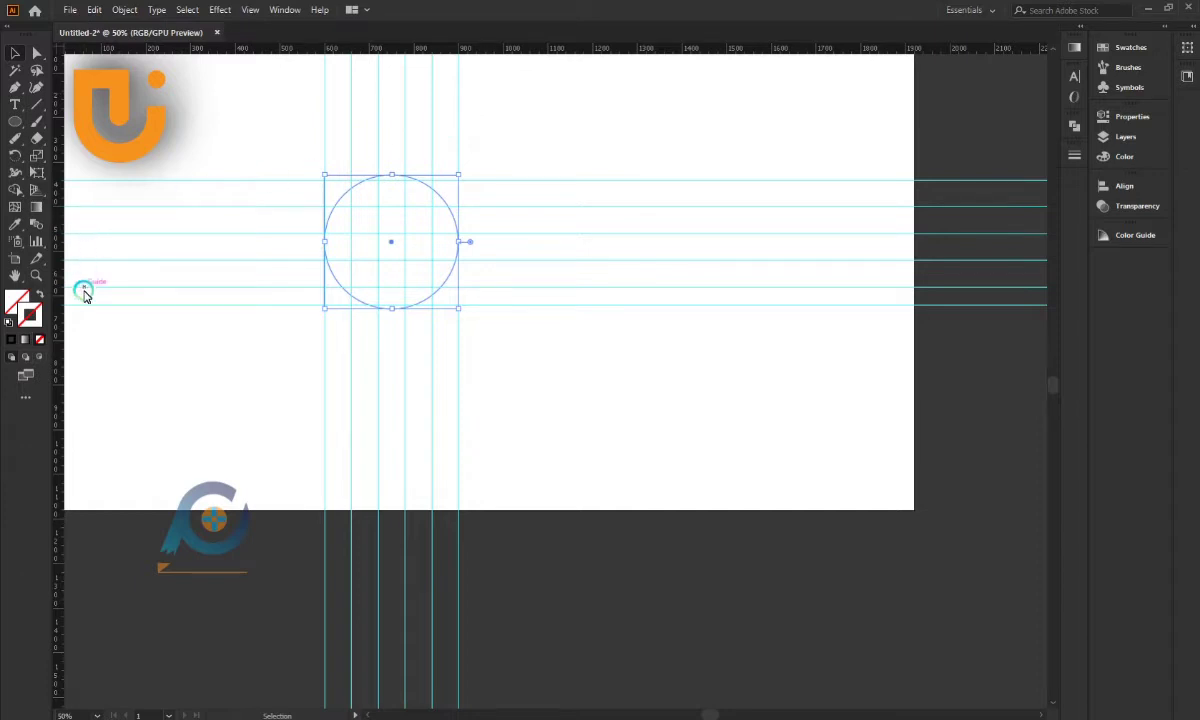
pyautogui.click(87, 307)
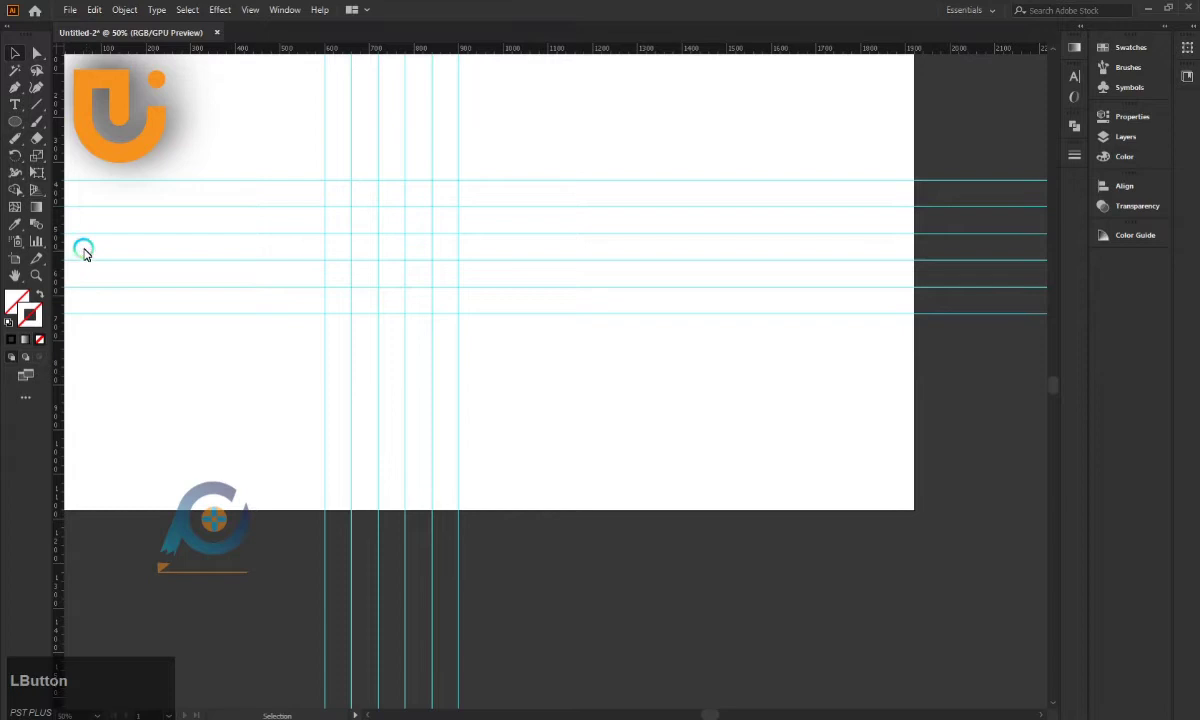
pyautogui.scroll(3)
pyautogui.scroll(3)
pyautogui.click(392, 154)
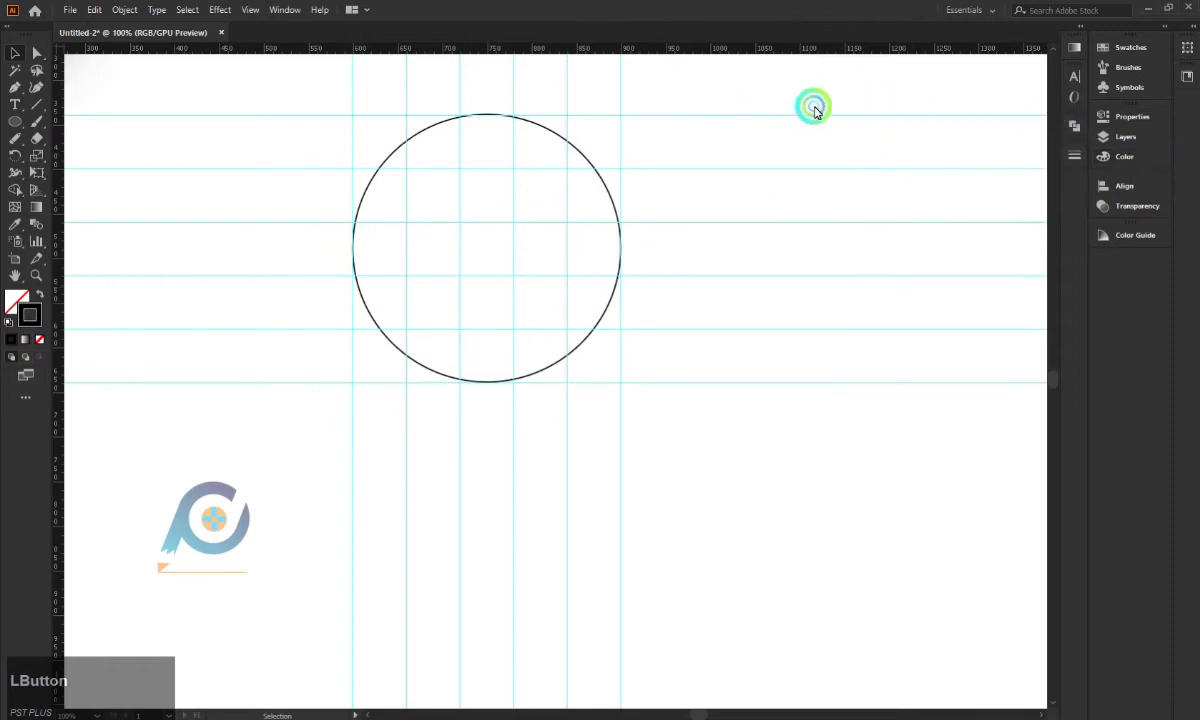
# Paste a copy of the circle and shrink it from its centre to fit the inner guides
pyautogui.click(551, 127)
pyautogui.click(492, 150)
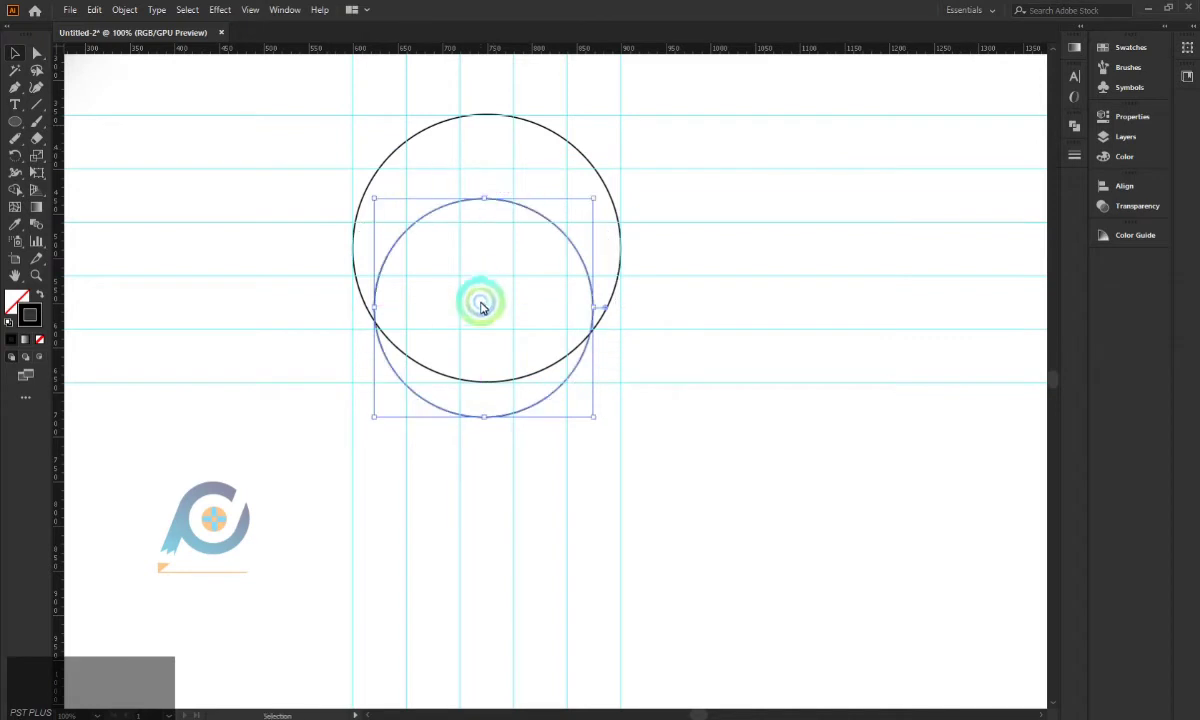
pyautogui.click(487, 313)
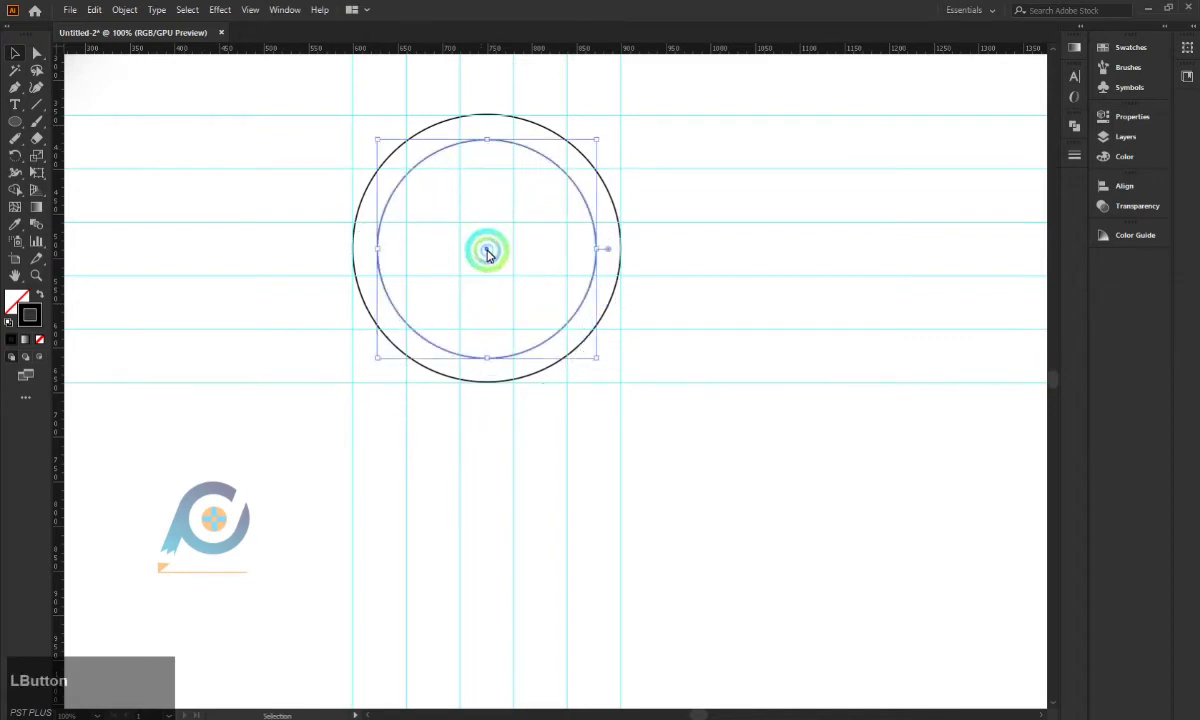
pyautogui.click(490, 142)
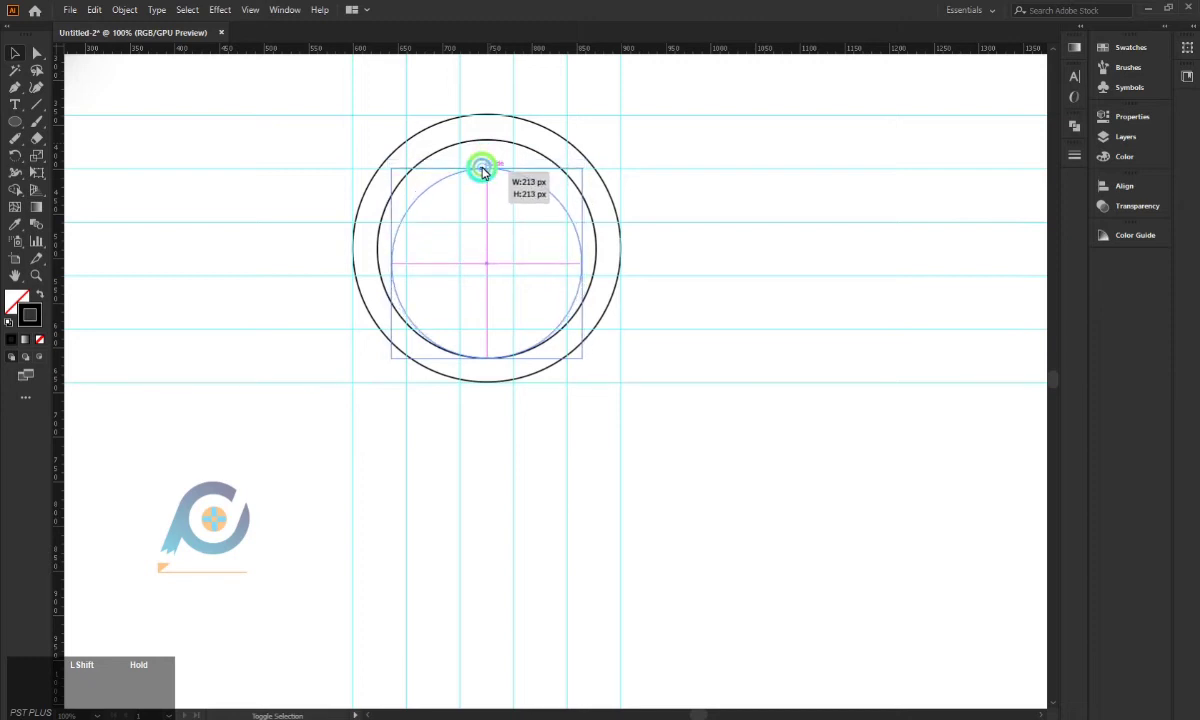
pyautogui.click(720, 90)
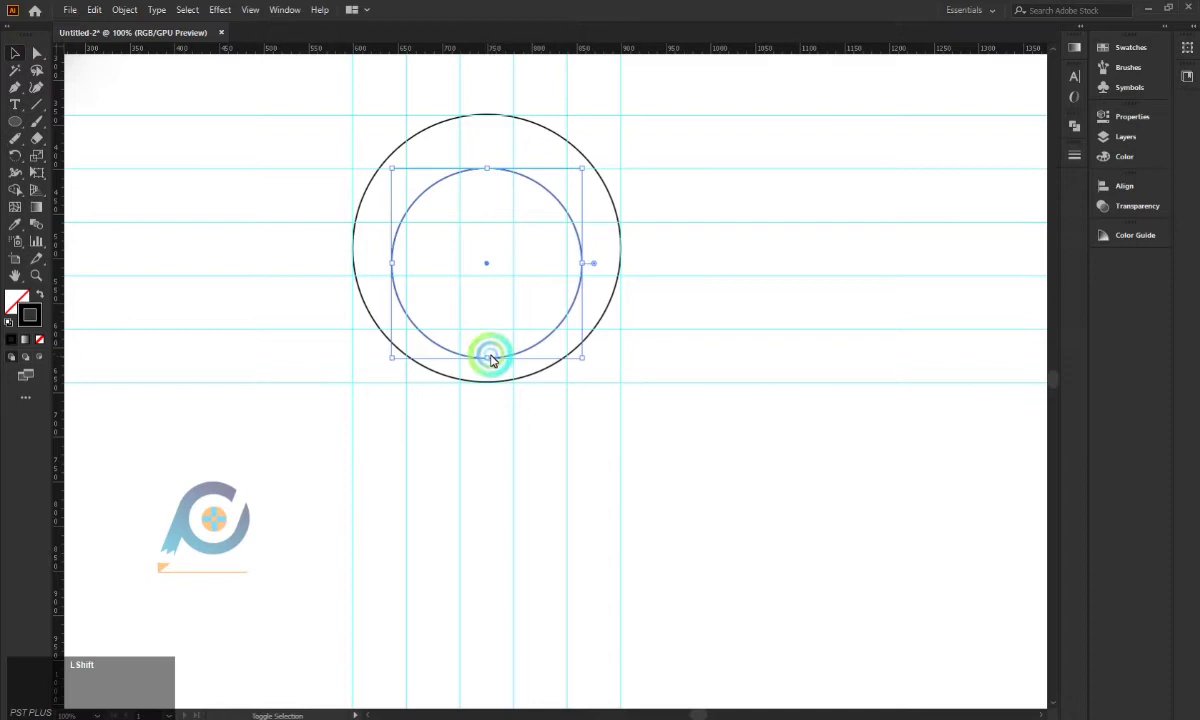
pyautogui.click(494, 360)
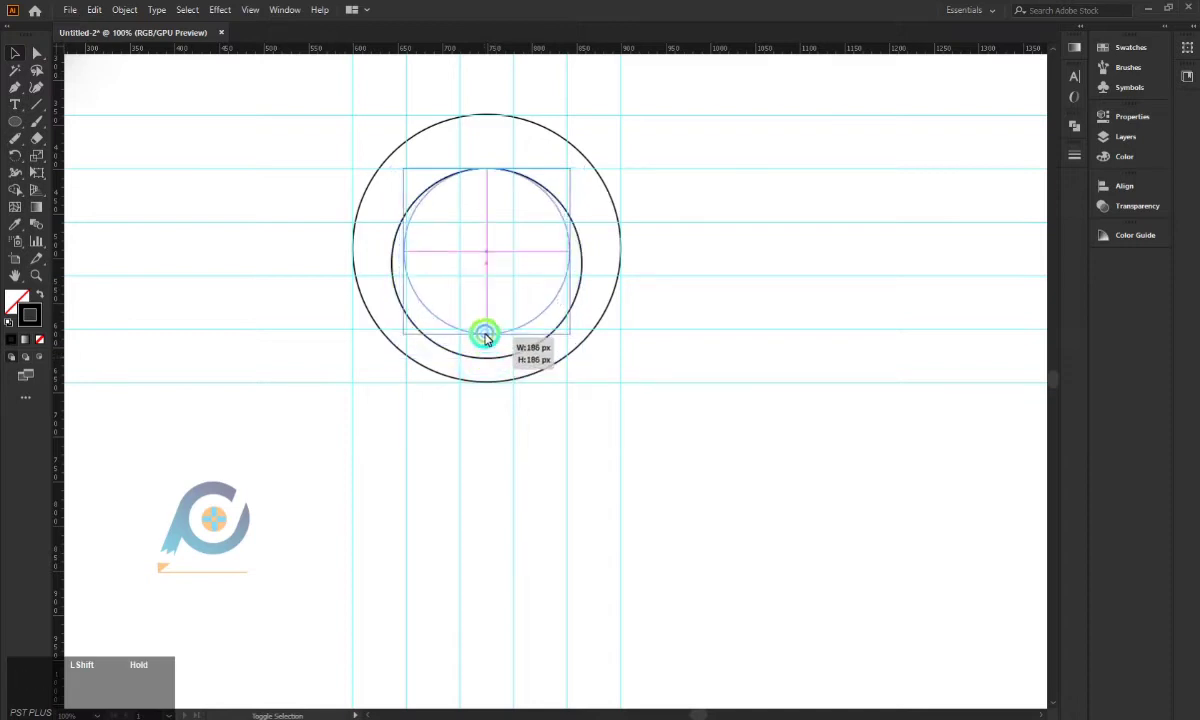
pyautogui.click(703, 102)
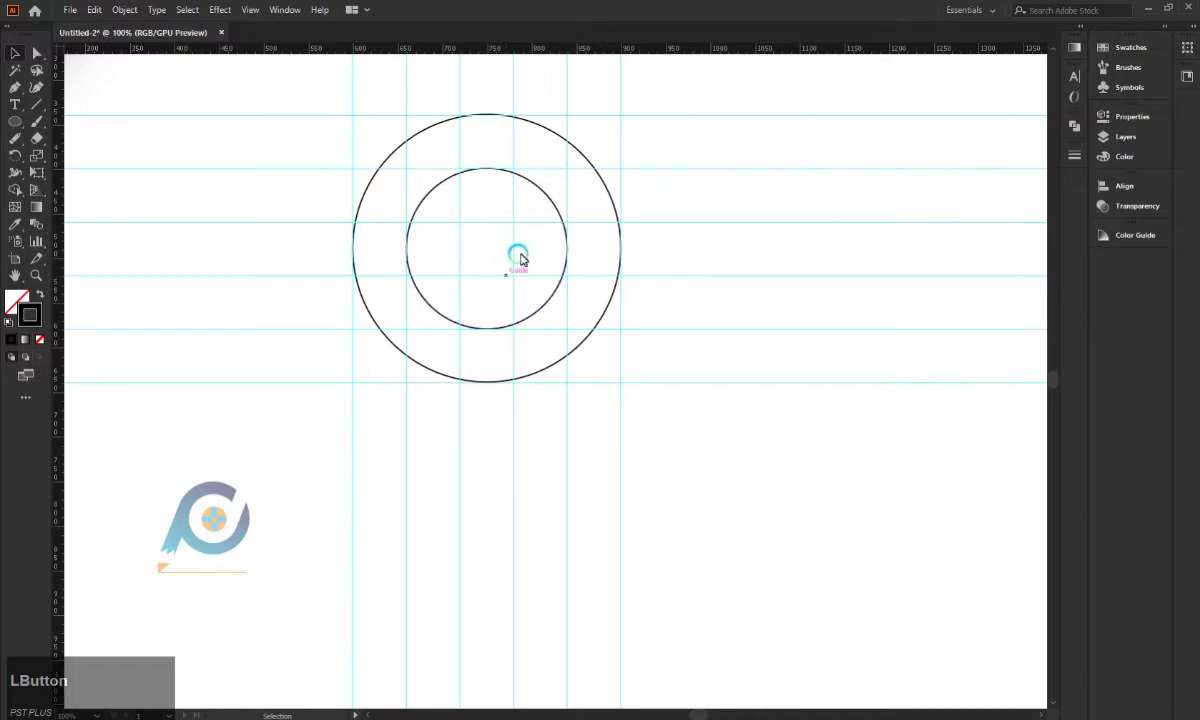
# Add a small concentric circle and size it to 60 px
pyautogui.click(24, 131)
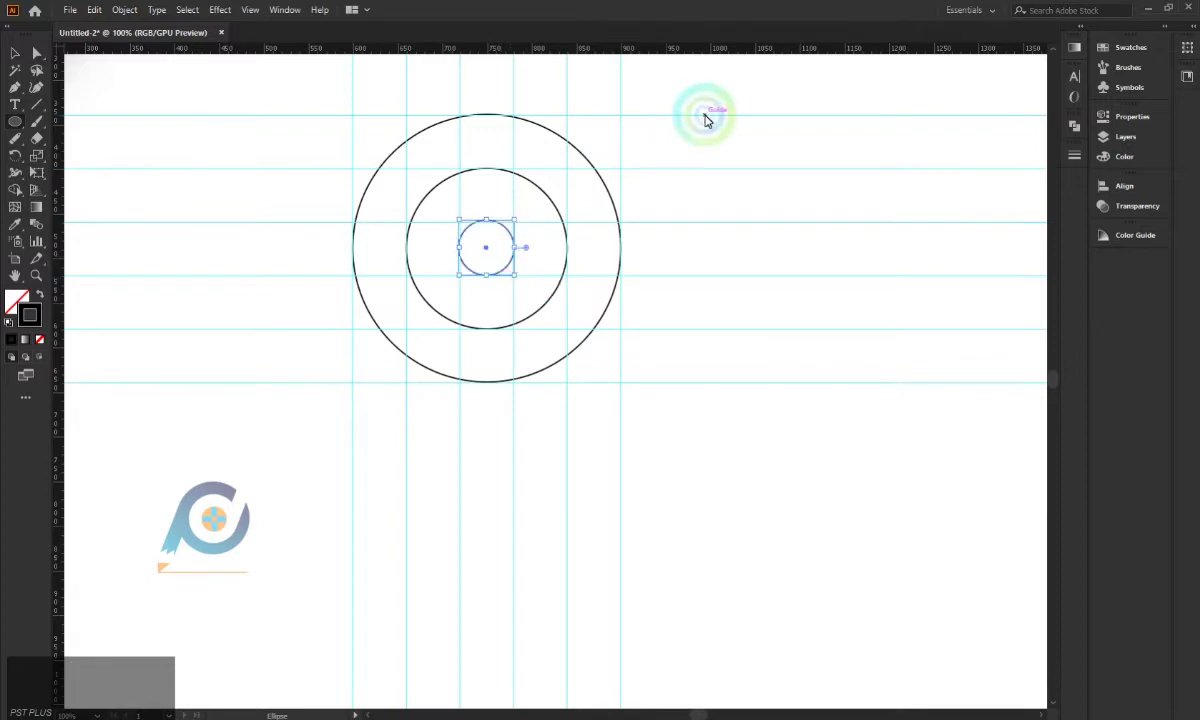
pyautogui.click(24, 62)
pyautogui.scroll(3)
pyautogui.click(526, 184)
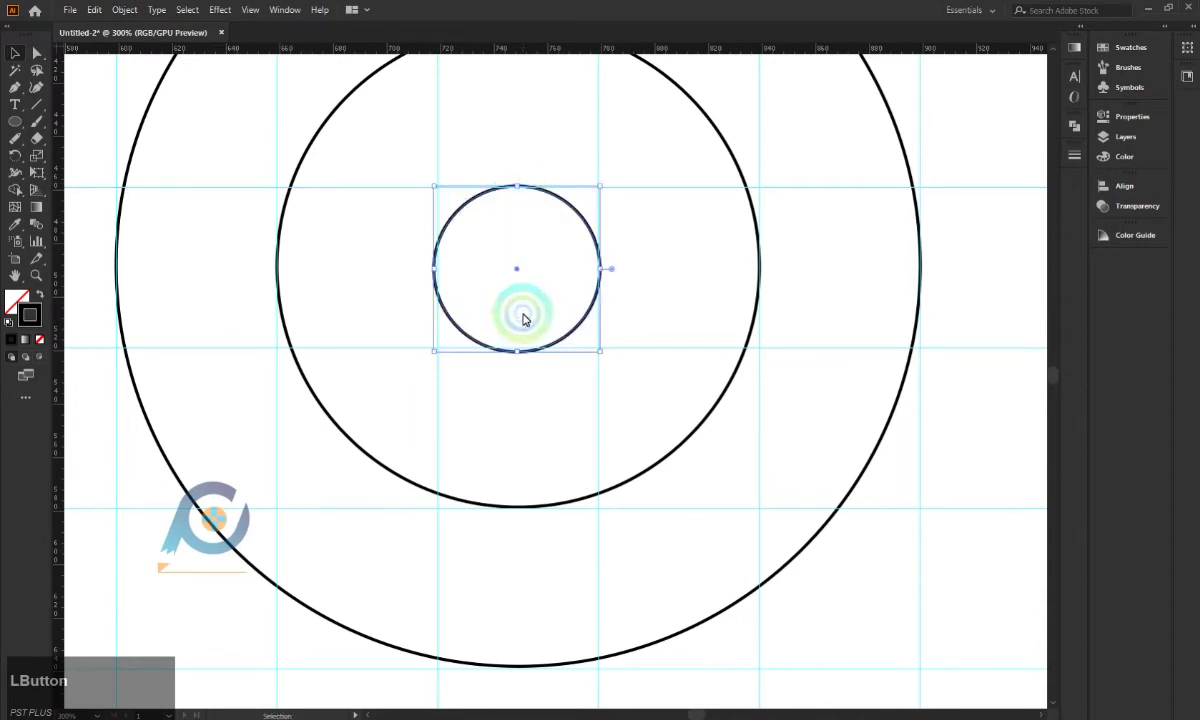
pyautogui.click(526, 354)
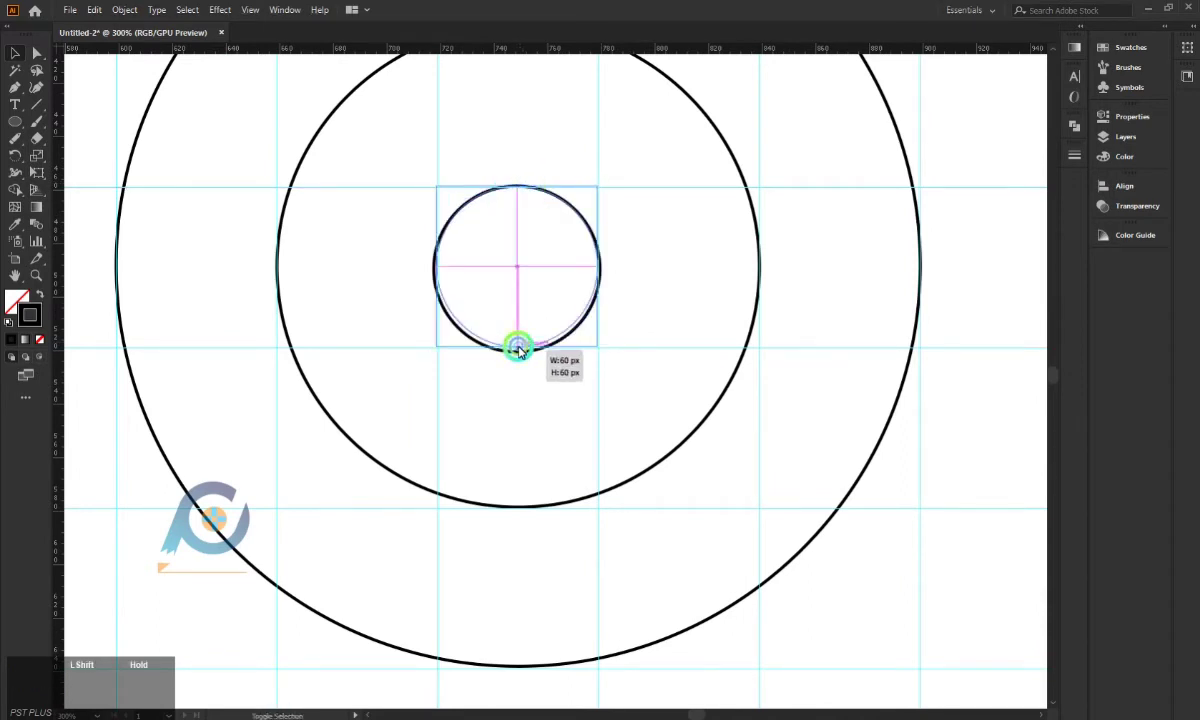
pyautogui.click(637, 157)
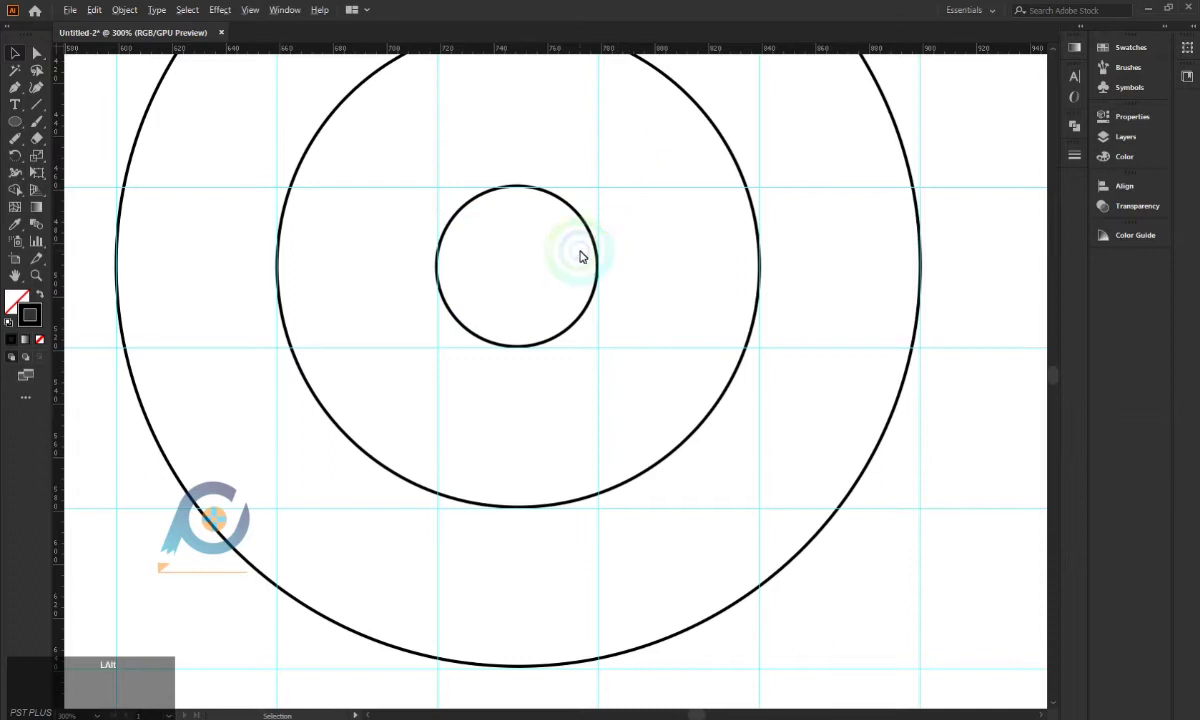
# Move the small 60 px circle onto the upper-right edge of the outer circle
pyautogui.scroll(-3)
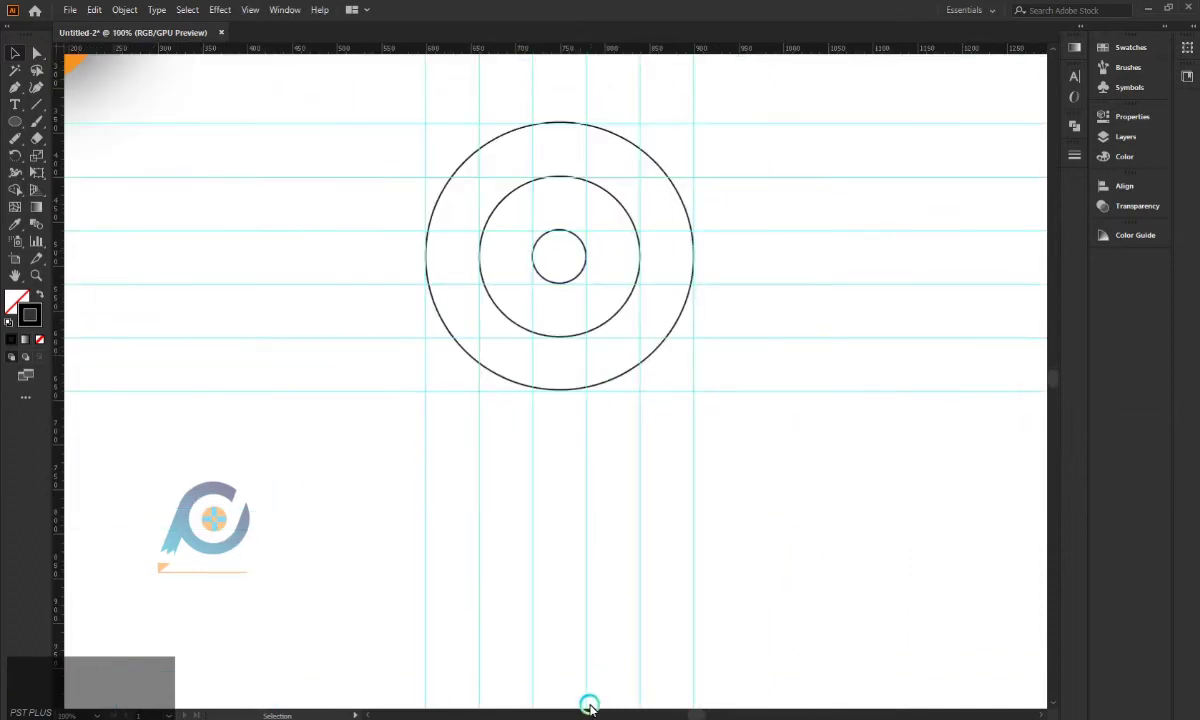
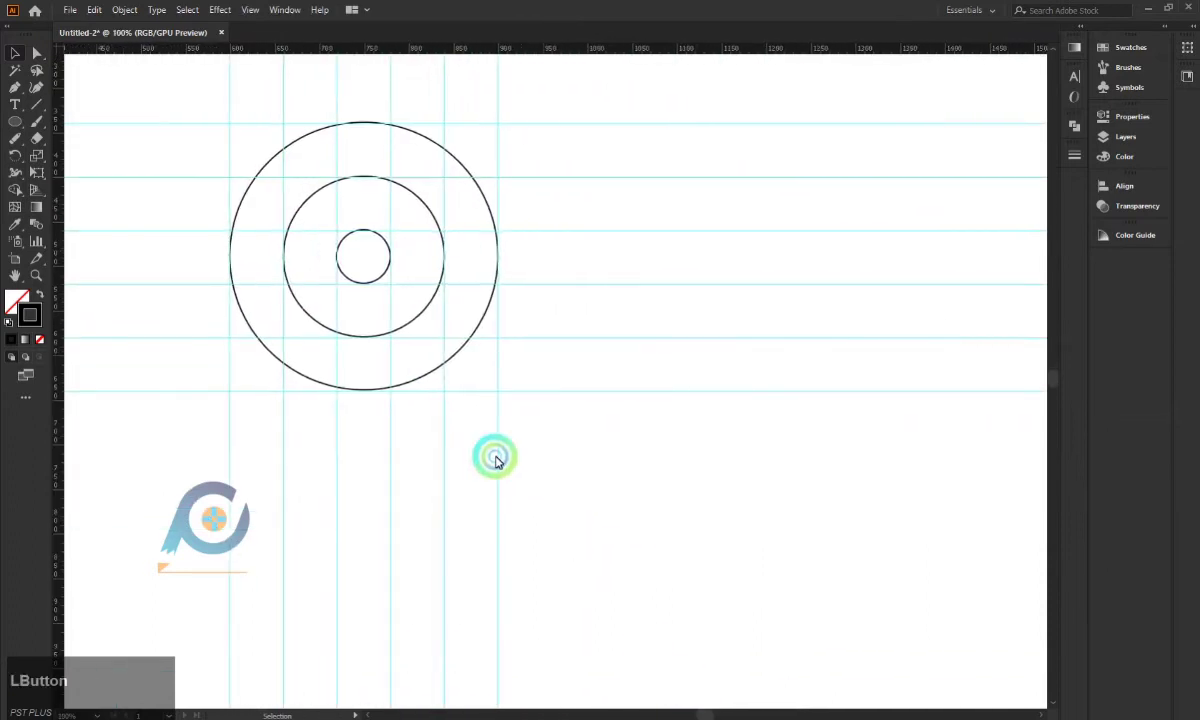
pyautogui.click(374, 286)
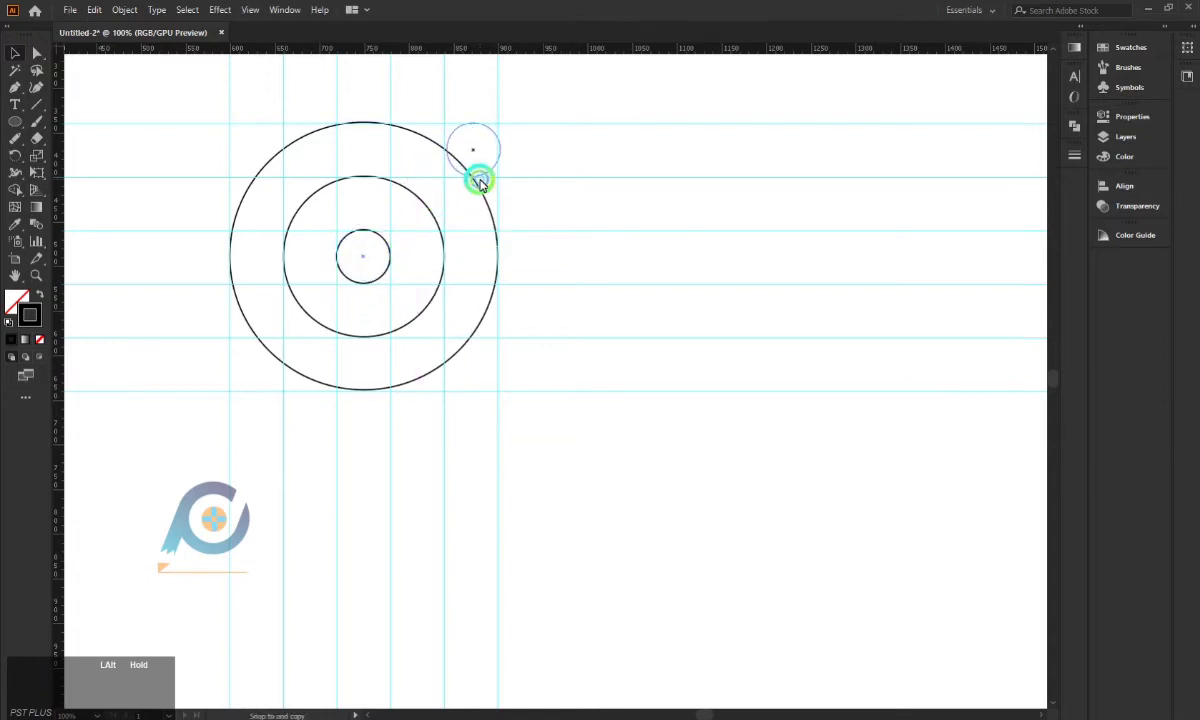
pyautogui.scroll(3)
pyautogui.scroll(-3)
pyautogui.scroll(3)
pyautogui.scroll(3)
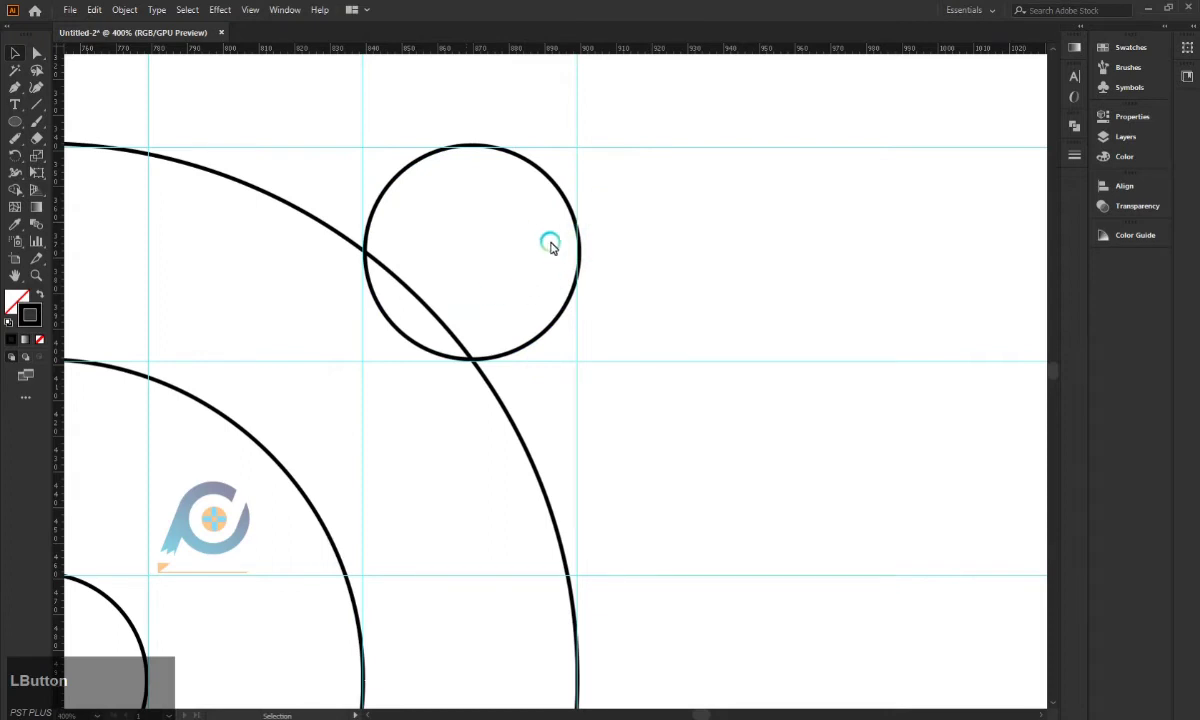
# Adjust the dot's size and snap it to the guides overlapping the large circle's outline
pyautogui.click(541, 170)
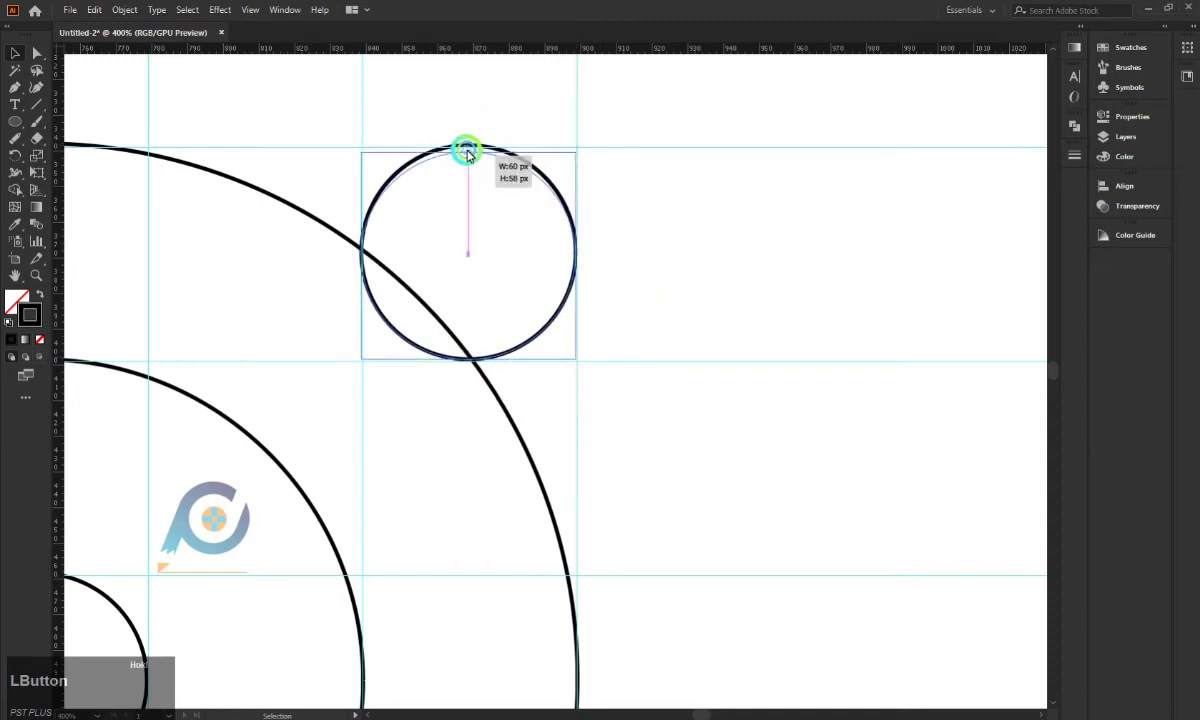
pyautogui.scroll(3)
pyautogui.click(534, 379)
pyautogui.scroll(-3)
pyautogui.click(527, 160)
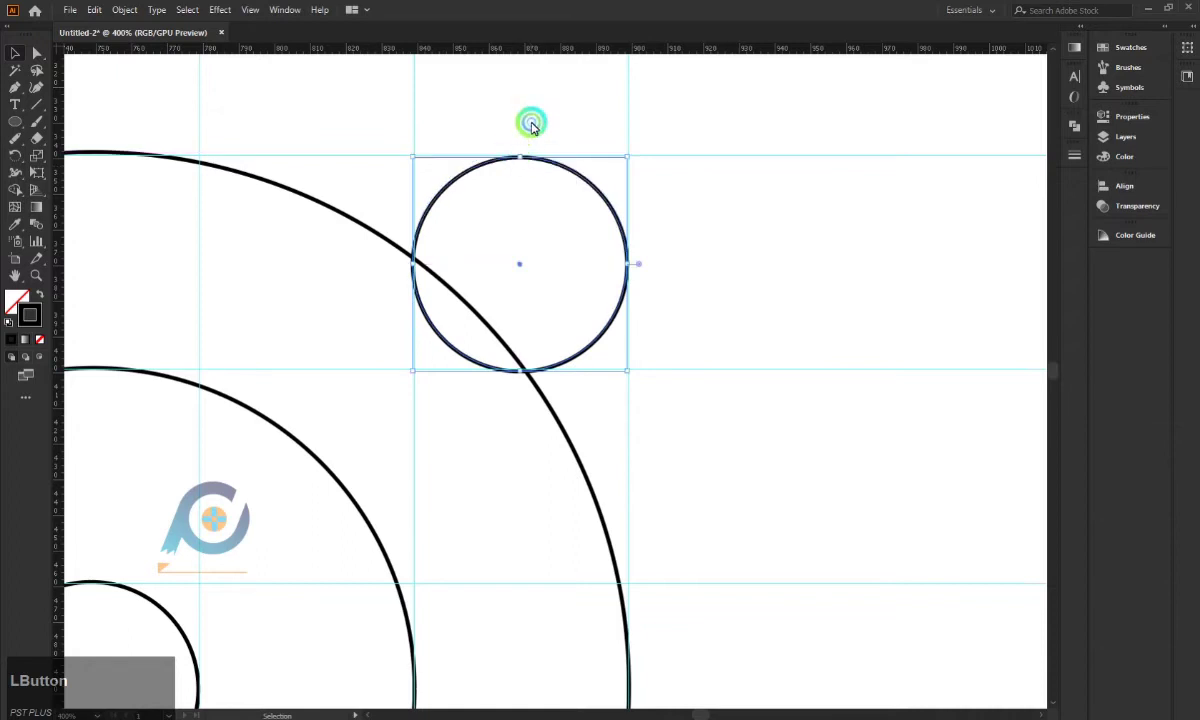
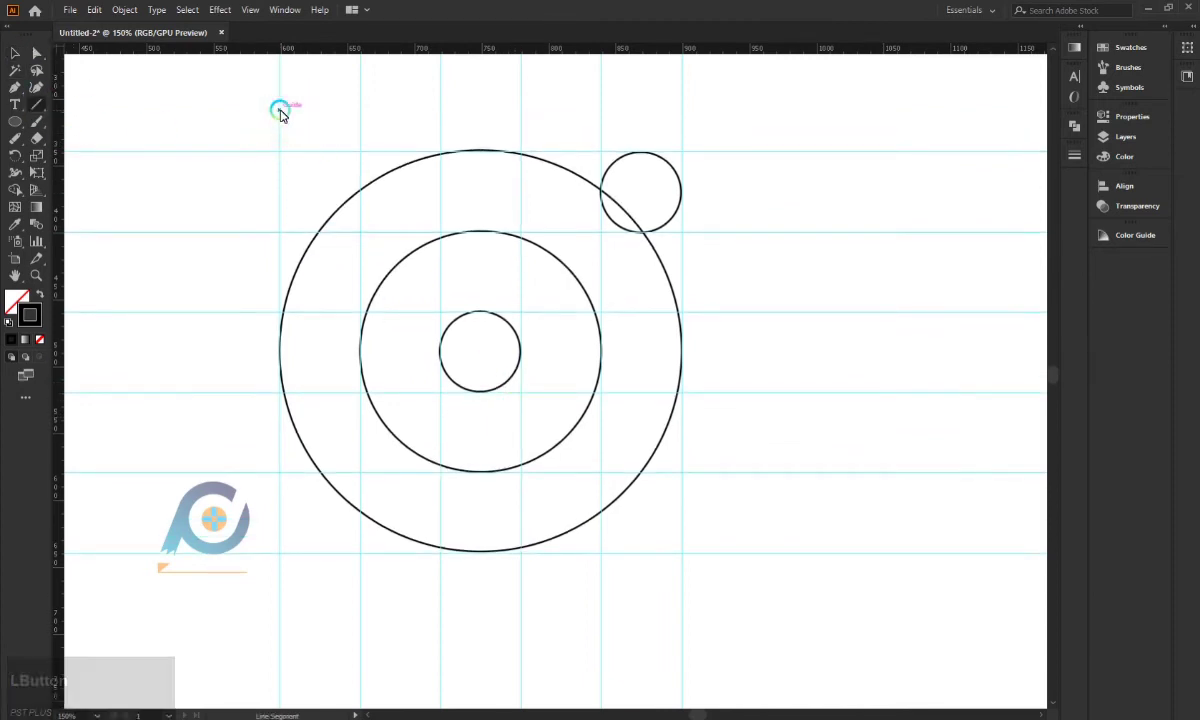
# Draw vertical construction lines along each vertical guide, crossing the circles
pyautogui.click(284, 113)
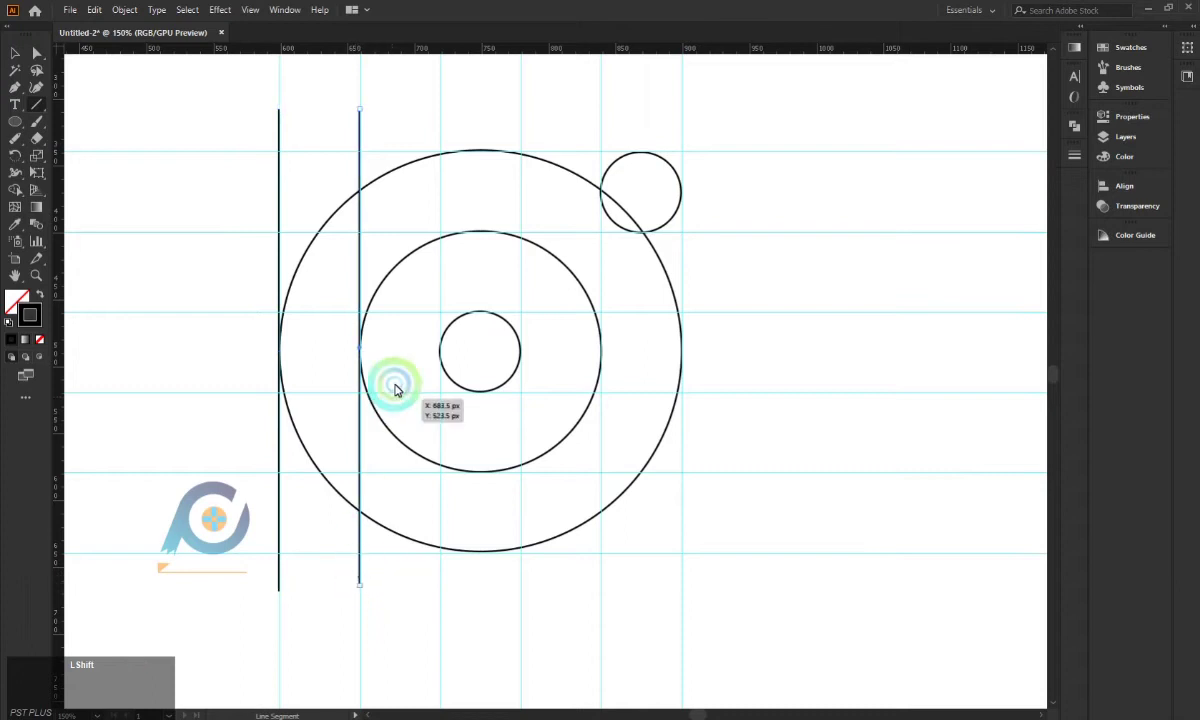
pyautogui.scroll(3)
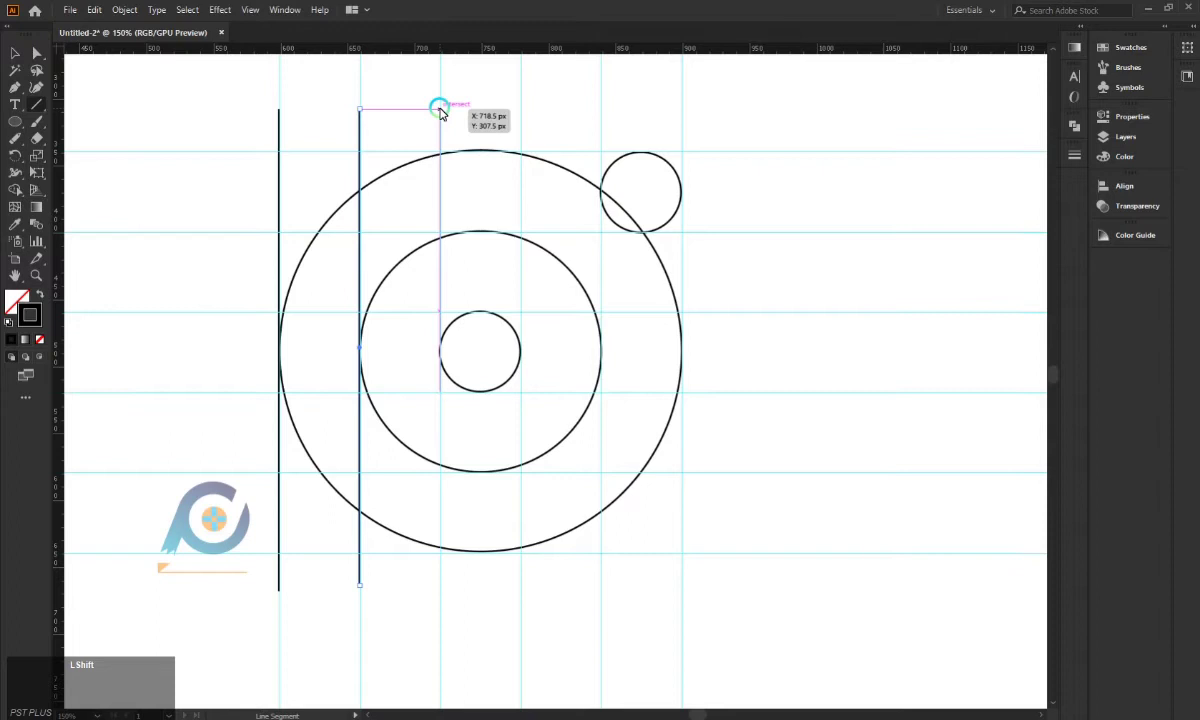
pyautogui.click(448, 110)
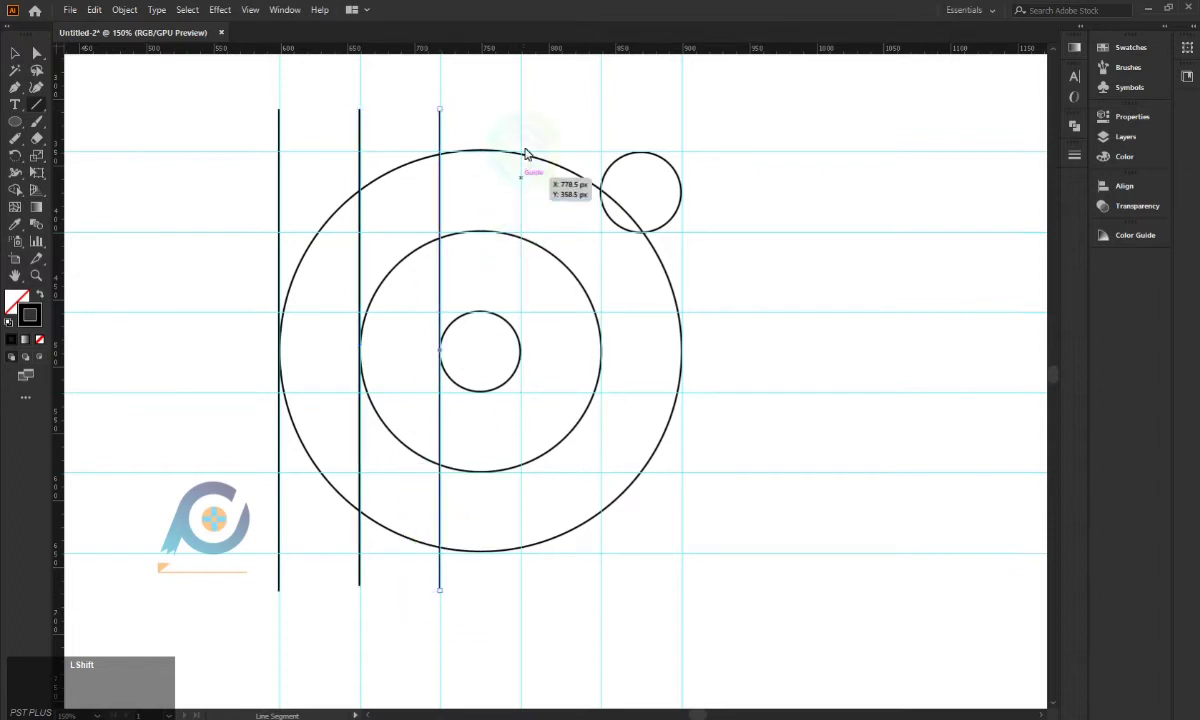
pyautogui.click(525, 114)
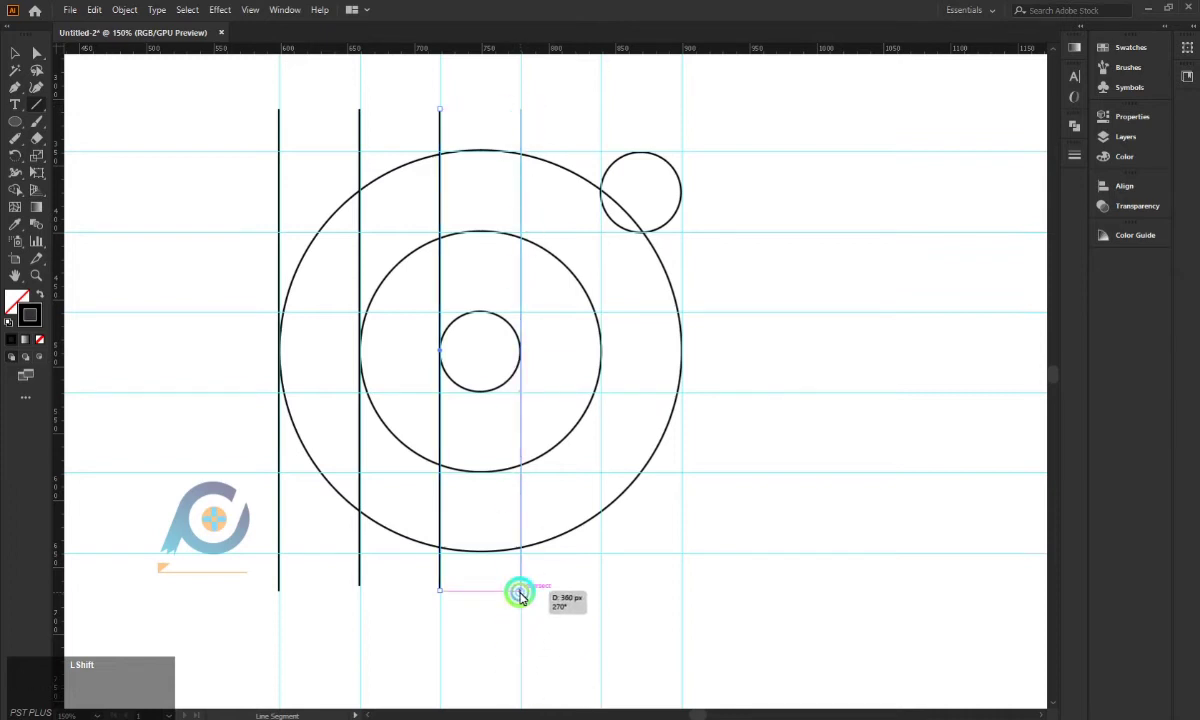
pyautogui.click(605, 109)
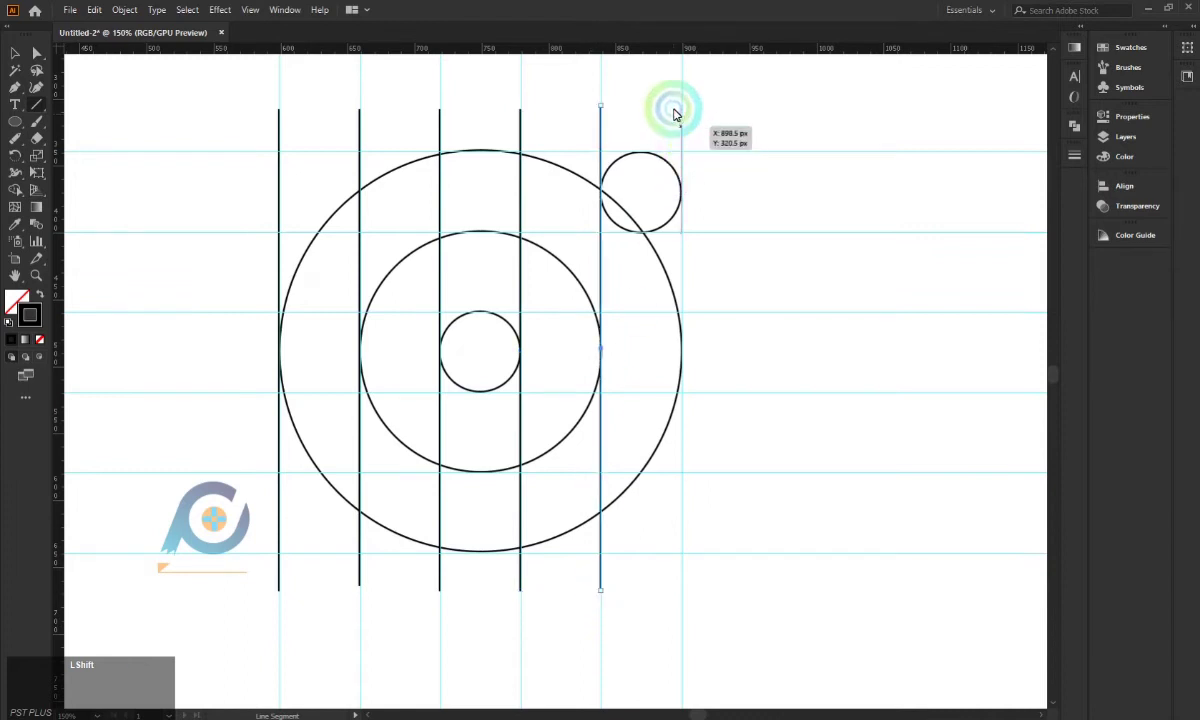
pyautogui.click(689, 105)
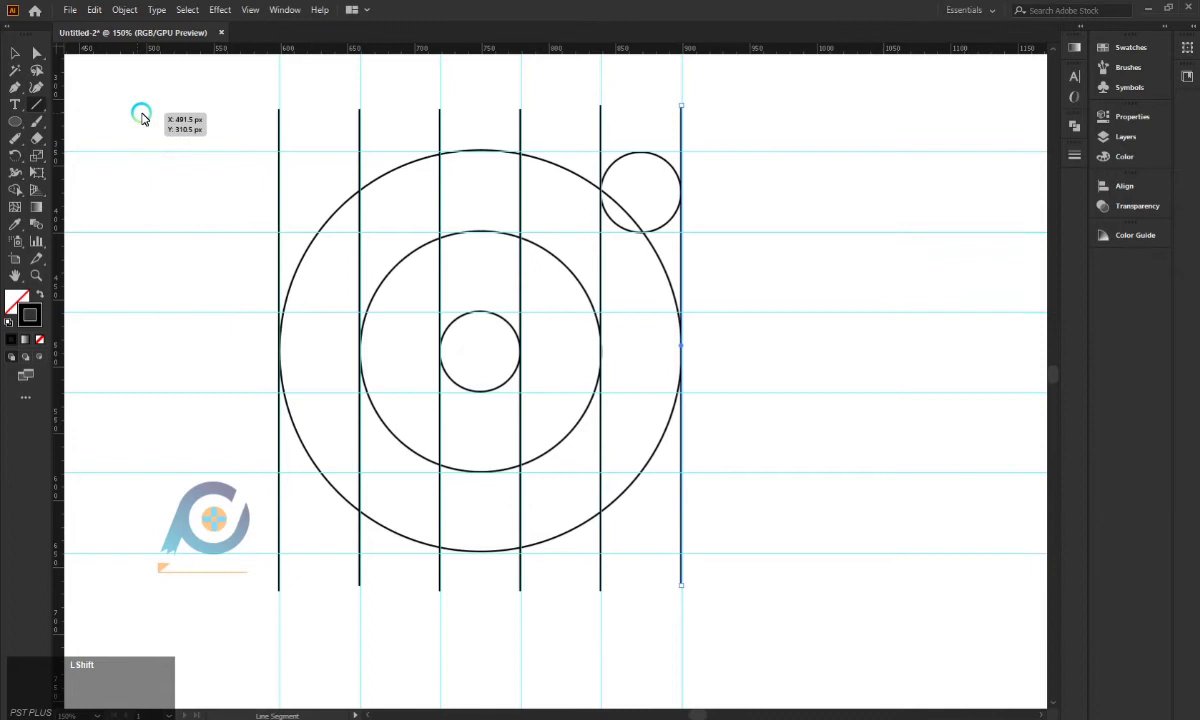
# Draw six horizontal construction lines along the horizontal guides to complete the line grid
pyautogui.click(227, 158)
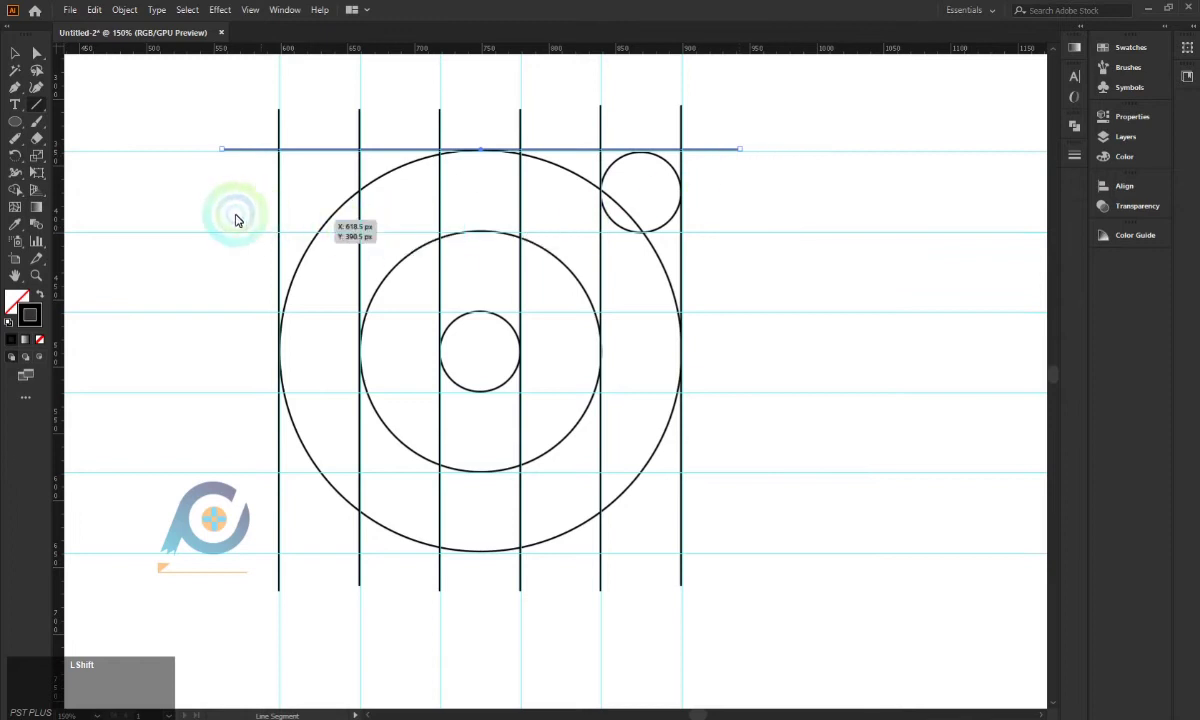
pyautogui.click(219, 233)
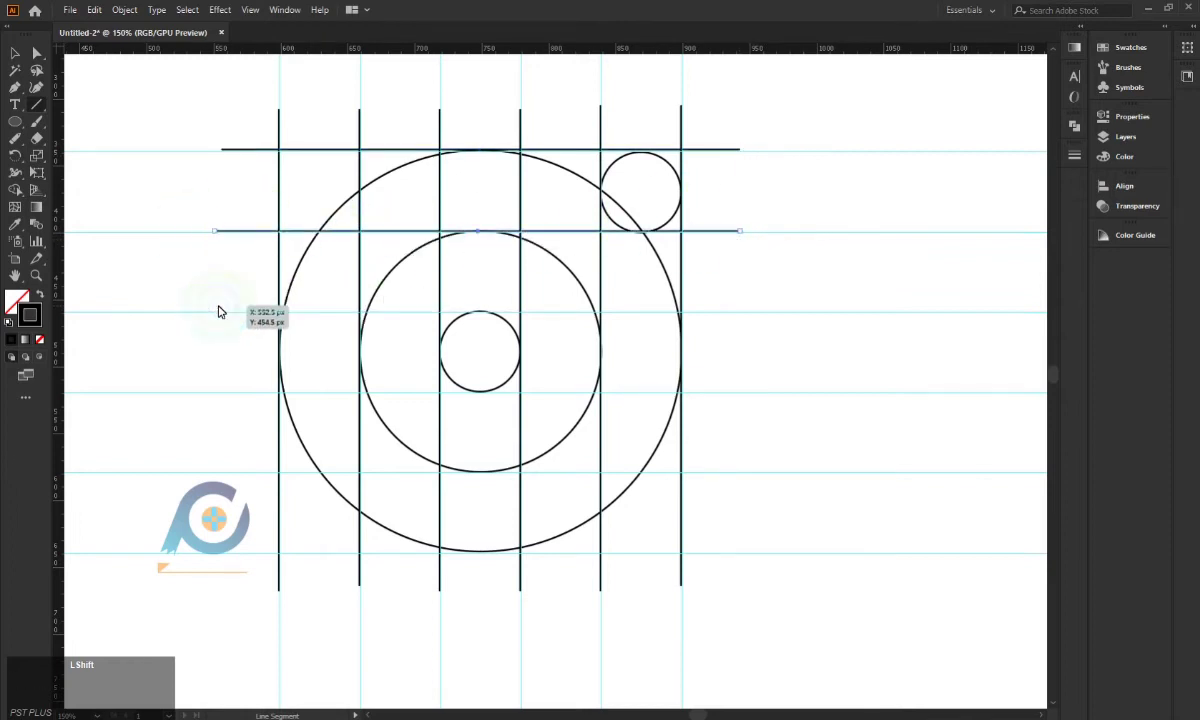
pyautogui.click(224, 314)
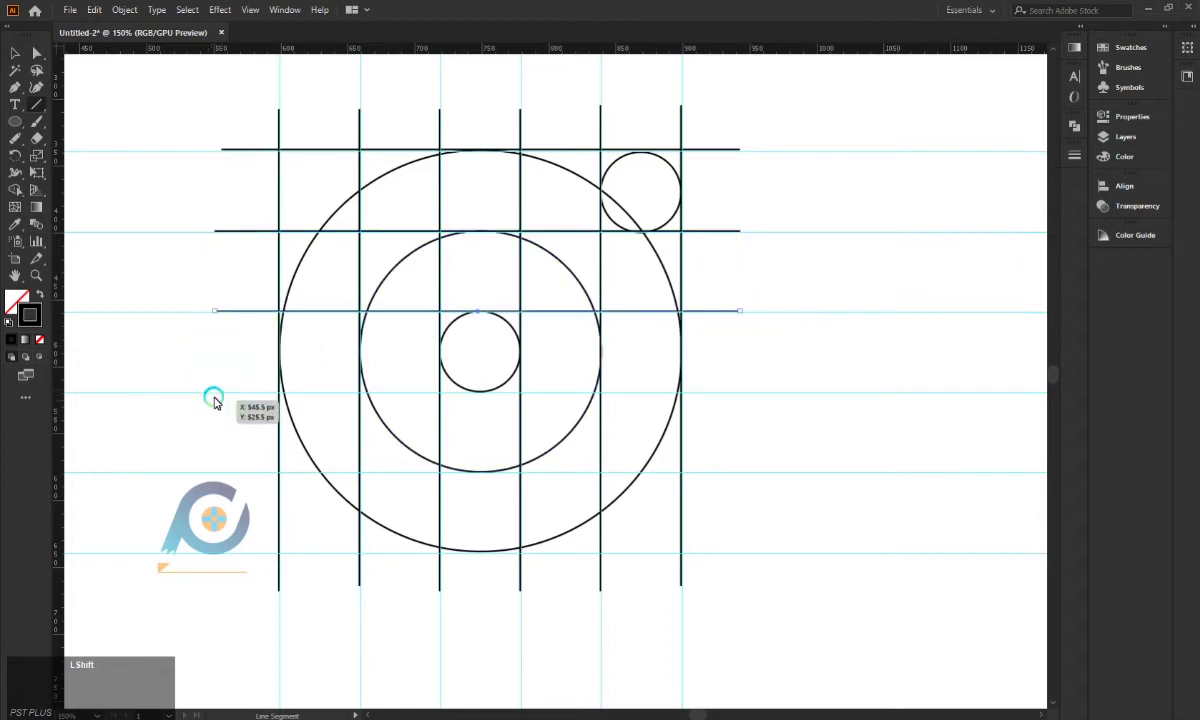
pyautogui.click(217, 395)
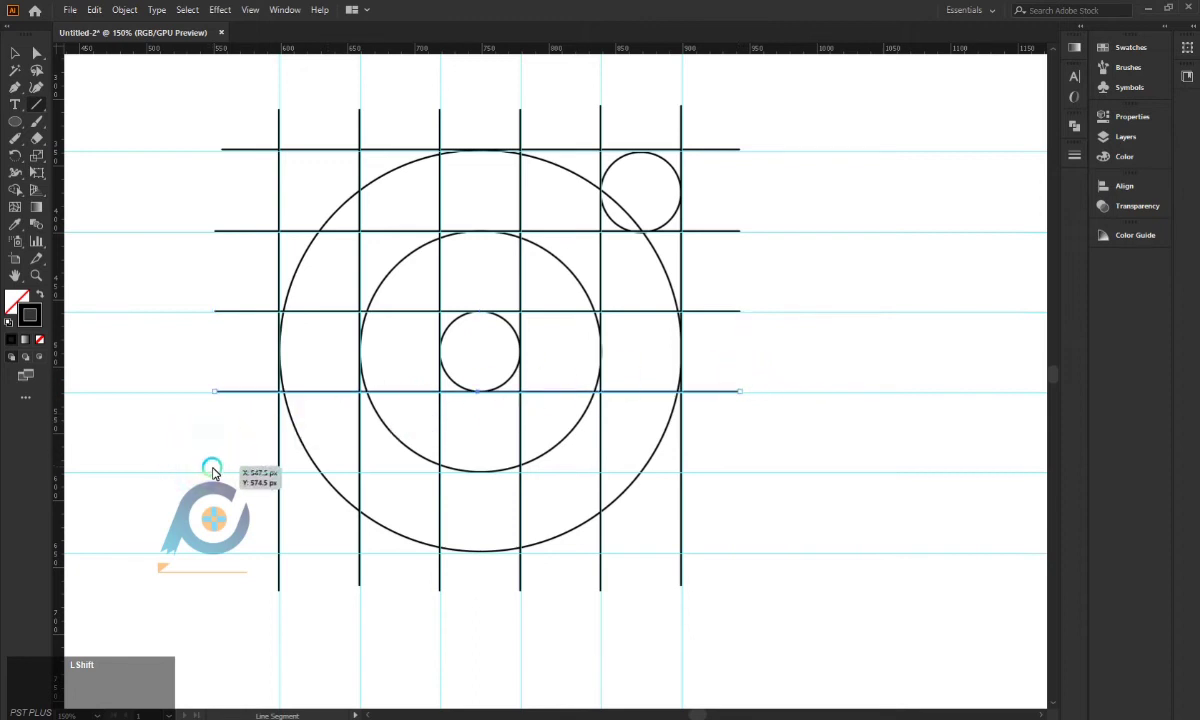
pyautogui.click(218, 475)
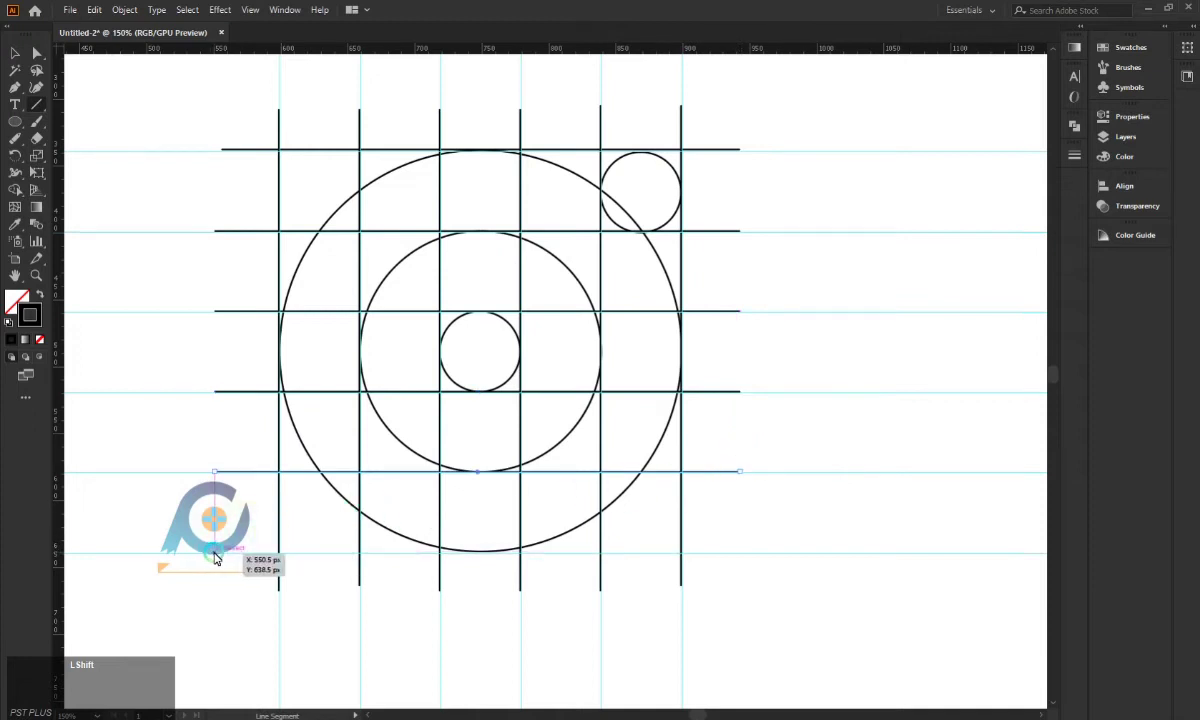
pyautogui.click(219, 556)
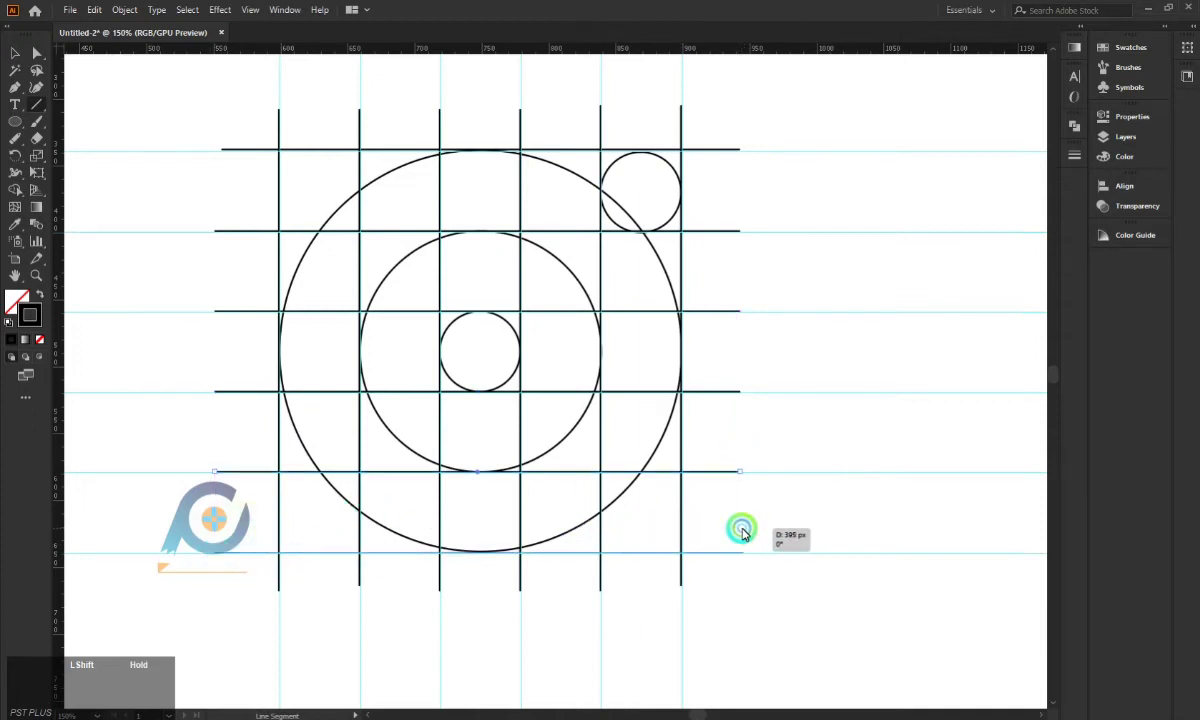
pyautogui.click(14, 60)
pyautogui.scroll(3)
# Delete stray line segments, clear the selection and hide the guides
pyautogui.click(225, 143)
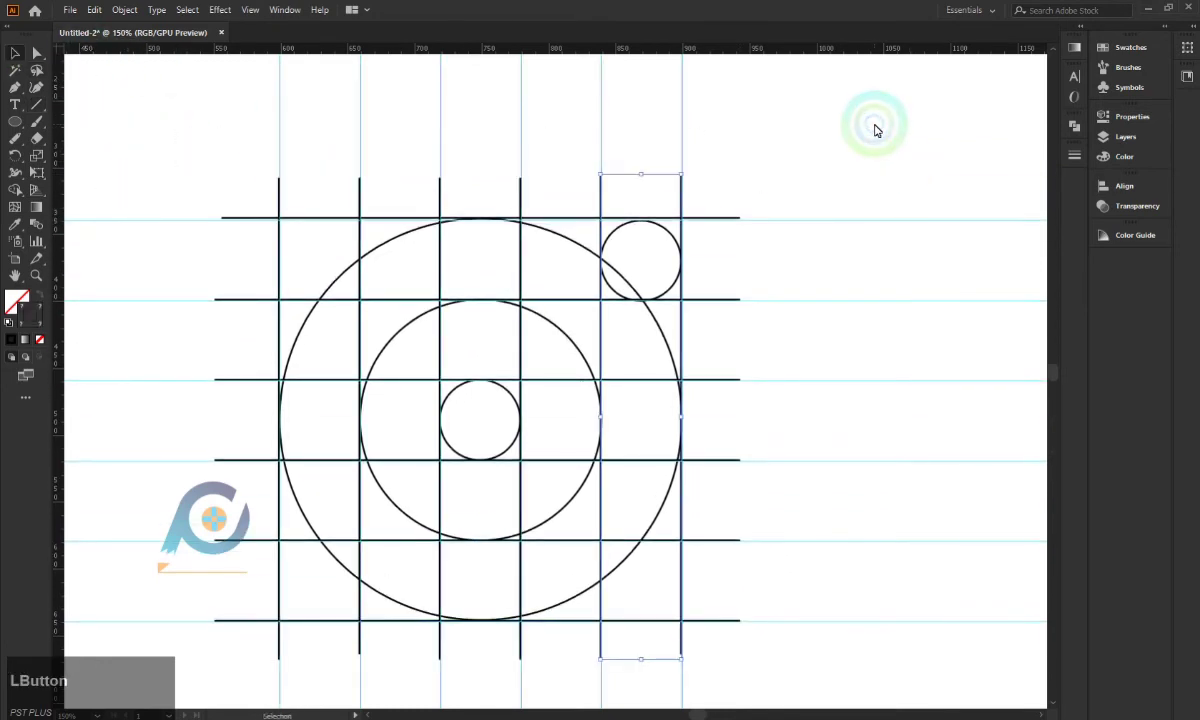
pyautogui.press('BackSpace')
pyautogui.click(851, 194)
pyautogui.press('BackSpace')
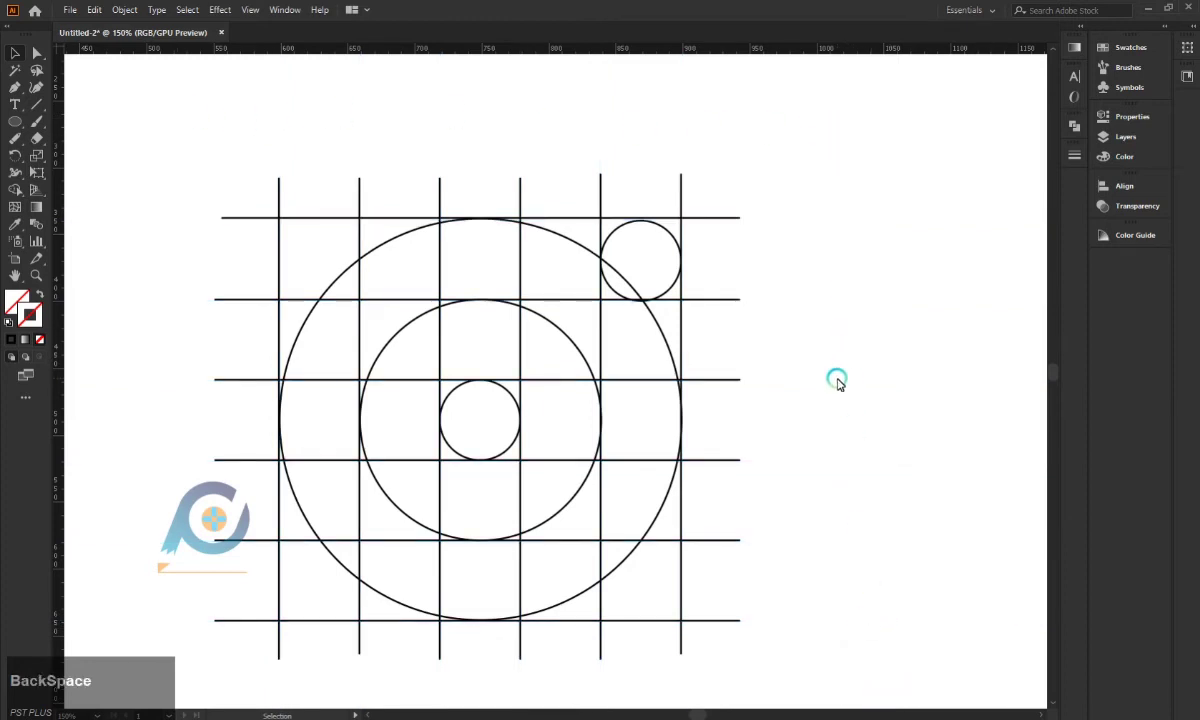
pyautogui.scroll(-3)
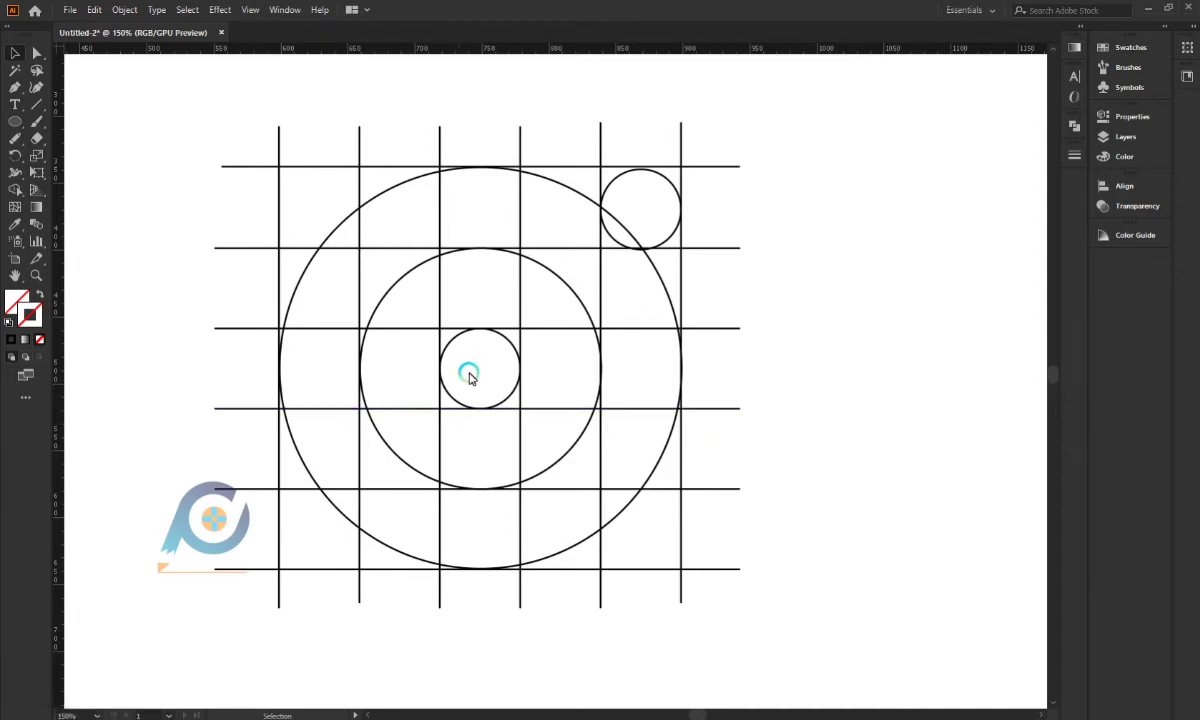
pyautogui.scroll(3)
pyautogui.scroll(3)
pyautogui.scroll(-3)
pyautogui.scroll(-3)
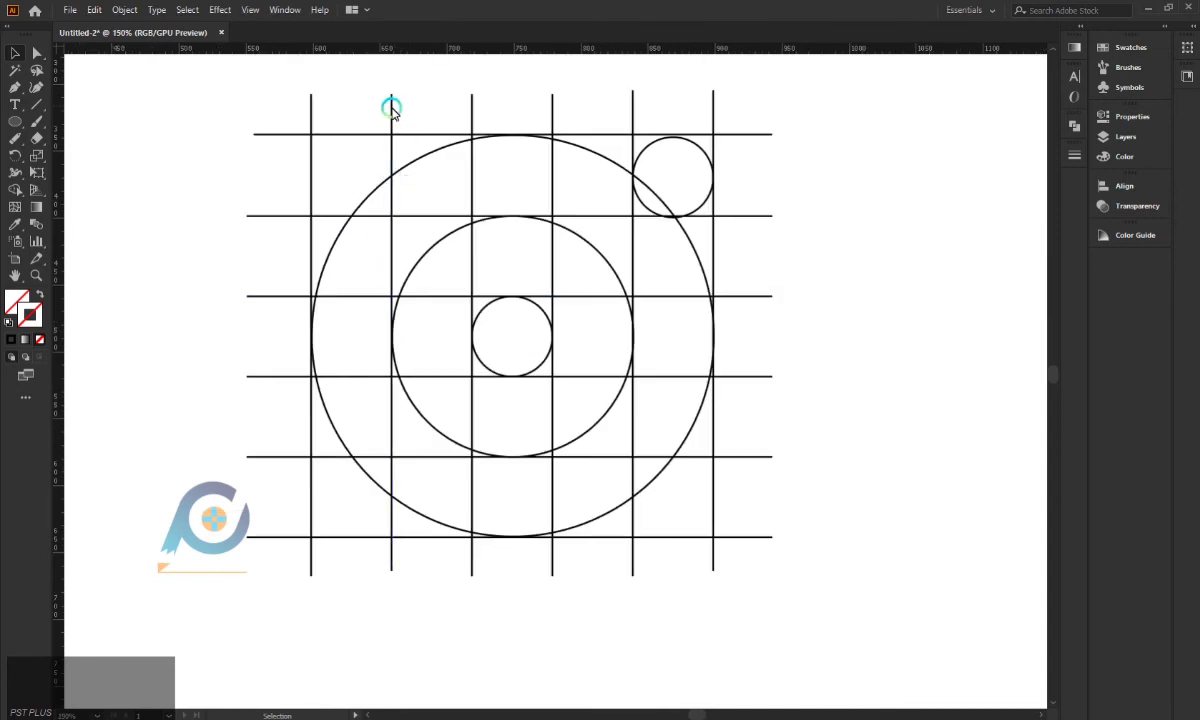
pyautogui.scroll(3)
pyautogui.scroll(3)
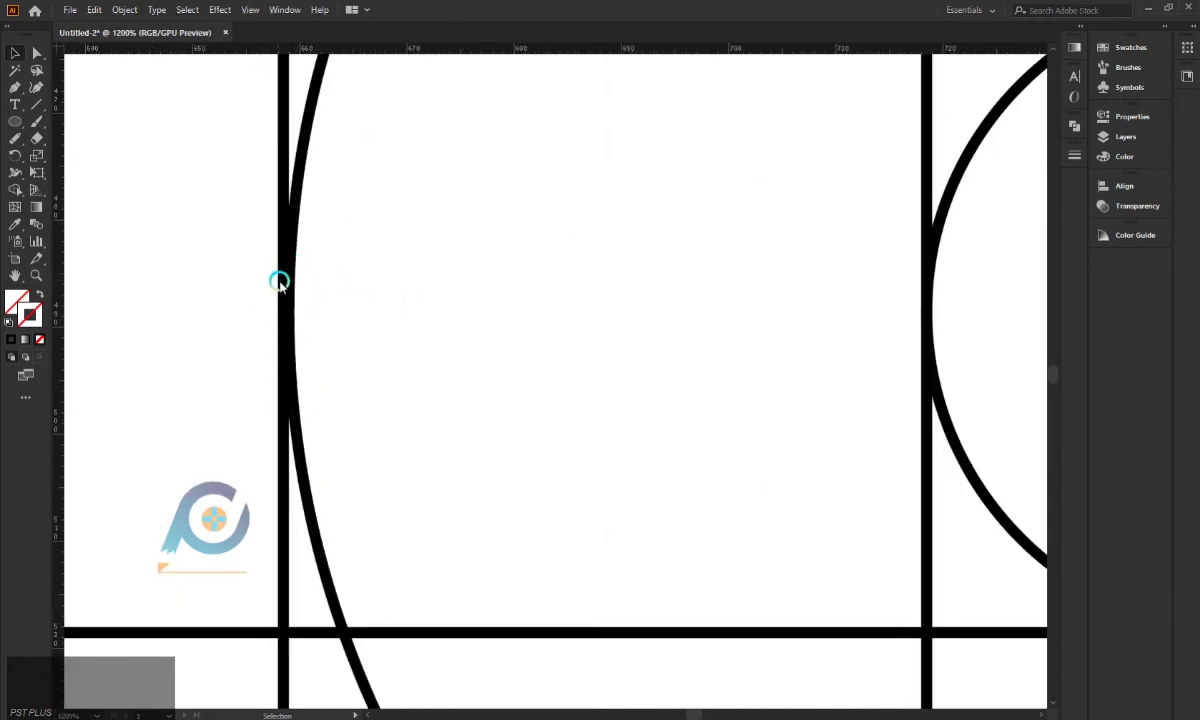
# Nudge the leftmost vertical line exactly onto the large circle's left edge
pyautogui.click(287, 299)
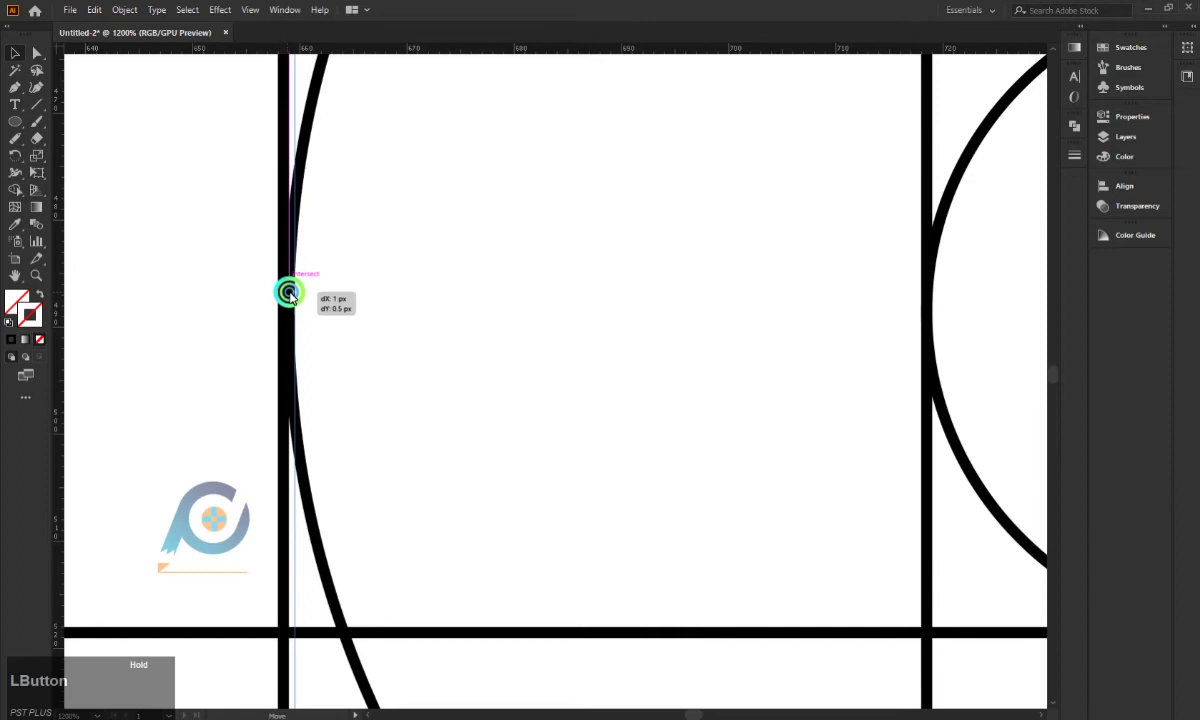
pyautogui.scroll(-3)
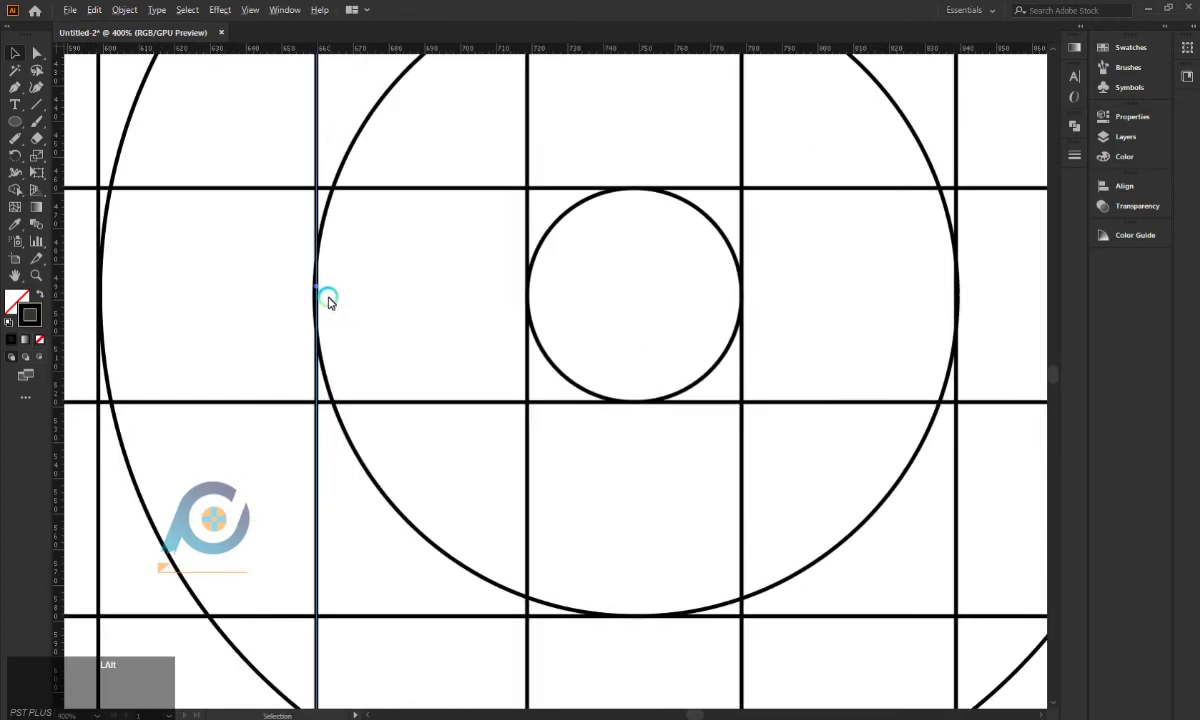
pyautogui.scroll(-3)
pyautogui.scroll(3)
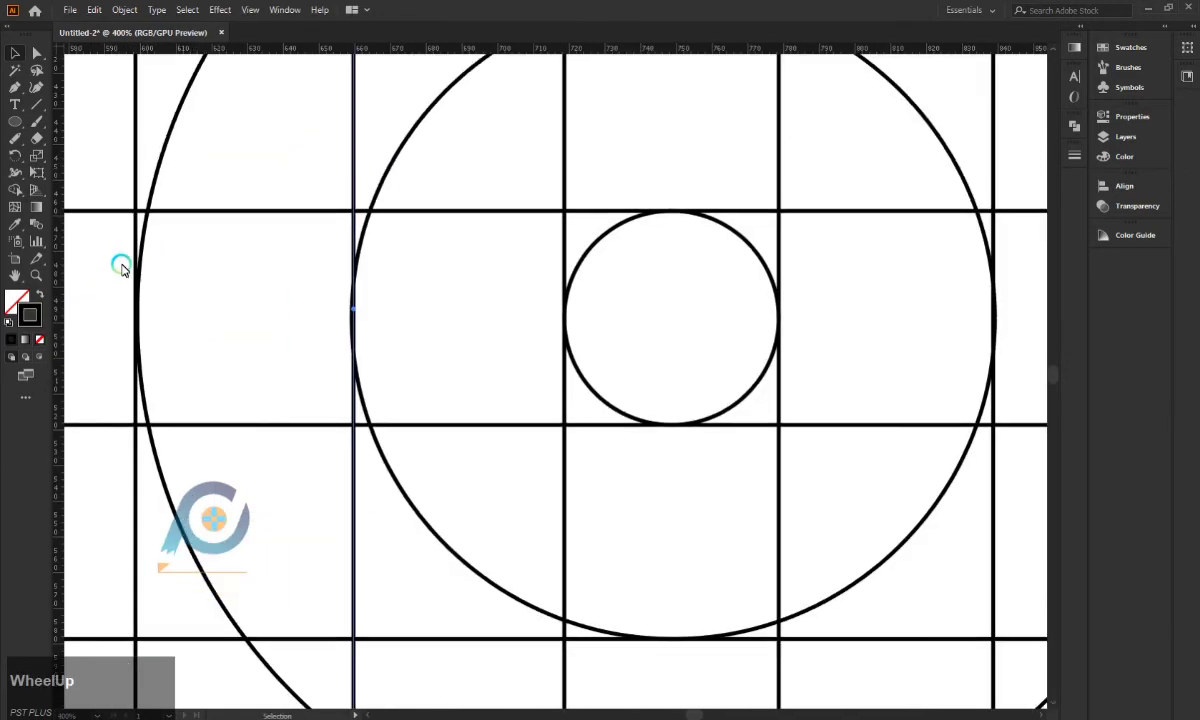
pyautogui.scroll(3)
pyautogui.click(164, 223)
pyautogui.scroll(-3)
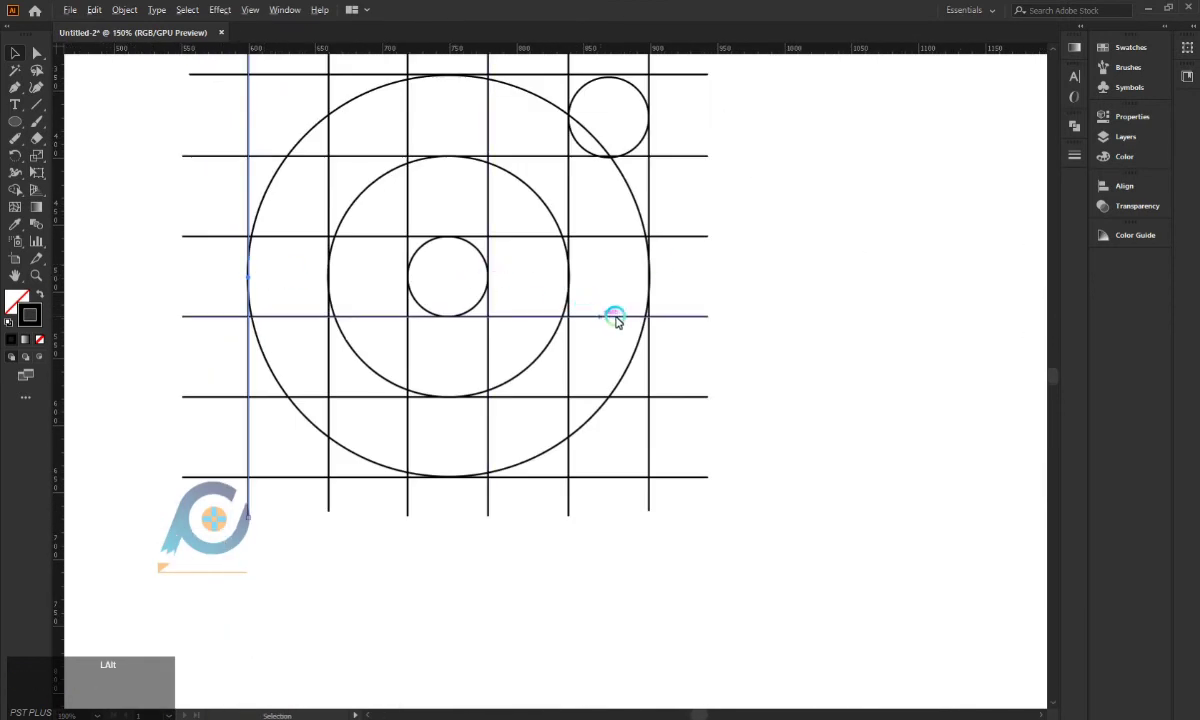
pyautogui.scroll(3)
pyautogui.scroll(-3)
pyautogui.scroll(3)
pyautogui.scroll(-3)
pyautogui.scroll(3)
pyautogui.scroll(3)
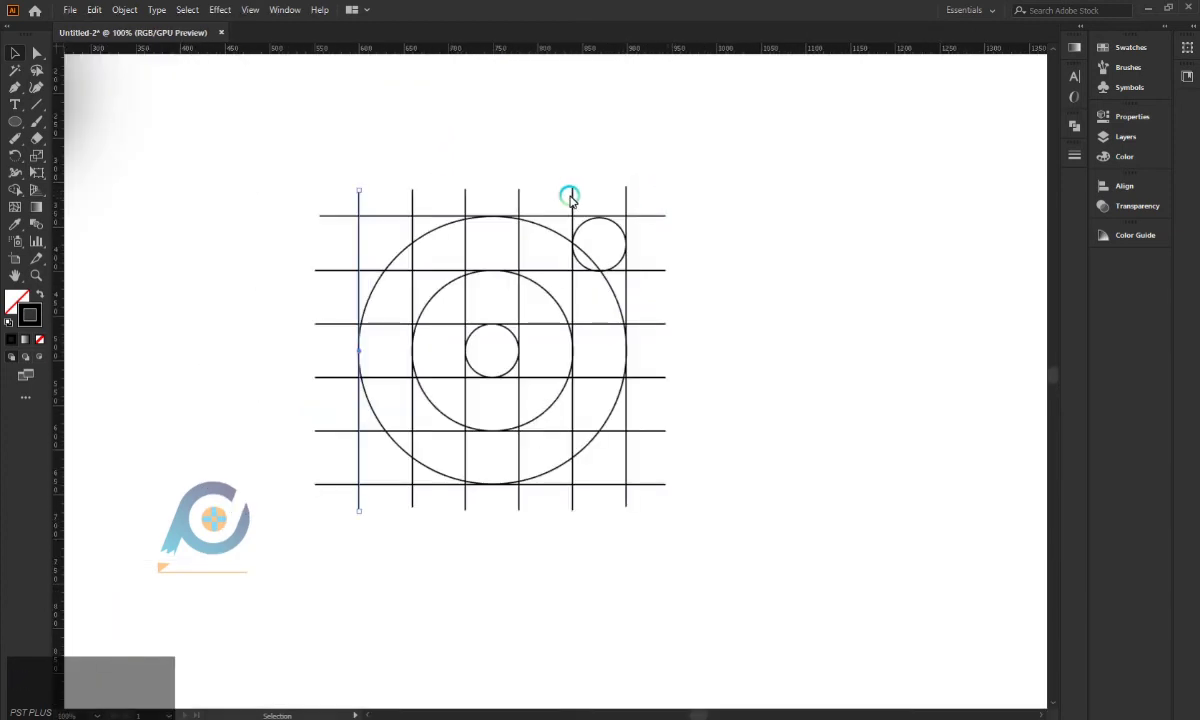
# Select the whole grid and merge the left-arm and curved regions into one U shape with Shape Builder
pyautogui.click(288, 186)
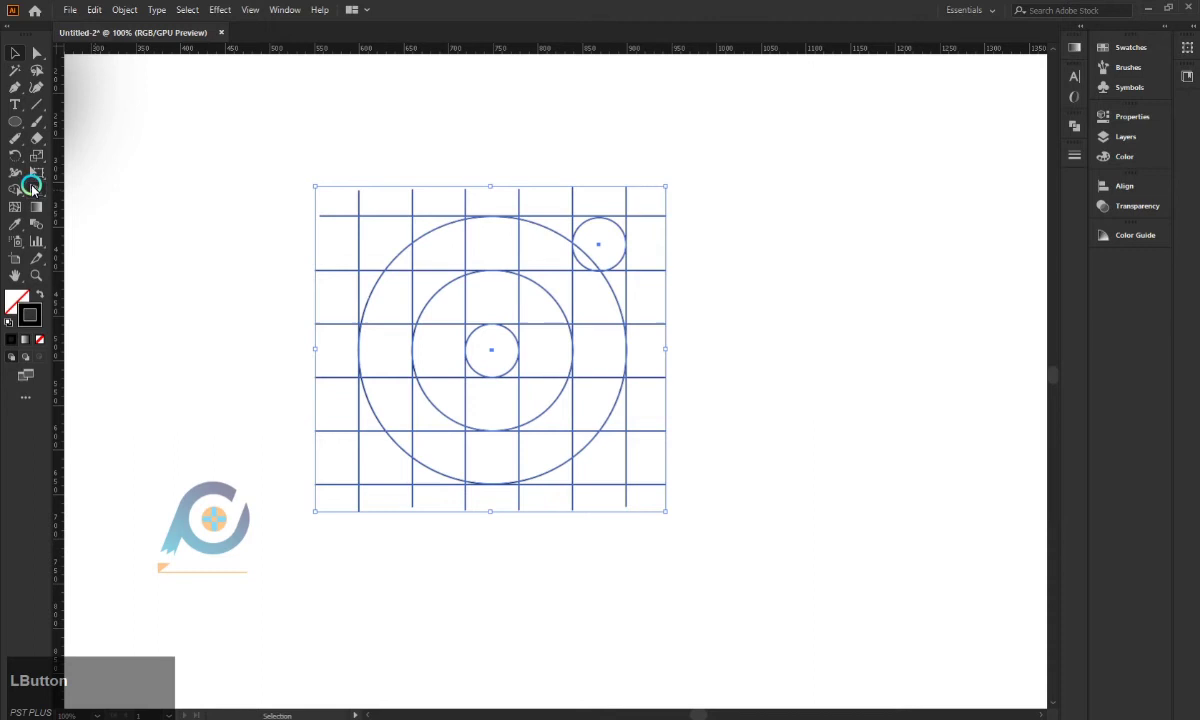
pyautogui.click(550, 210)
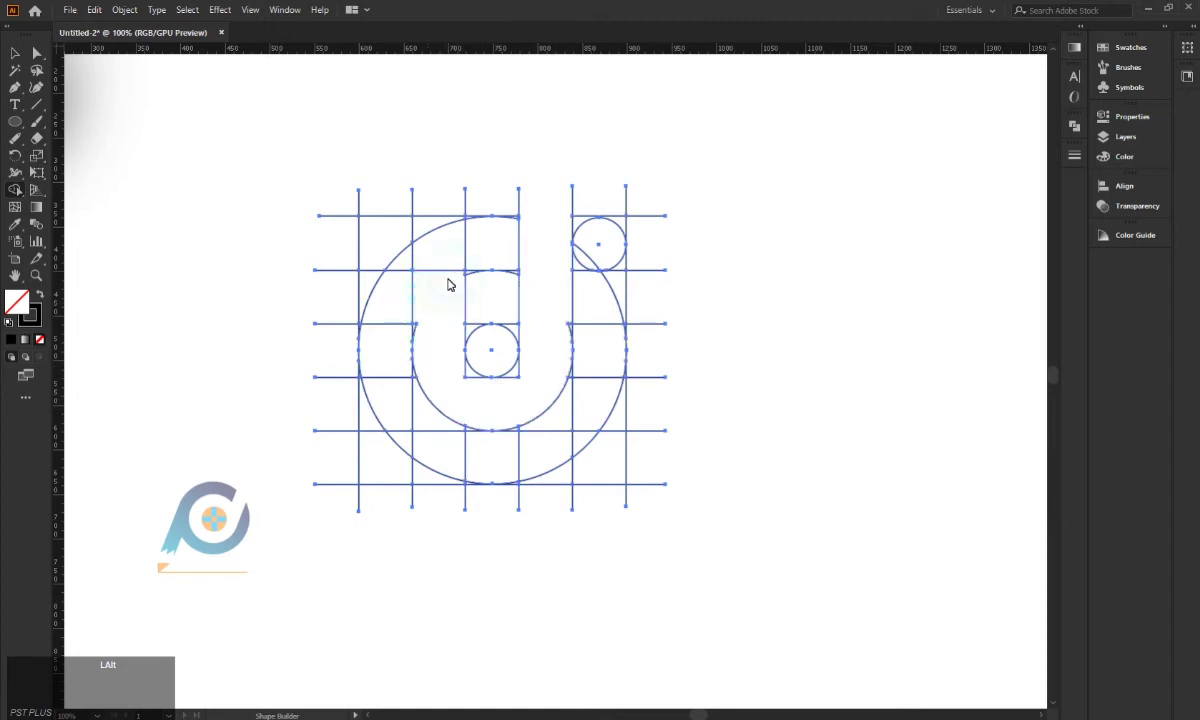
pyautogui.click(474, 387)
pyautogui.click(468, 379)
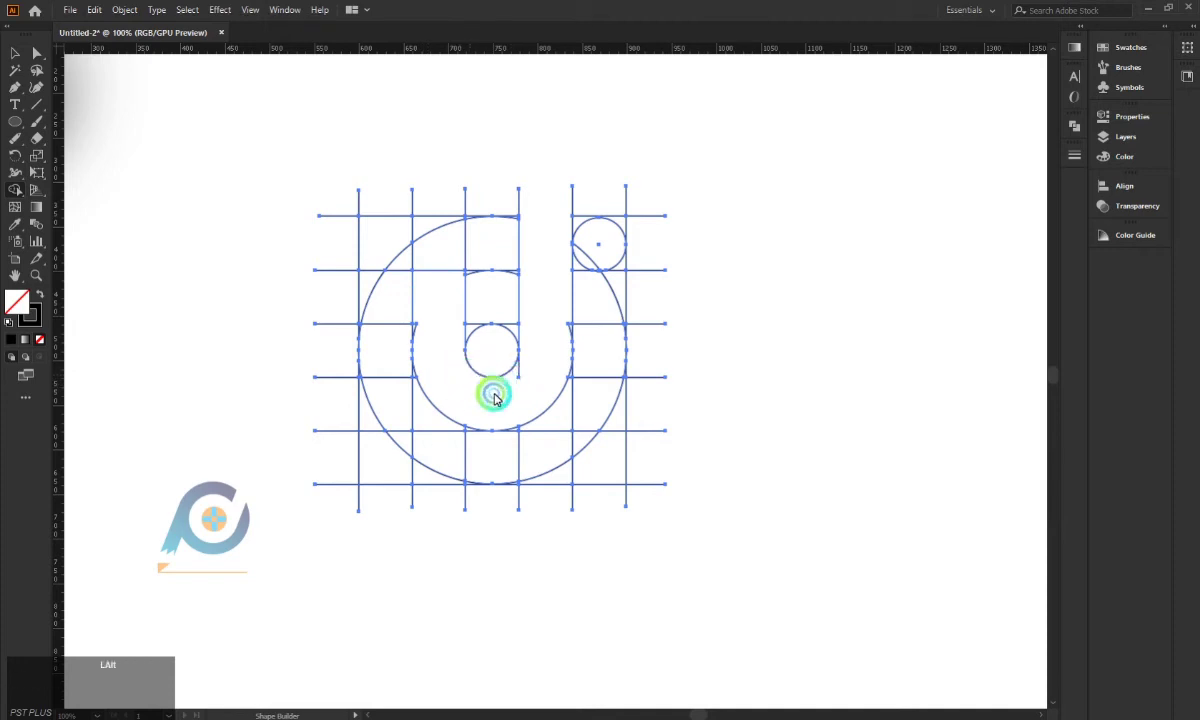
pyautogui.click(517, 382)
pyautogui.click(505, 355)
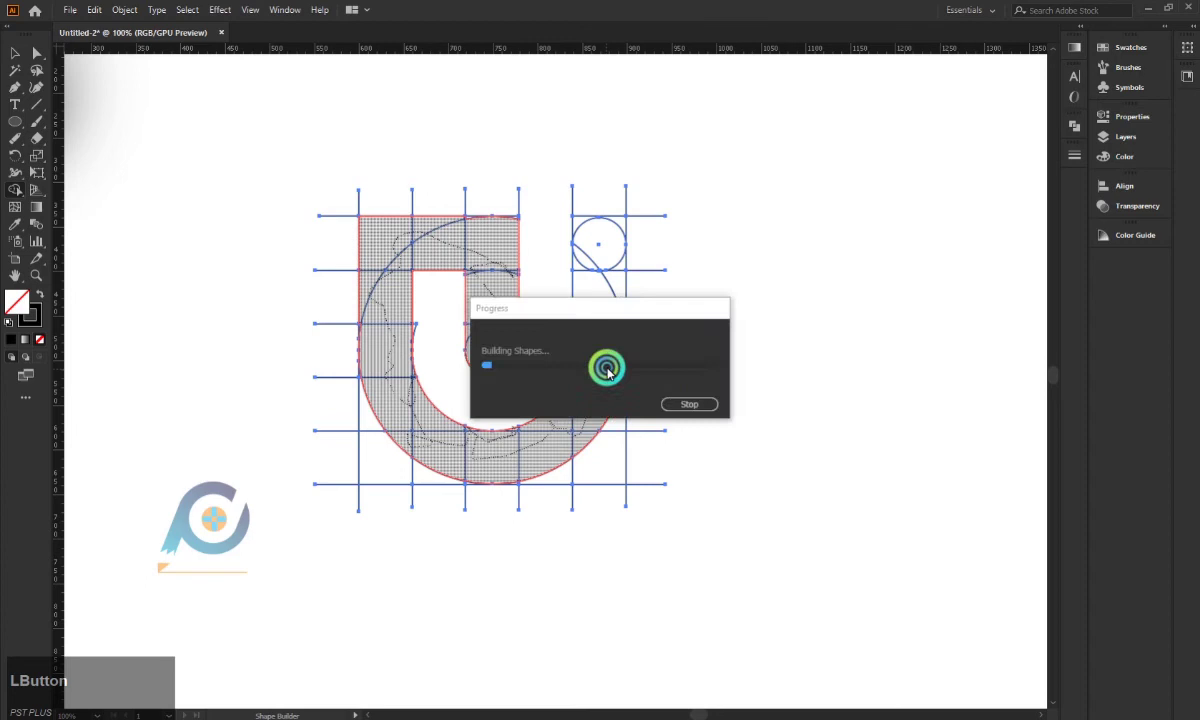
# Merge the small slivers and the right-arm region into the U shape
pyautogui.scroll(3)
pyautogui.click(582, 453)
pyautogui.click(535, 239)
pyautogui.click(547, 216)
pyautogui.click(534, 154)
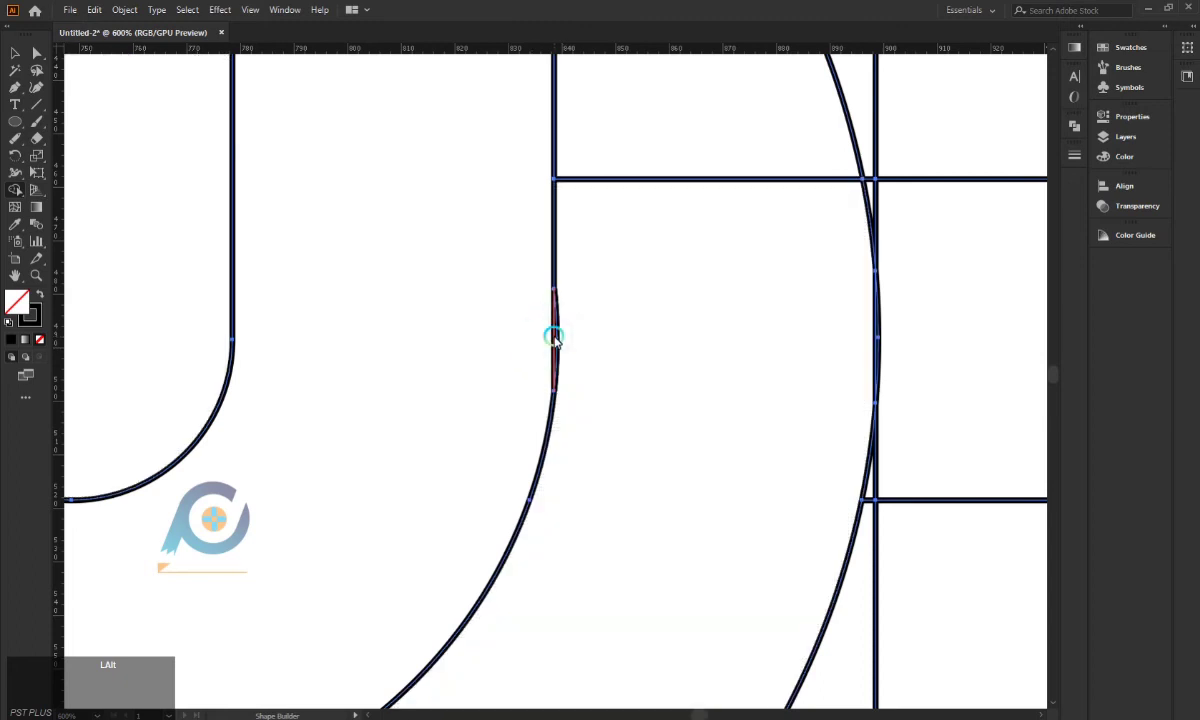
pyautogui.click(556, 343)
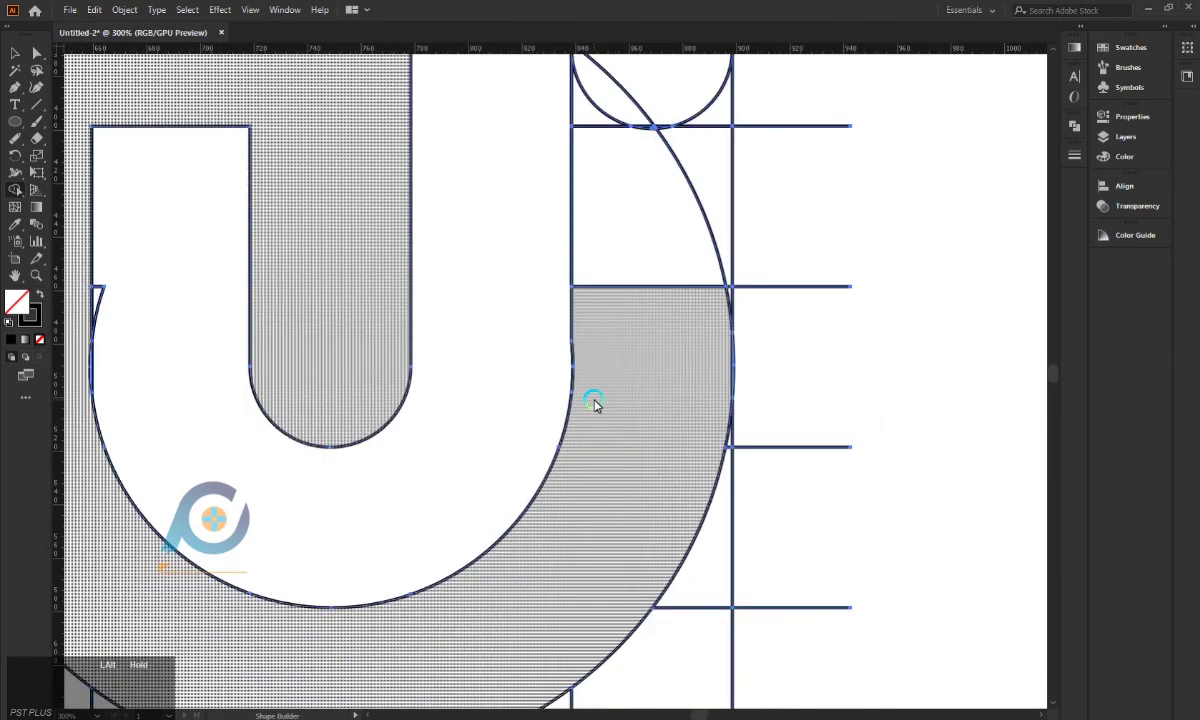
pyautogui.click(727, 318)
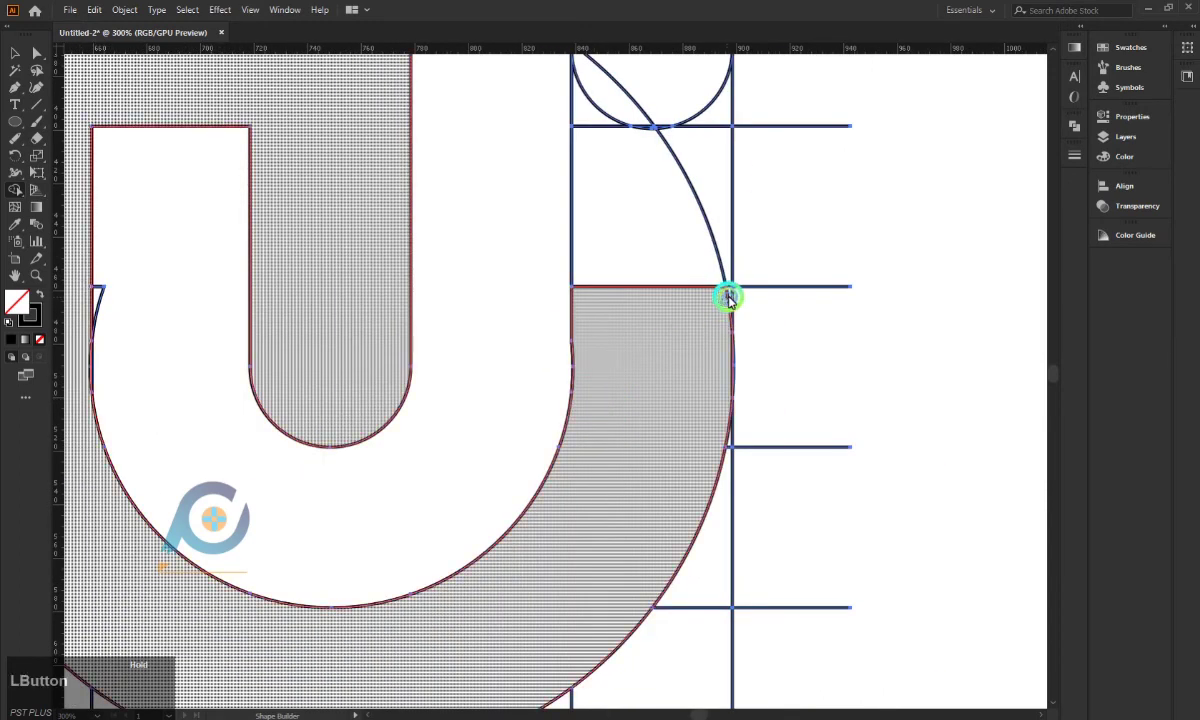
pyautogui.click(529, 216)
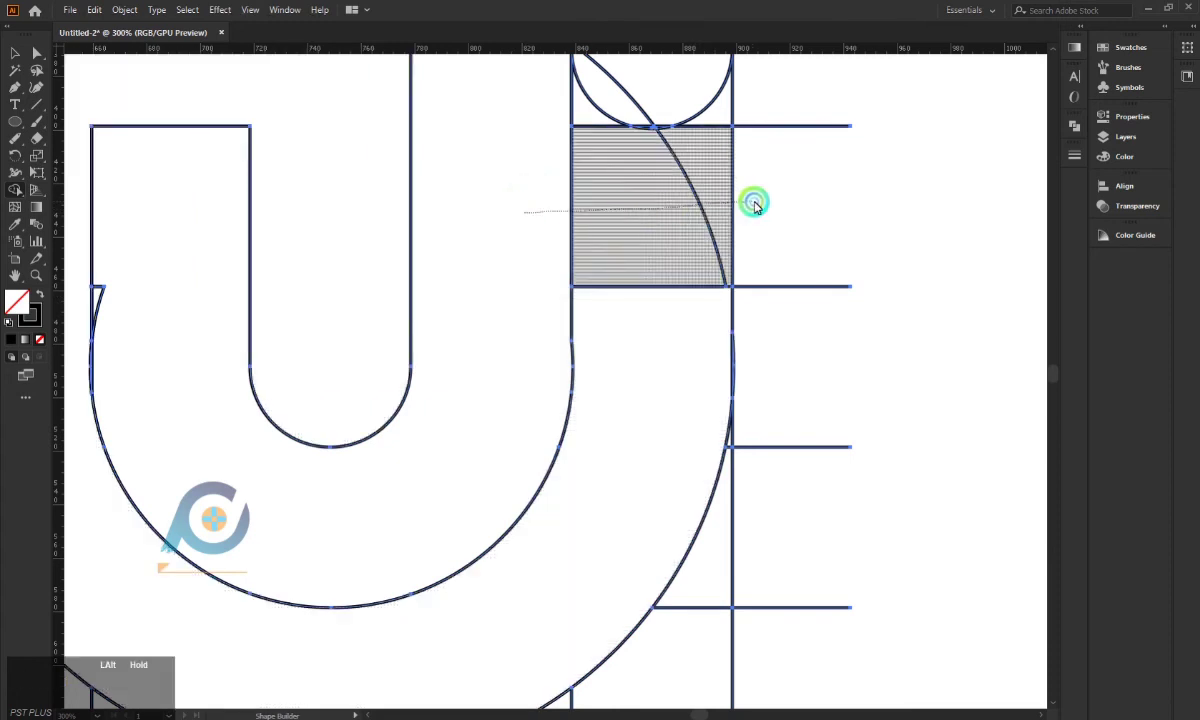
# Delete the grid cells above the right arm and merge the thin slivers along its edge
pyautogui.click(804, 236)
pyautogui.click(762, 453)
pyautogui.click(739, 438)
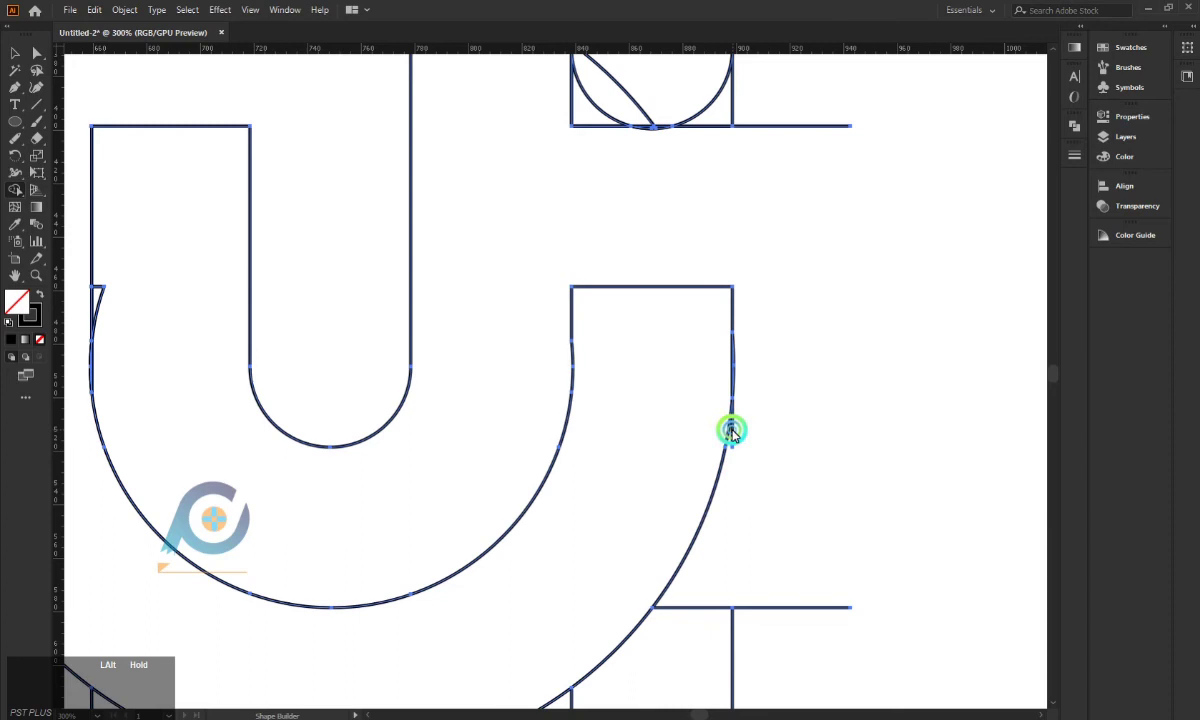
pyautogui.scroll(3)
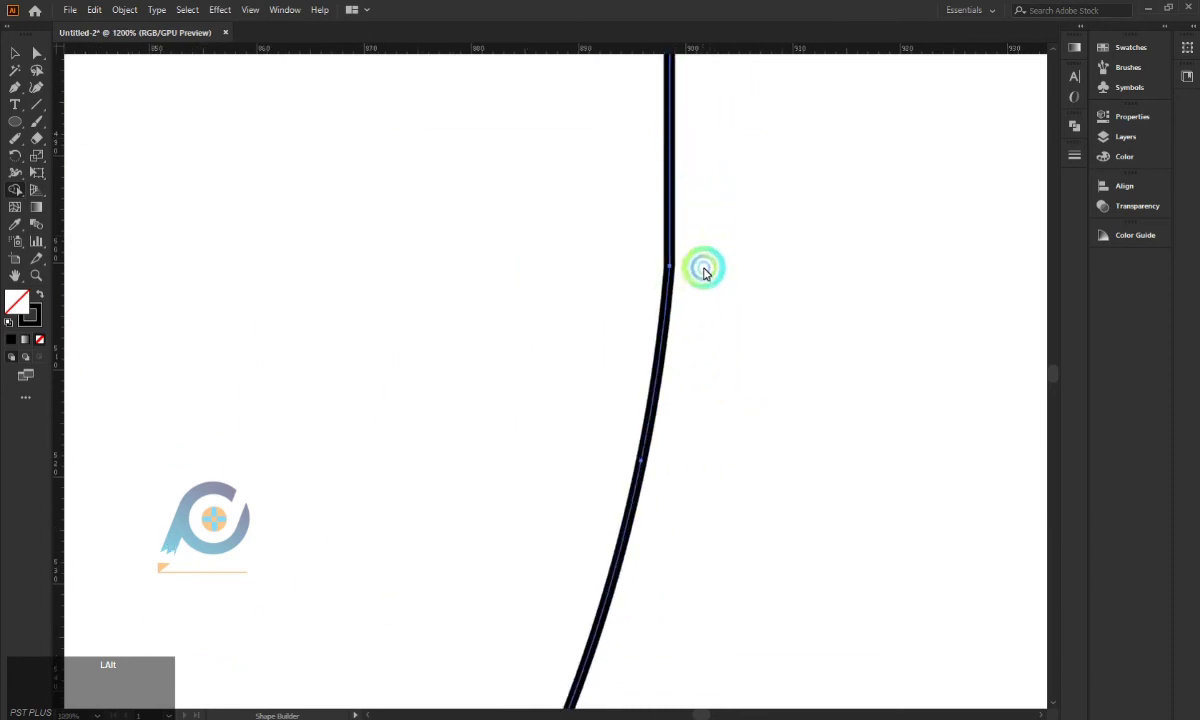
pyautogui.scroll(-3)
pyautogui.scroll(-3)
pyautogui.click(755, 115)
pyautogui.scroll(3)
pyautogui.scroll(-3)
pyautogui.click(758, 110)
pyautogui.click(751, 140)
pyautogui.scroll(3)
pyautogui.scroll(3)
pyautogui.click(586, 333)
pyautogui.press('ctrl+z')
# Clean up the leftover slivers around the dot and make the dot circle its own shape
pyautogui.click(613, 277)
pyautogui.click(515, 186)
pyautogui.click(699, 168)
pyautogui.click(737, 351)
pyautogui.click(544, 416)
pyautogui.click(509, 361)
pyautogui.click(699, 387)
pyautogui.click(614, 386)
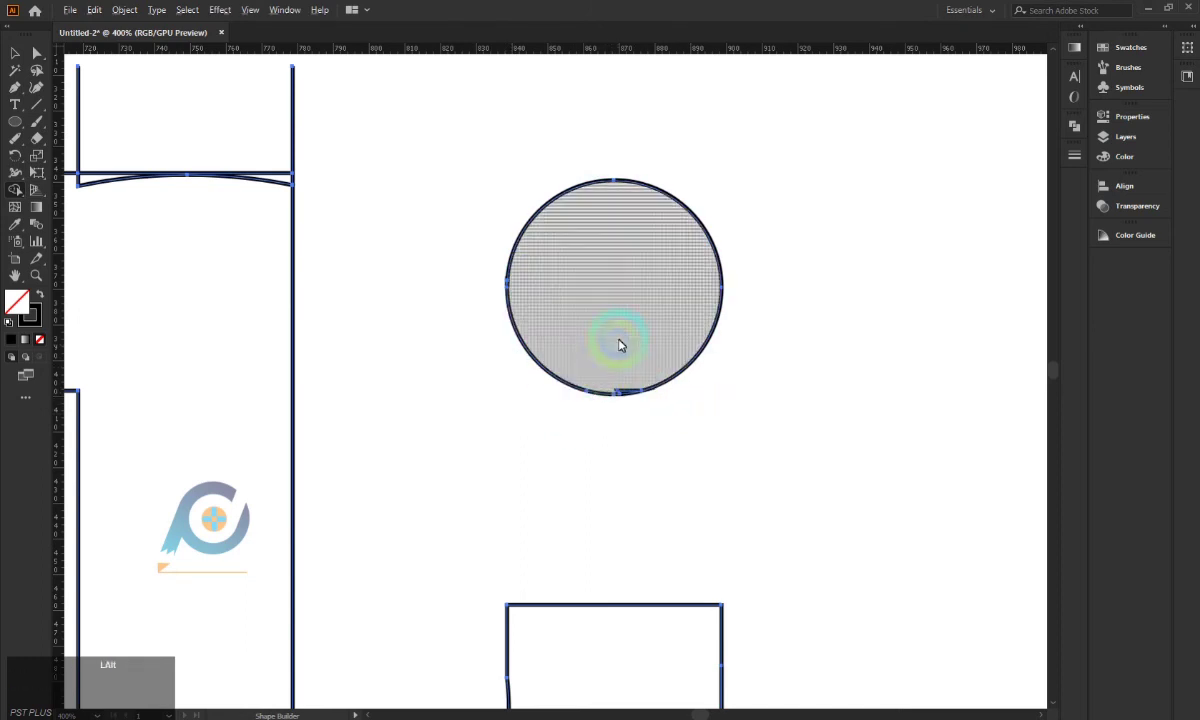
pyautogui.click(635, 364)
# Erase the grid lines and remaining segments above the U
pyautogui.scroll(-3)
pyautogui.scroll(-3)
pyautogui.scroll(3)
pyautogui.click(548, 378)
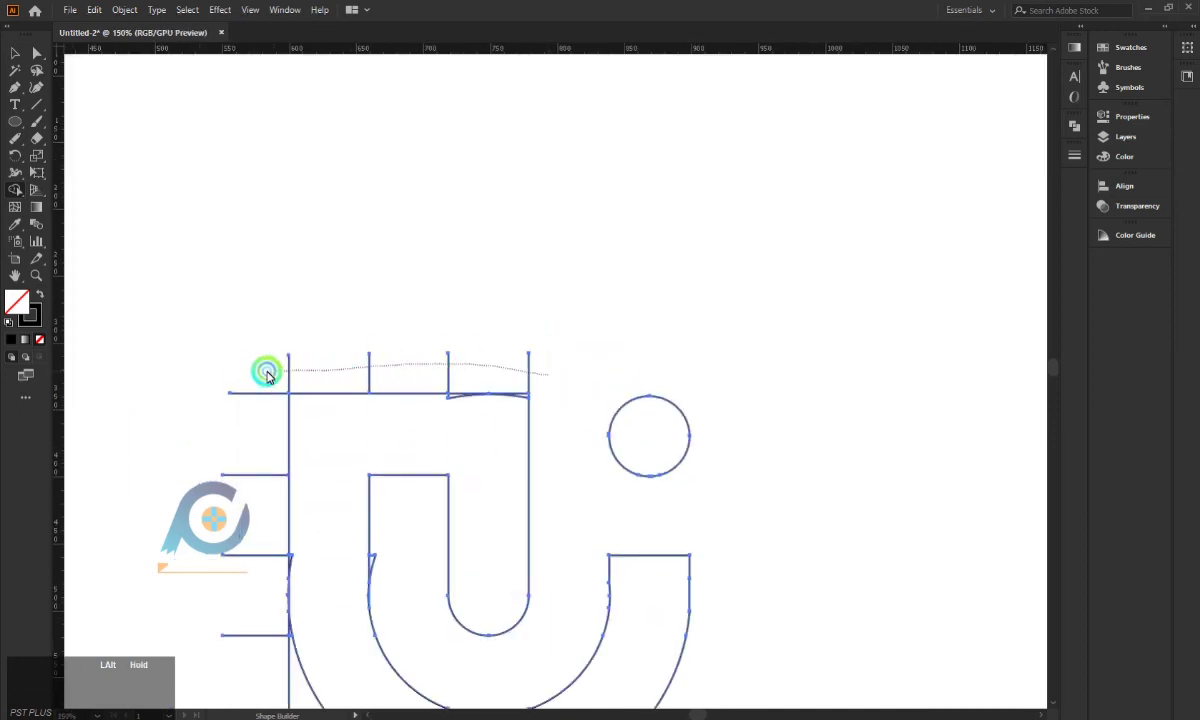
pyautogui.scroll(3)
pyautogui.click(445, 498)
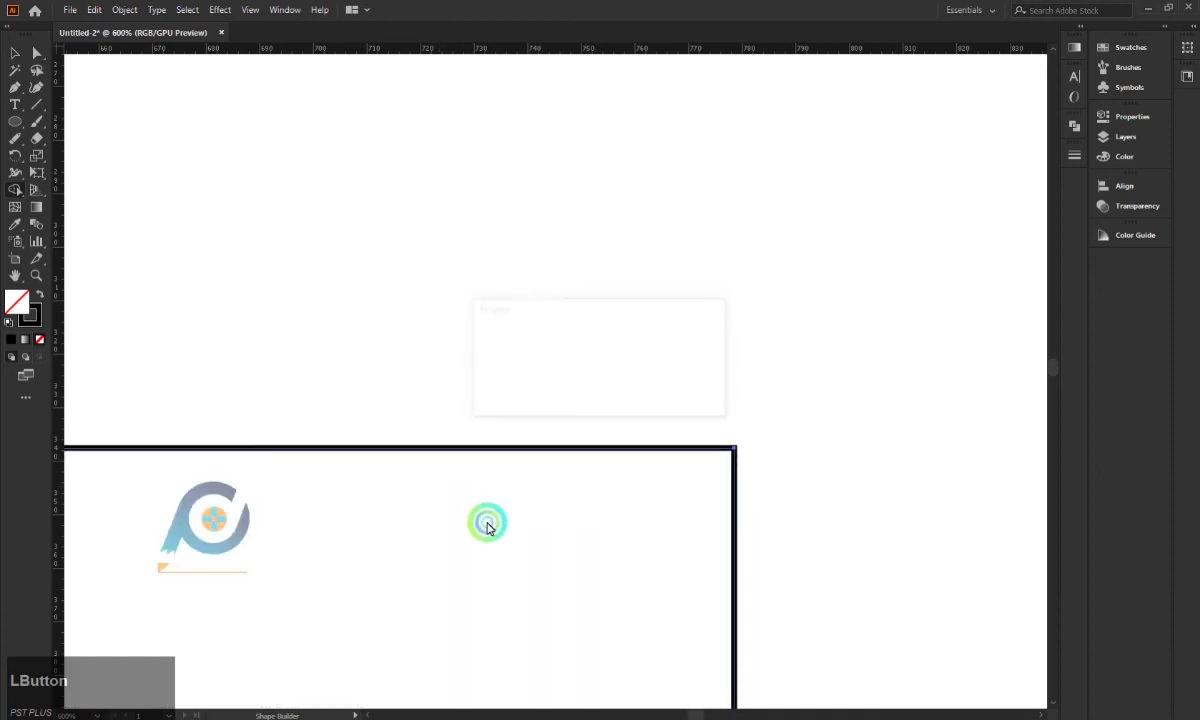
pyautogui.scroll(-3)
pyautogui.scroll(-3)
pyautogui.scroll(3)
pyautogui.scroll(-3)
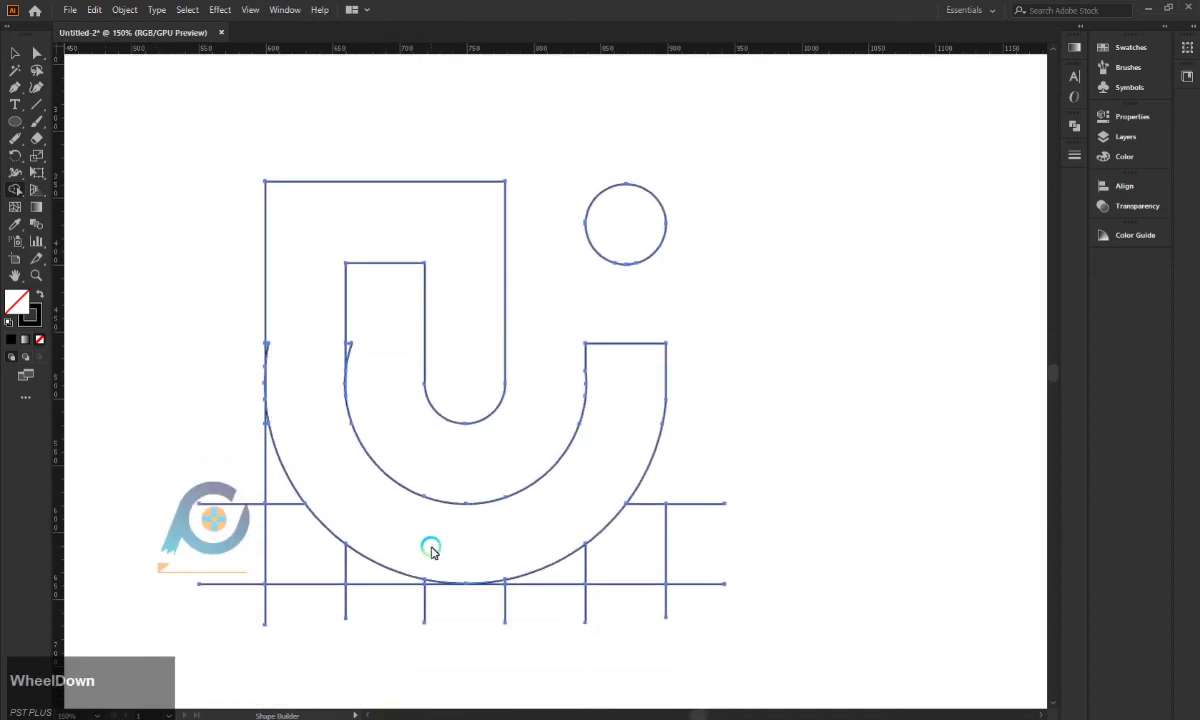
pyautogui.scroll(3)
# Merge the slivers and strip on the U's left arm into the letterform
pyautogui.click(377, 257)
pyautogui.click(382, 262)
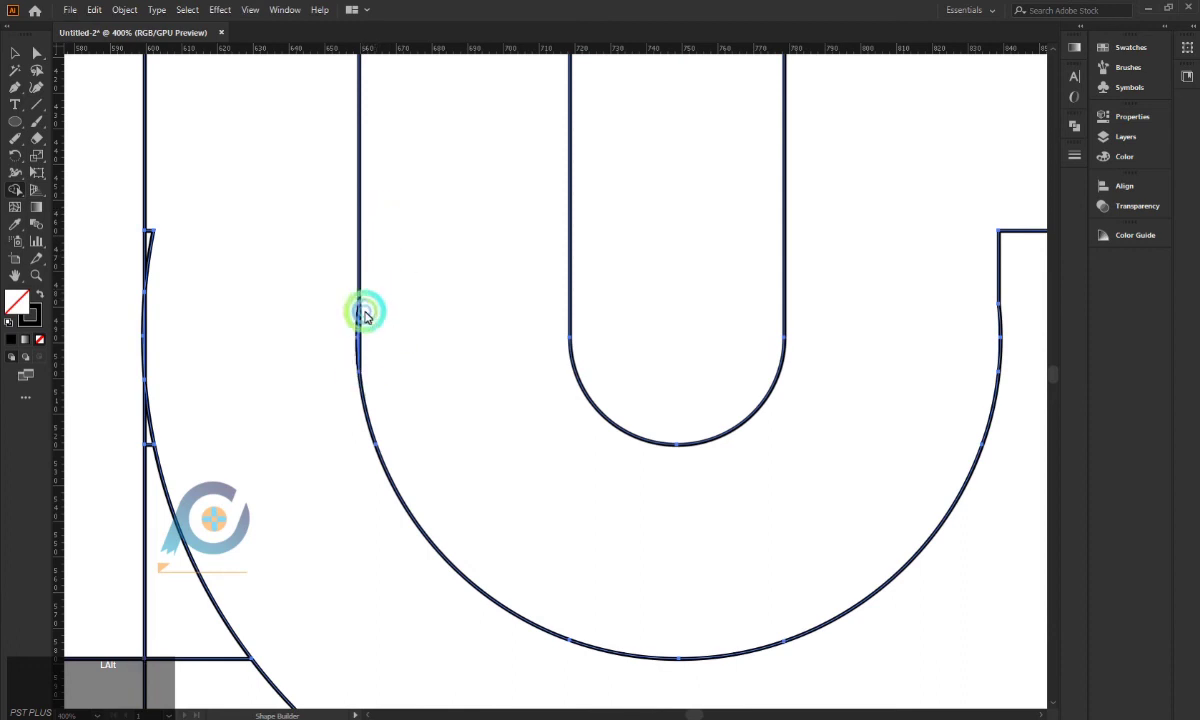
pyautogui.click(348, 343)
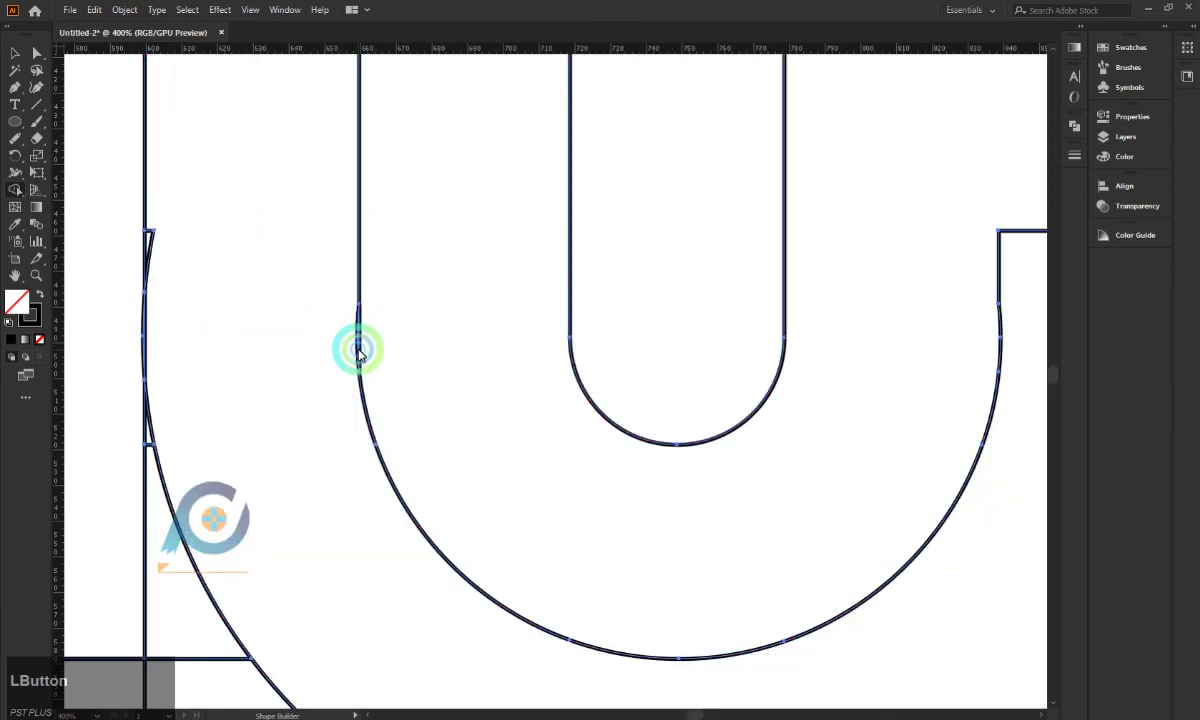
pyautogui.click(367, 344)
pyautogui.scroll(-3)
pyautogui.scroll(3)
pyautogui.click(288, 327)
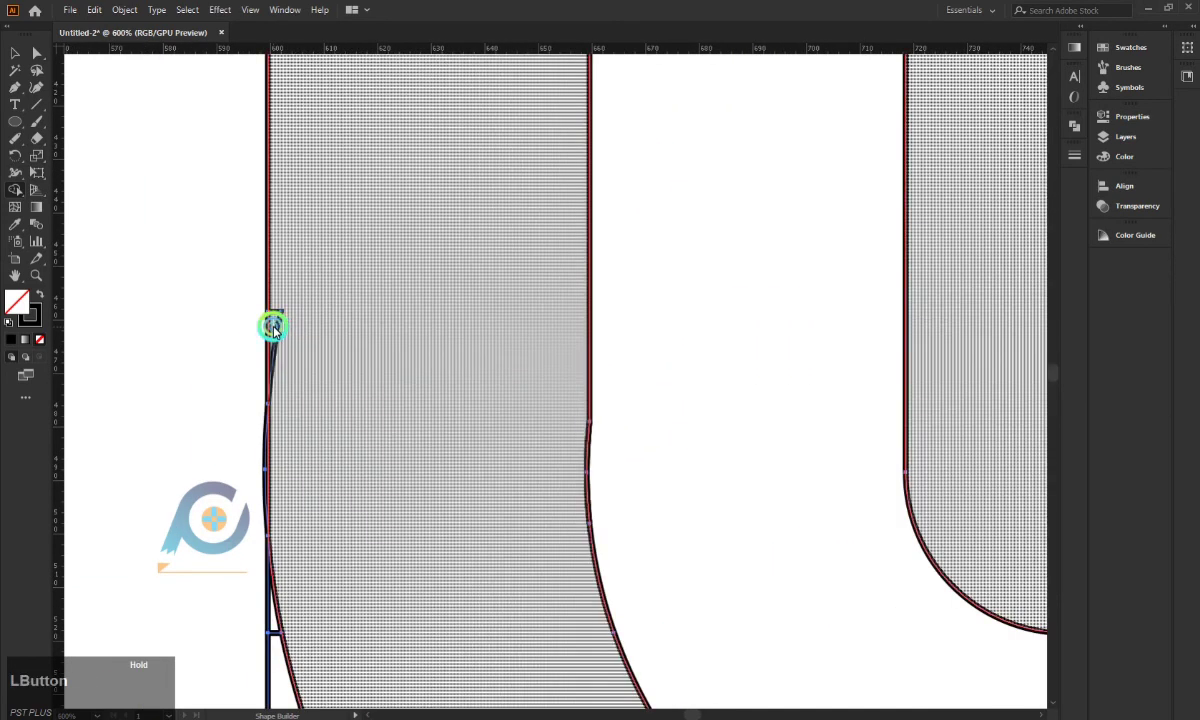
pyautogui.scroll(-3)
pyautogui.scroll(3)
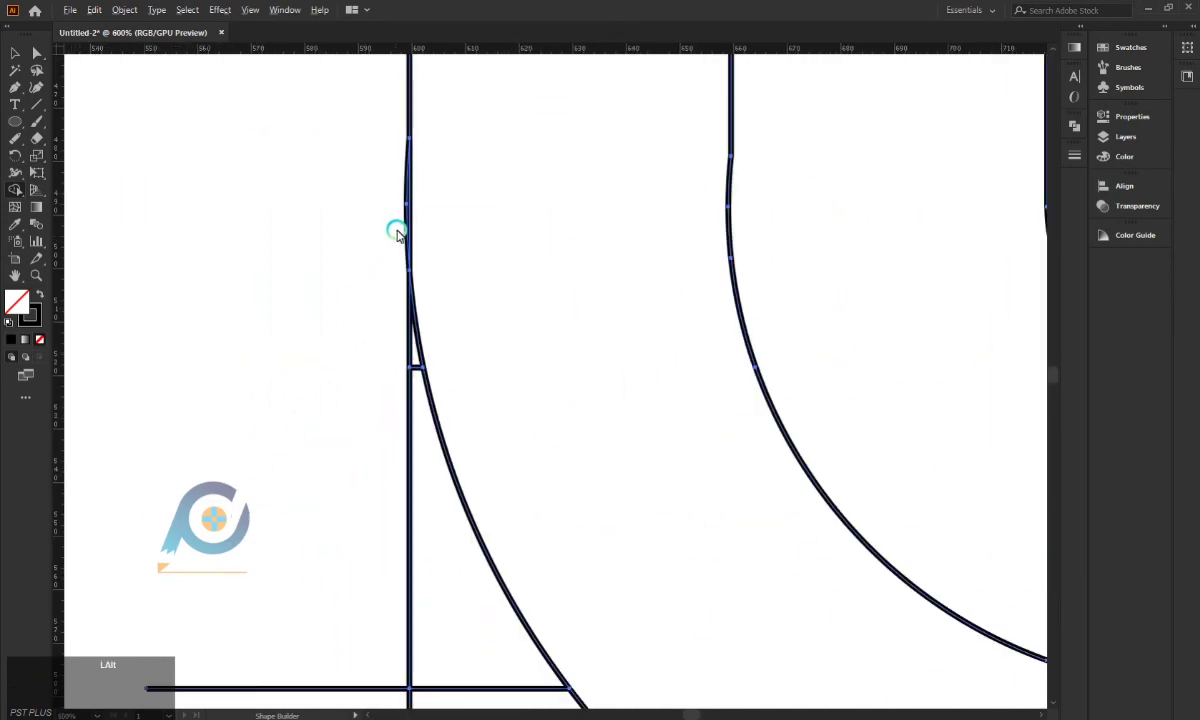
# Remove the leftover slivers along the U's left side and base
pyautogui.click(412, 210)
pyautogui.click(410, 370)
pyautogui.click(358, 450)
pyautogui.scroll(-3)
pyautogui.click(368, 370)
pyautogui.click(413, 441)
pyautogui.click(431, 497)
pyautogui.click(490, 486)
pyautogui.click(550, 526)
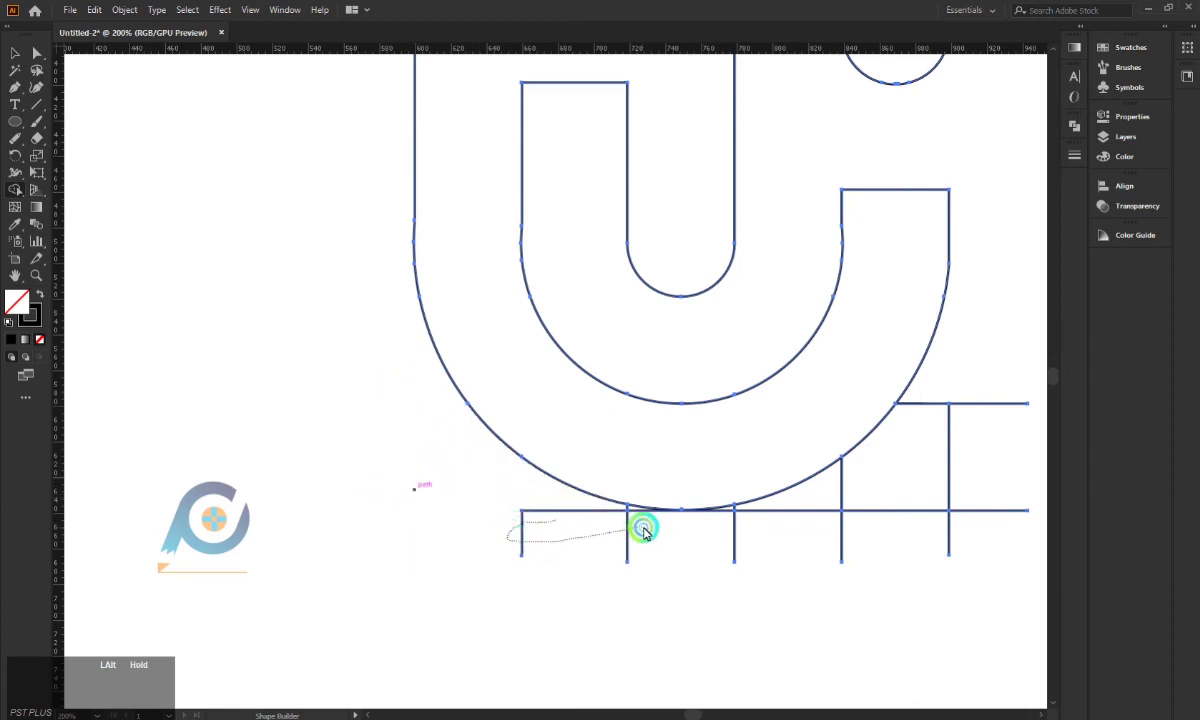
# Erase the grid lines below the U and the last fragments, leaving only the U and dot outlines
pyautogui.click(946, 380)
pyautogui.click(979, 478)
pyautogui.click(941, 411)
pyautogui.click(842, 499)
pyautogui.click(824, 528)
pyautogui.click(798, 532)
pyautogui.click(756, 528)
pyautogui.click(726, 520)
pyautogui.click(646, 513)
pyautogui.scroll(3)
pyautogui.click(770, 473)
pyautogui.scroll(-3)
pyautogui.scroll(3)
pyautogui.scroll(-3)
pyautogui.scroll(3)
pyautogui.click(856, 261)
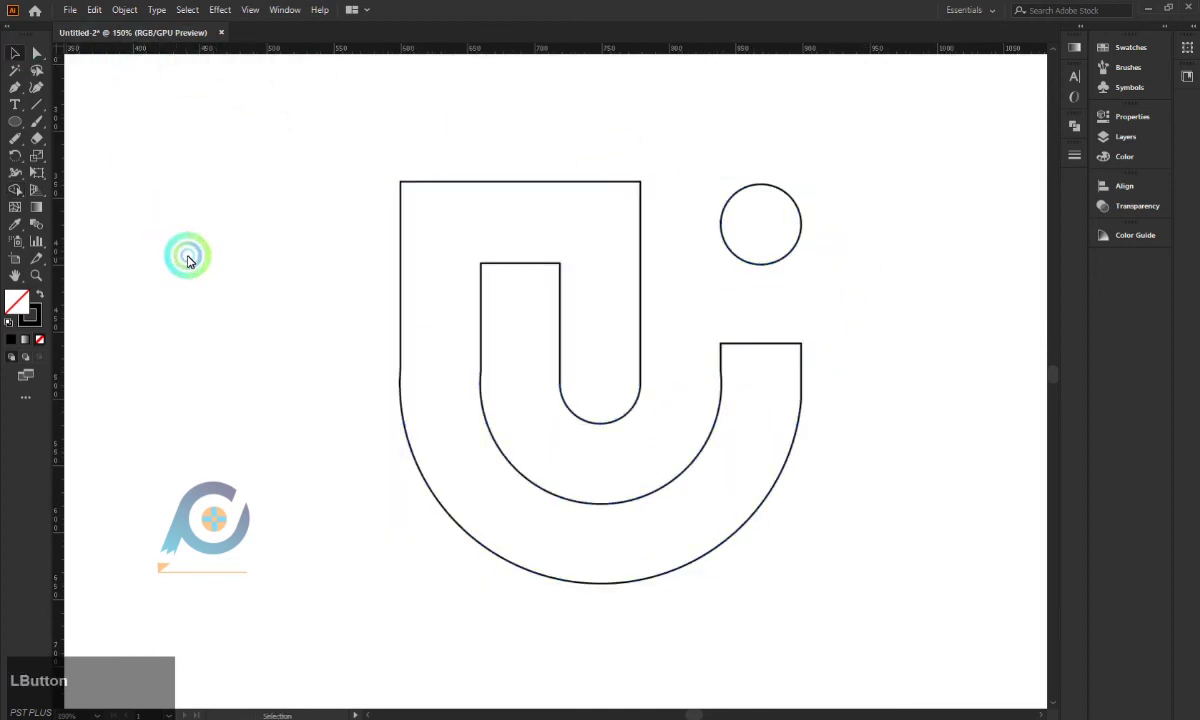
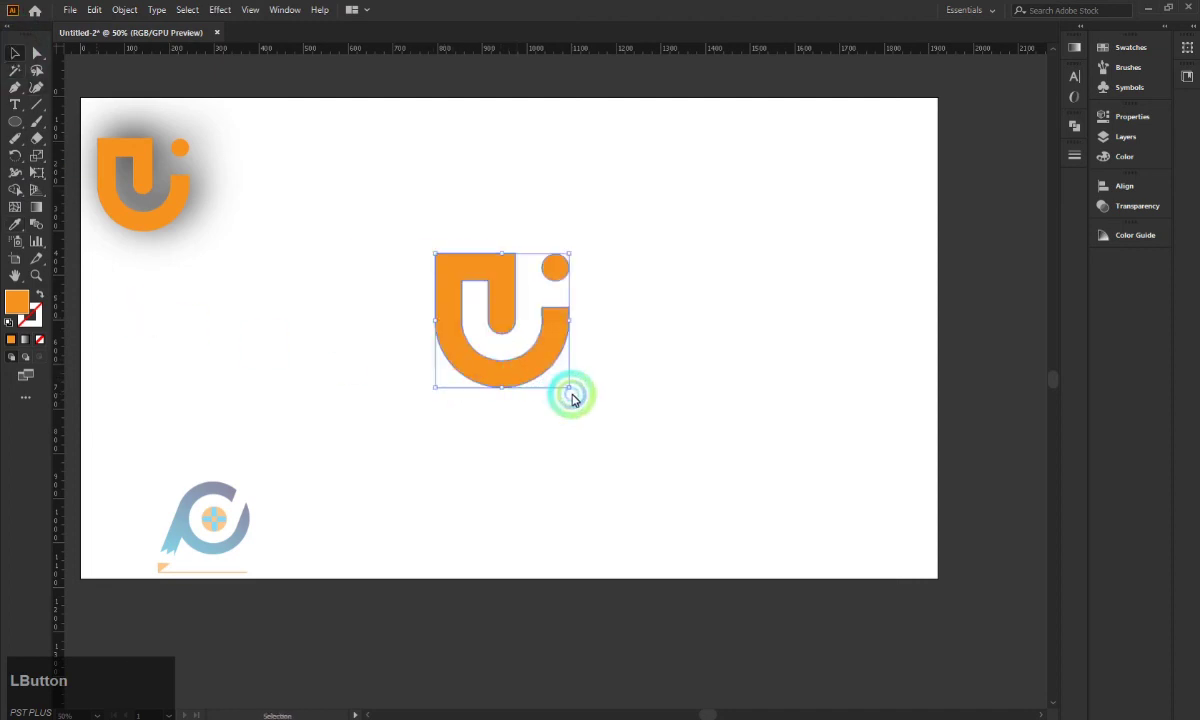
# Apply a Drop Shadow effect with the chosen offsets and 40 px blur to the orange logo
pyautogui.click(579, 391)
pyautogui.click(633, 487)
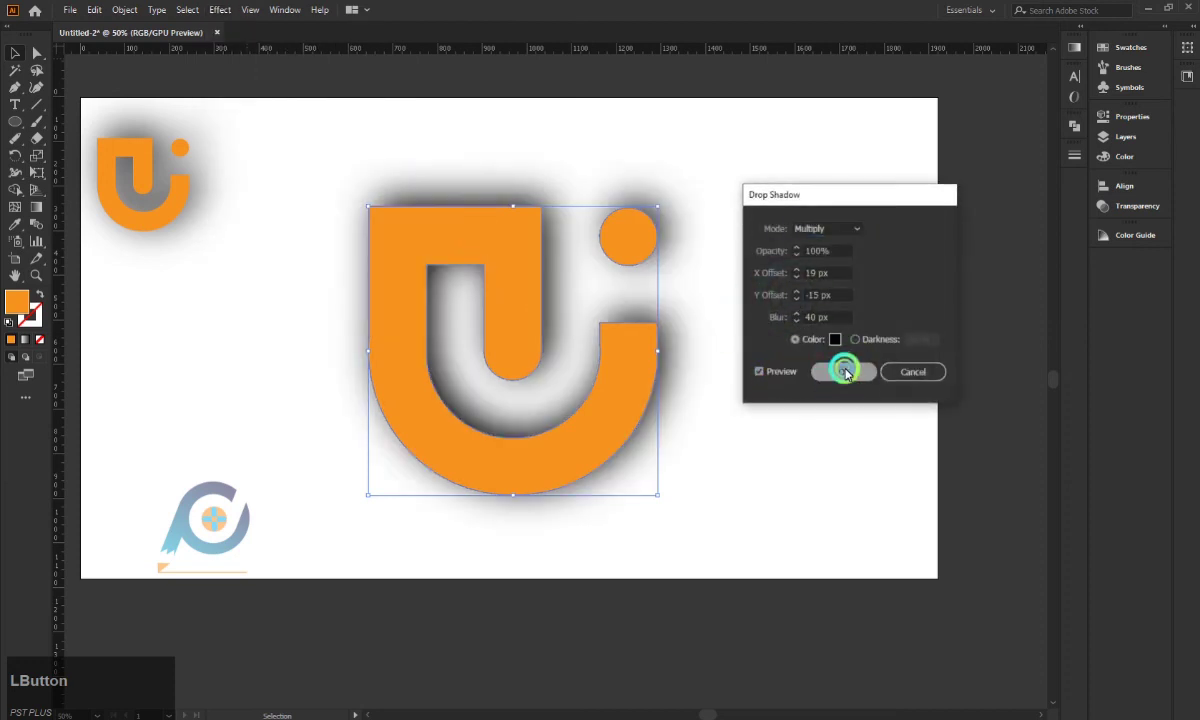
pyautogui.scroll(-3)
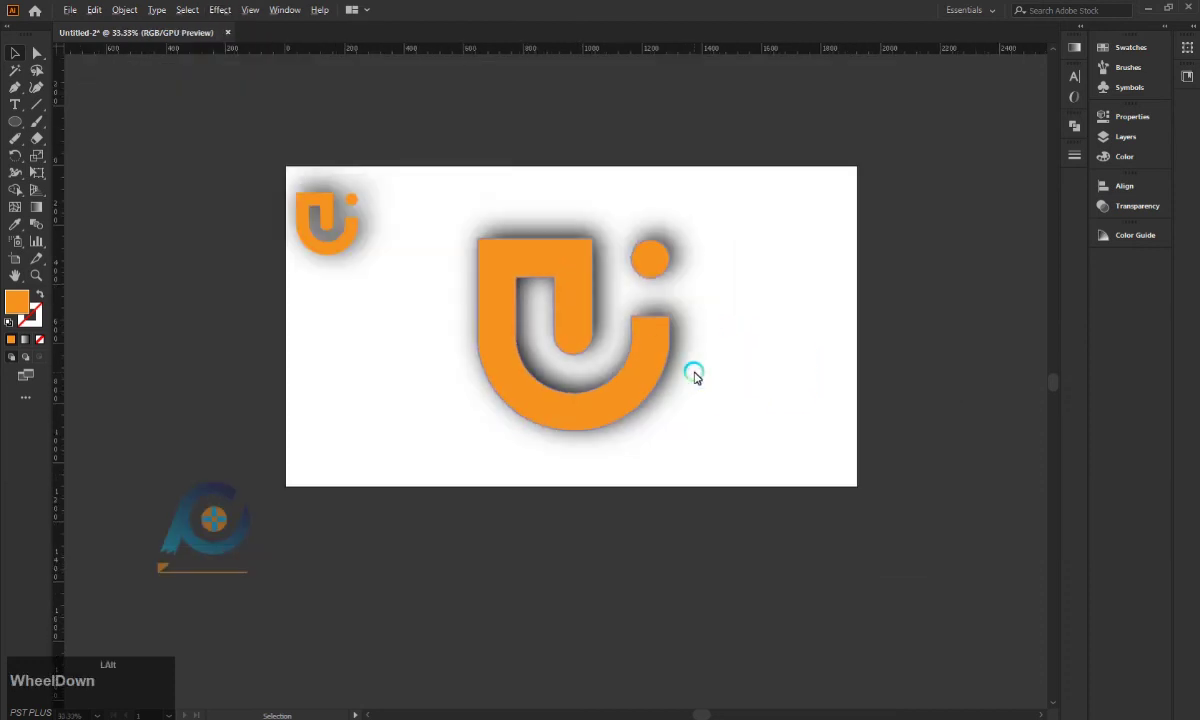
pyautogui.scroll(-3)
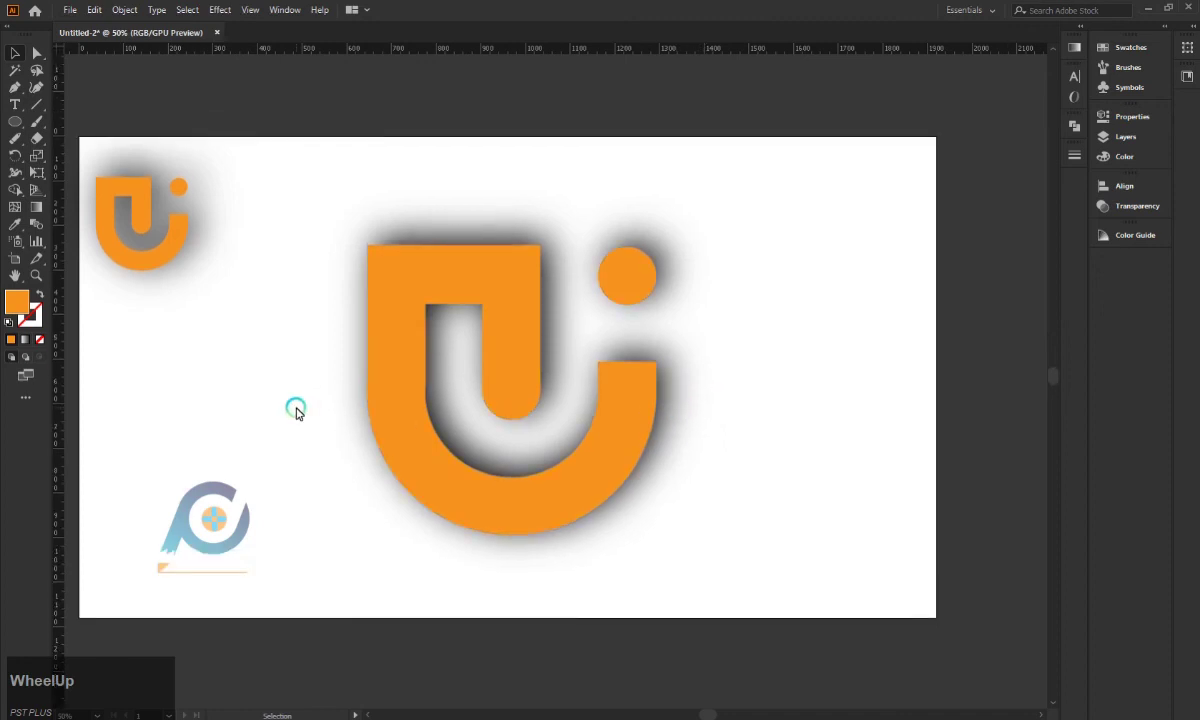
pyautogui.scroll(-3)
pyautogui.scroll(3)
# Select the shadowed logo, then deselect it to view the finished result on the artboard
pyautogui.click(565, 355)
pyautogui.scroll(3)
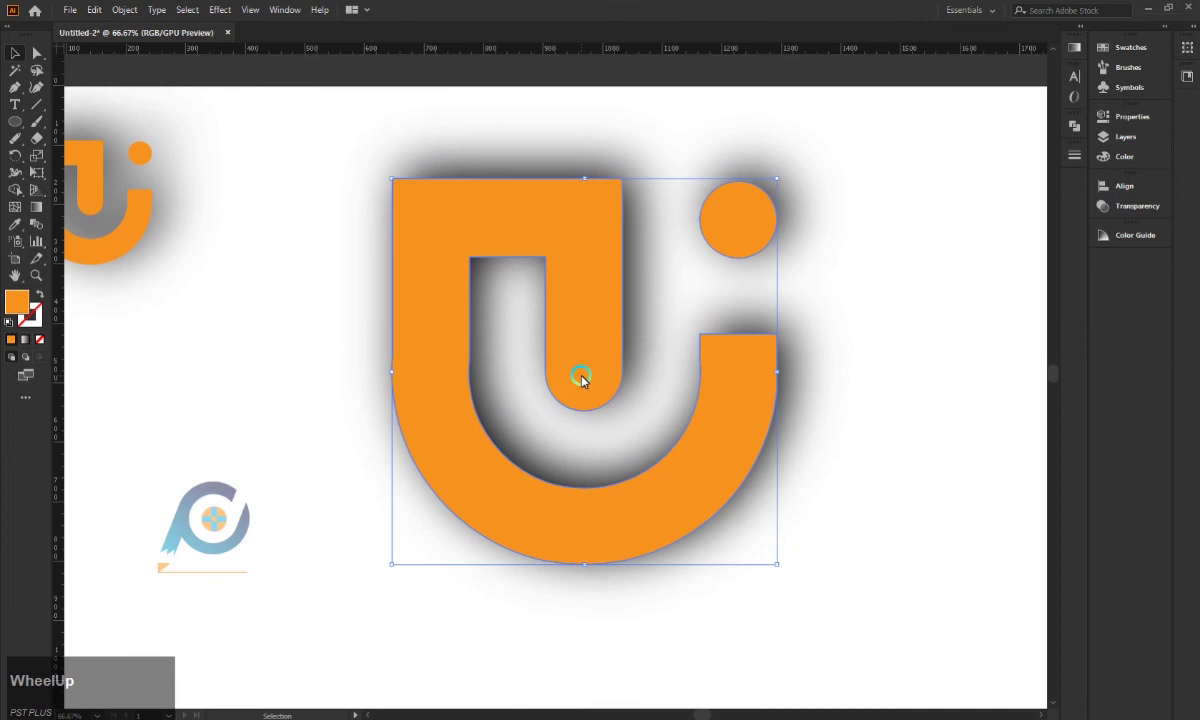
pyautogui.click(585, 363)
pyautogui.scroll(-3)
pyautogui.click(830, 296)
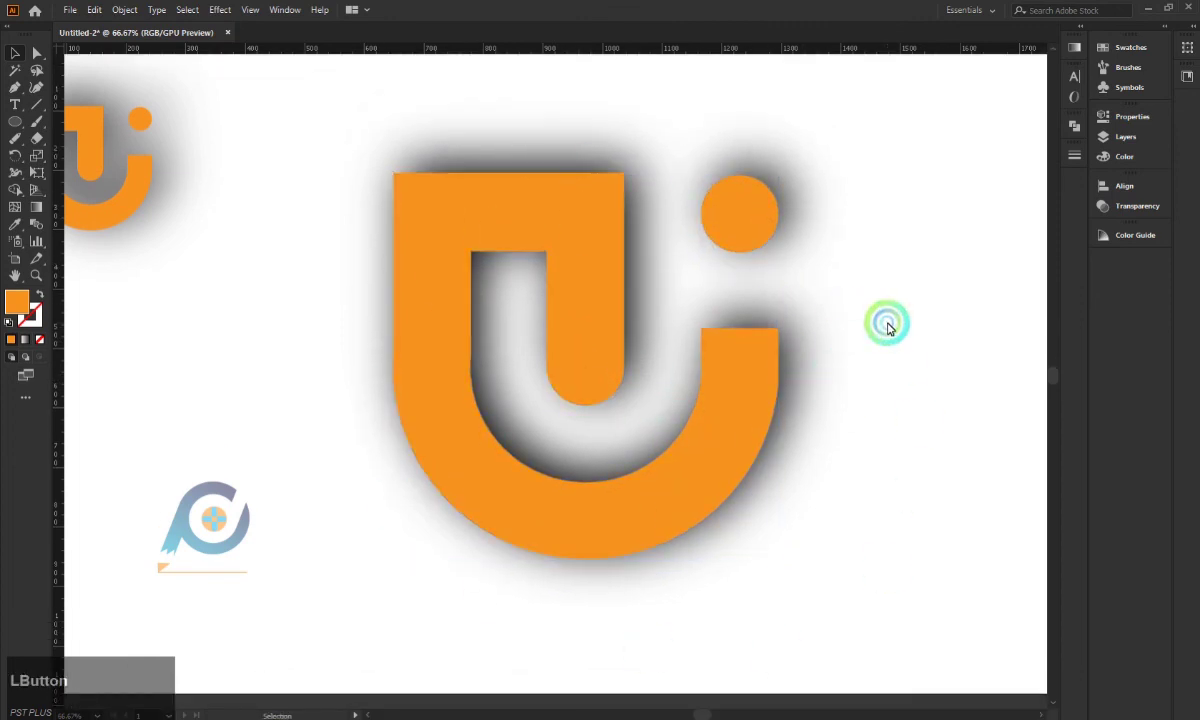